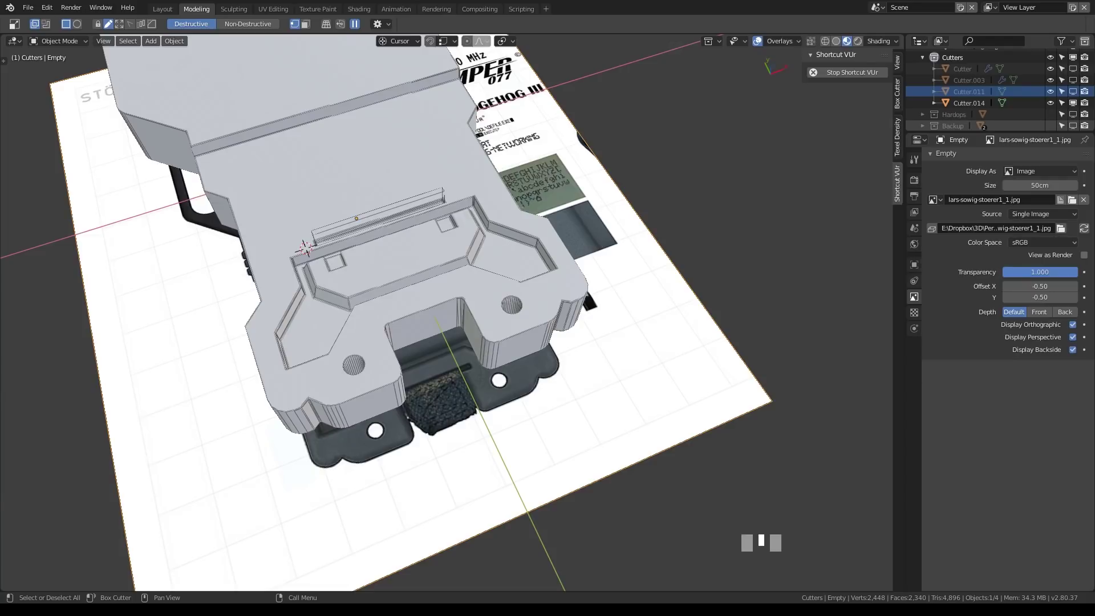
Step: Lower the reference-image empty's Transparency so the radio photo shows faintly under the blockout, orbiting to check
scroll("up", 3)
scroll("down", 3)
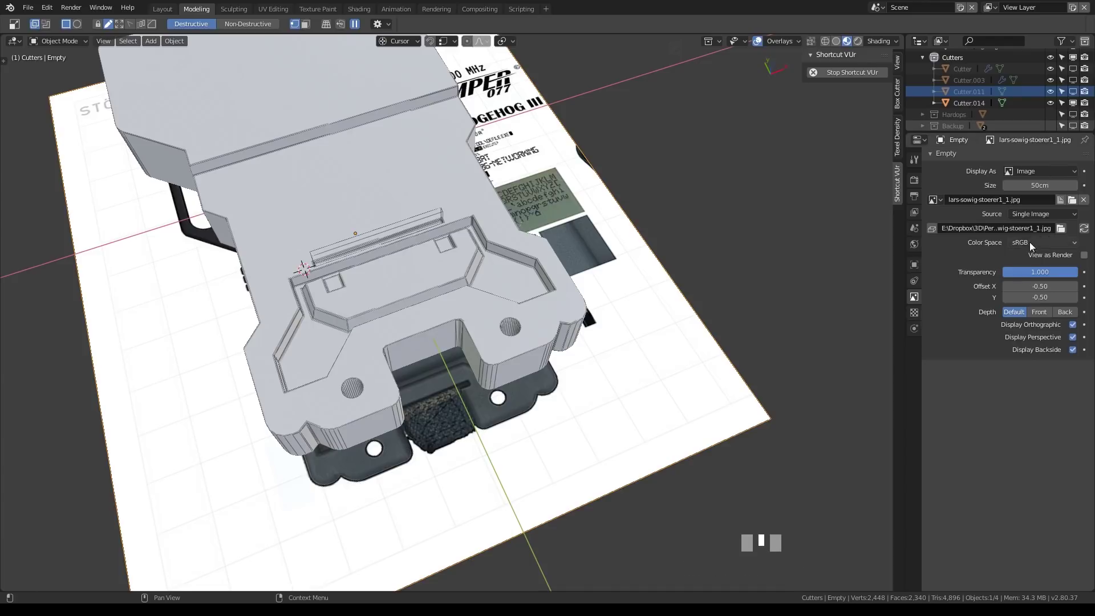
left_click_drag(1059, 273, 663, 367)
left_click_drag(663, 367, 199, 178)
scroll("up", 3)
scroll("down", 3)
scroll("down", 3)
left_click(200, 178)
left_click_drag(1072, 276, 610, 399)
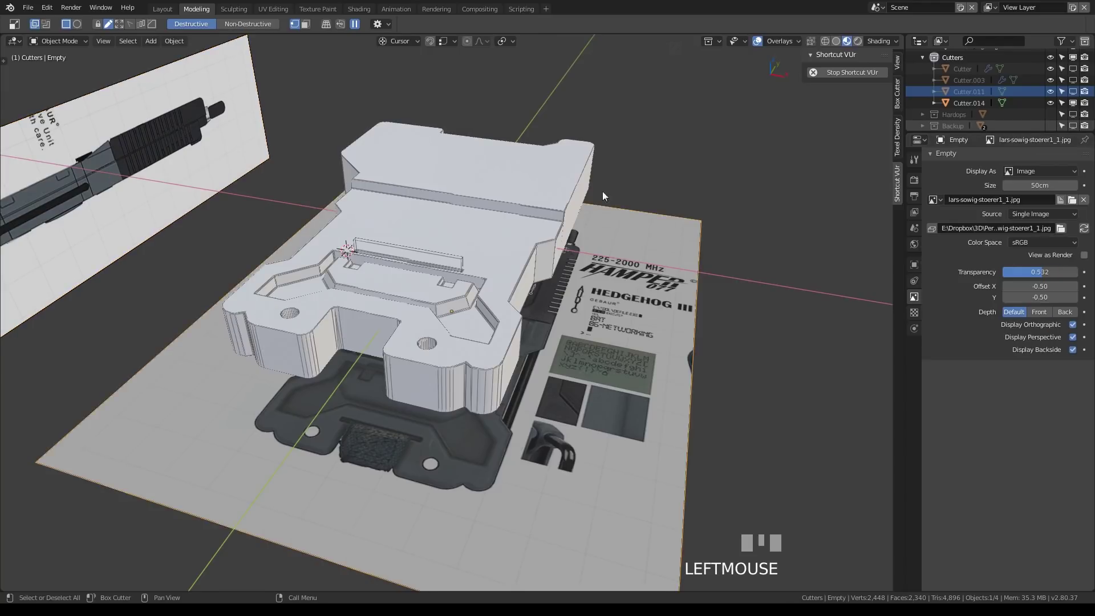
left_click_drag(593, 429, 825, 148)
scroll("up", 3)
scroll("up", 3)
key("ctrl+space")
left_click(825, 149)
scroll("down", 3)
left_click_drag(730, 332, 363, 294)
scroll("up", 3)
scroll("up", 3)
scroll("down", 3)
scroll("up", 3)
scroll("down", 3)
scroll("up", 3)
scroll("down", 3)
scroll("up", 3)
left_click(363, 294)
left_click_drag(382, 307, 187, 10)
key("alt+z")
left_click_drag(188, 10, 416, 235)
left_click_drag(417, 236, 838, 41)
key("ctrl+space")
scroll("up", 3)
left_click(838, 41)
left_click_drag(494, 300, 707, 275)
scroll("down", 3)
key("alt+z")
left_click(706, 275)
left_click_drag(590, 327, 470, 304)
left_click(469, 305)
left_click_drag(485, 283, 623, 321)
scroll("up", 3)
scroll("up", 3)
scroll("down", 3)
scroll("up", 3)
key("ctrl+`")
scroll("down", 3)
left_click_drag(483, 334, 502, 292)
scroll("up", 3)
scroll("up", 3)
left_click(502, 292)
key("g")
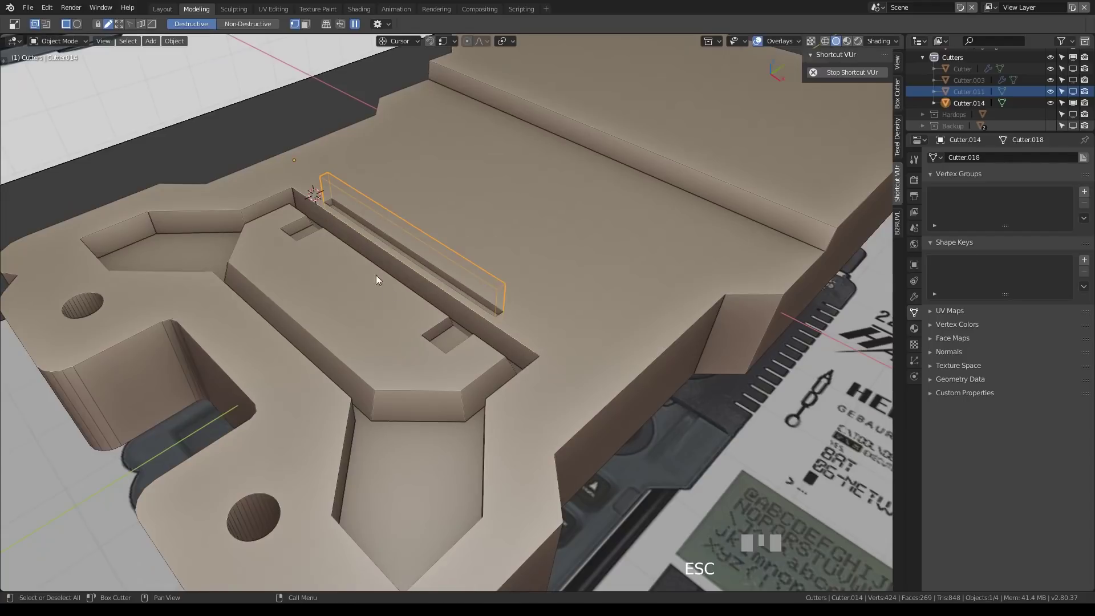
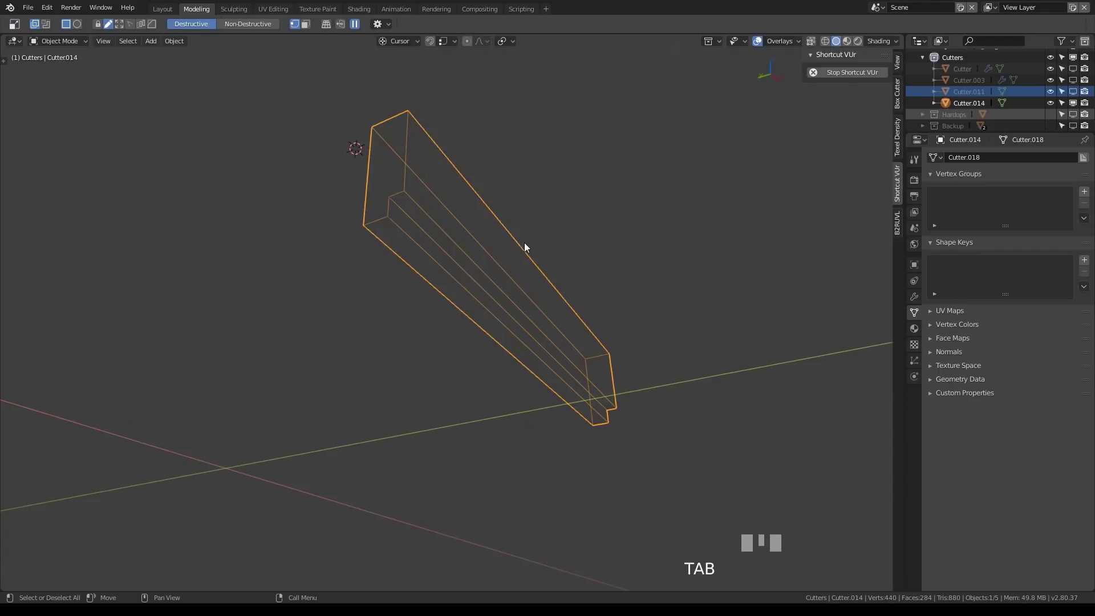
Step: Exit Local View (Alt+Q) and nudge the slot cutter's long face along Y to adjust the slot width
key("alt+q")
left_click_drag(554, 273, 534, 285)
scroll("up", 3)
scroll("up", 3)
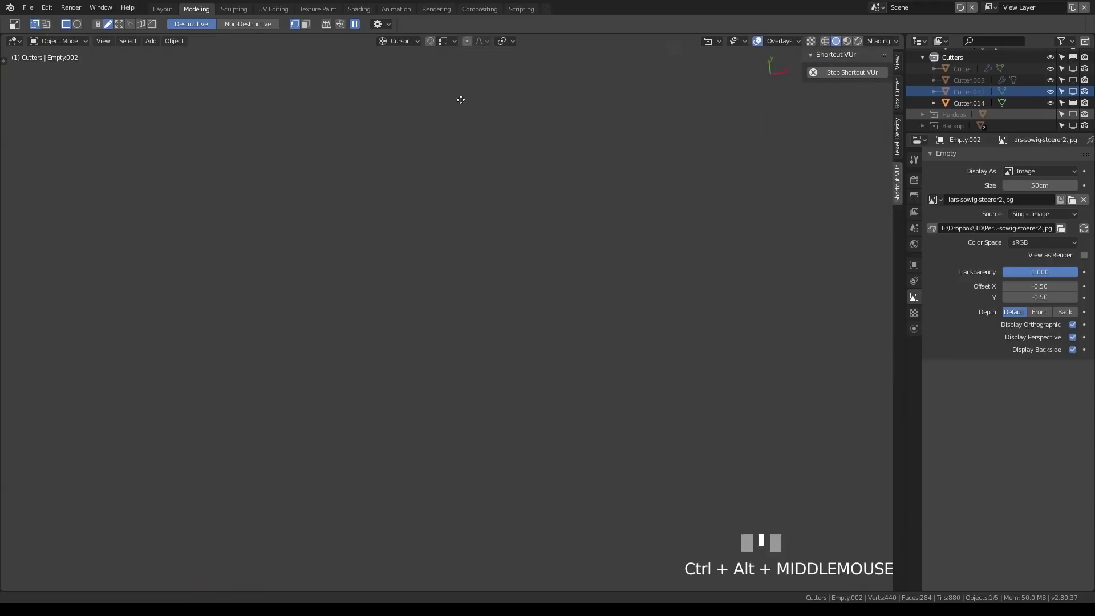
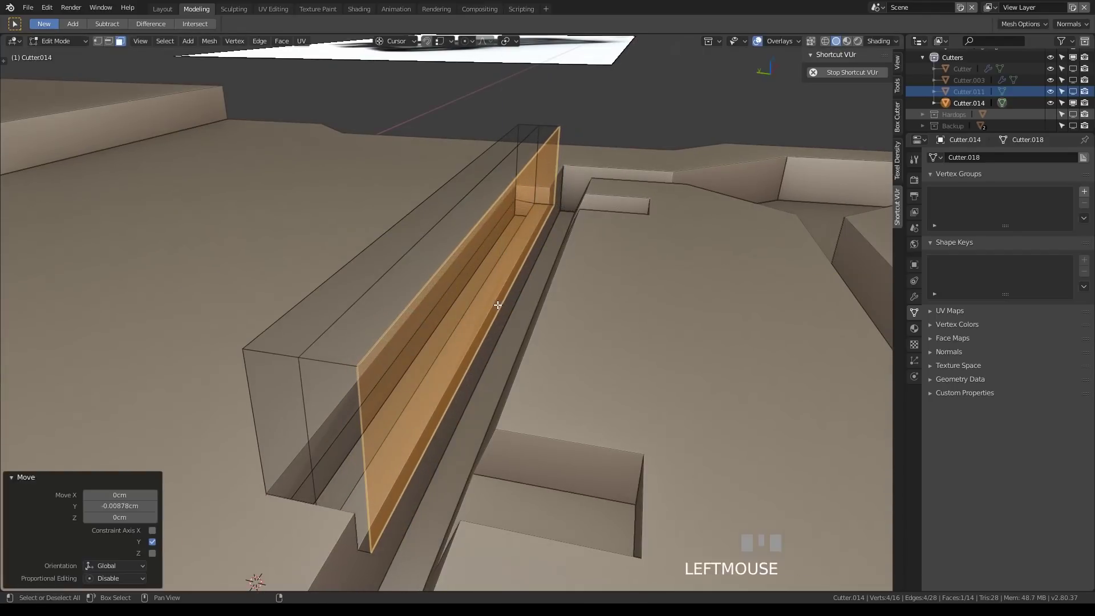
Step: Leave Edit Mode and toggle X-ray (Alt+Z) so the reference knob is visible through the body
scroll("down", 3)
key("Tab")
left_click_drag(595, 291, 430, 336)
scroll("down", 3)
scroll("up", 3)
key("alt+z")
Step: From top view, place the 3D cursor on the reference knob and add a mesh cylinder there (Shift+A)
key("KP_7")
scroll("up", 3)
scroll("up", 3)
left_click_drag(430, 336, 491, 391)
key("shift+a")
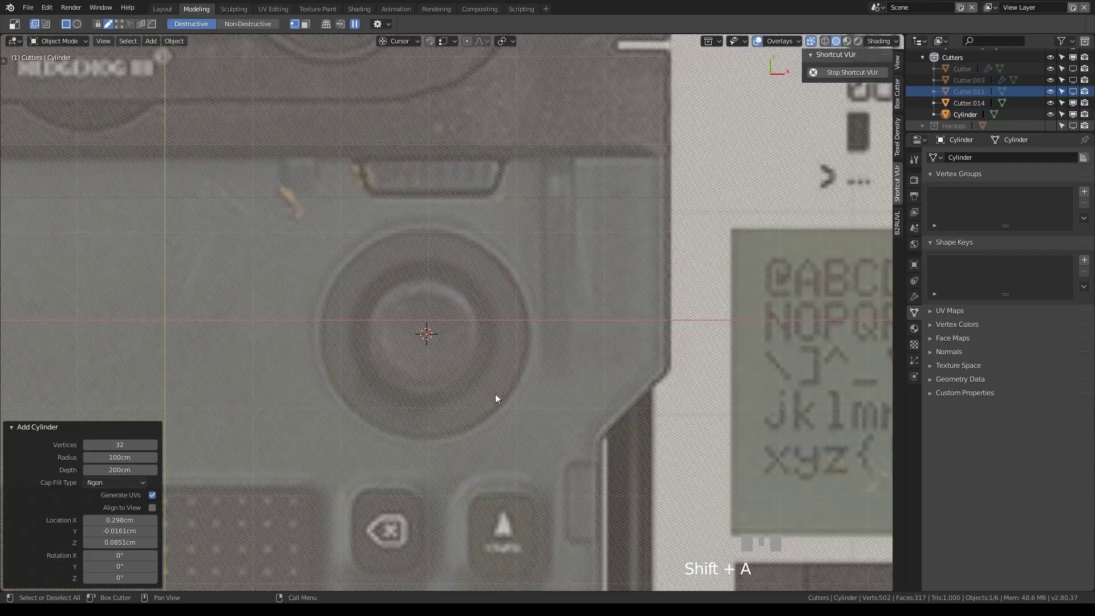
Step: Scale the new cylinder down in top view until it matches the round dial on the reference, constraining on Z
scroll("down", 3)
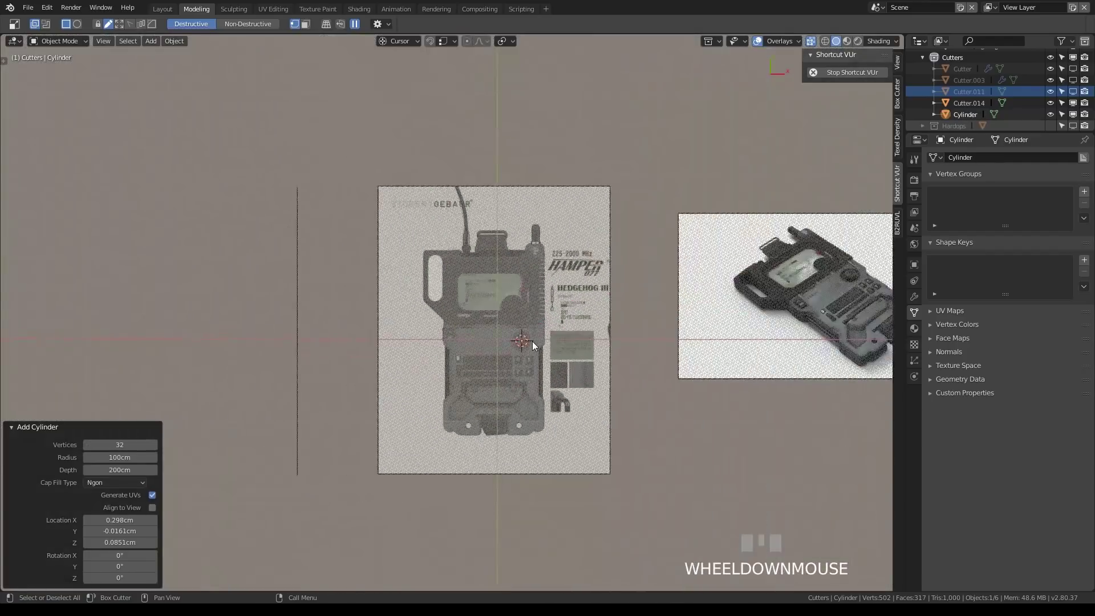
scroll("up", 3)
scroll("down", 3)
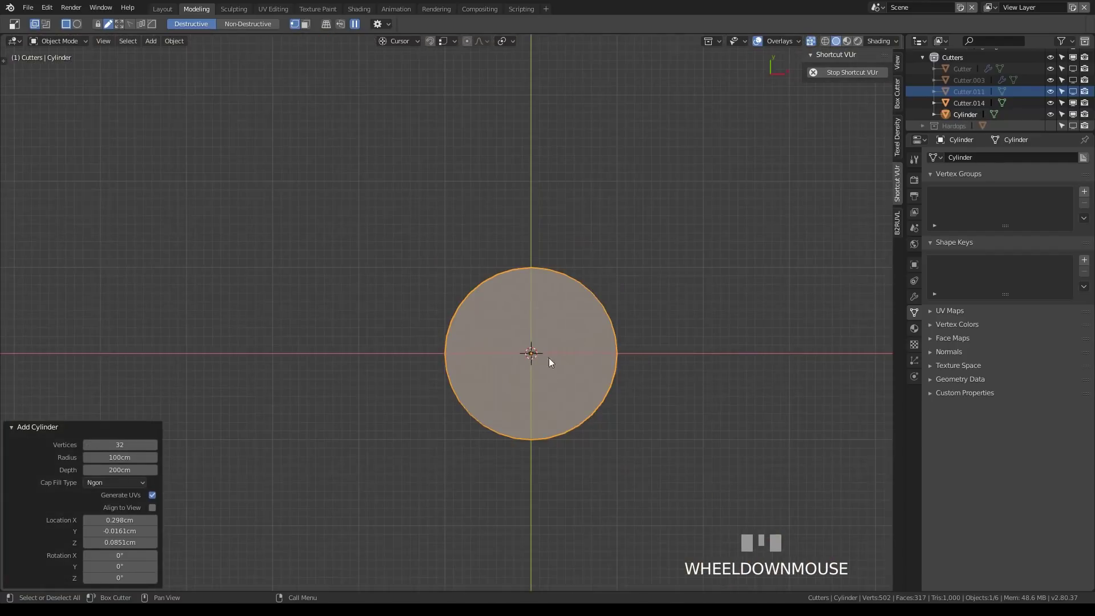
scroll("up", 3)
left_click_drag(656, 376, 459, 236)
scroll("up", 3)
scroll("up", 3)
key("s")
left_click(459, 235)
scroll("up", 3)
key("z")
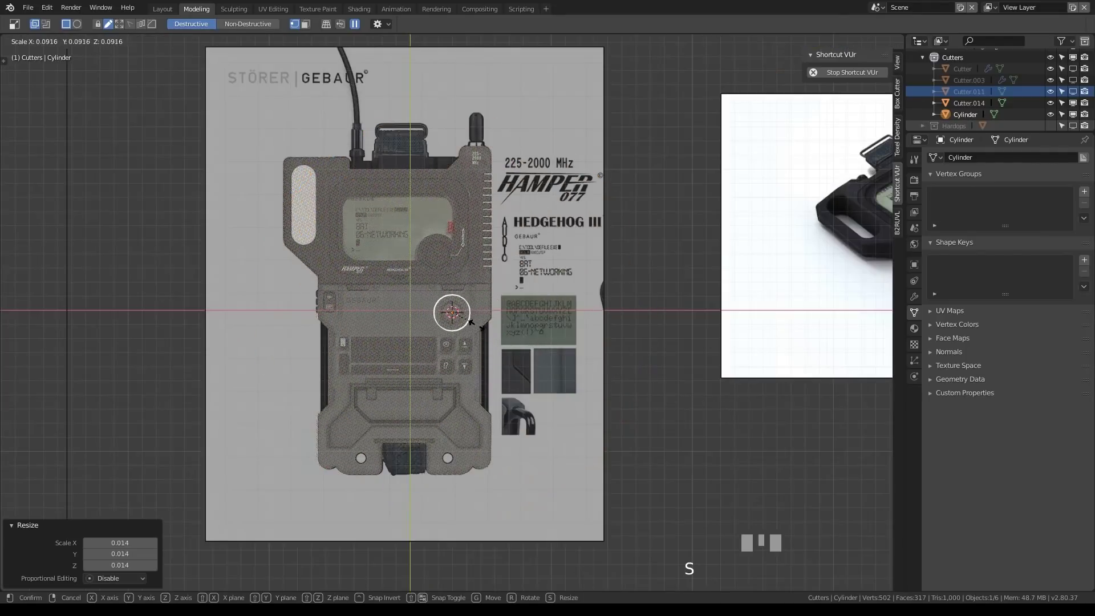
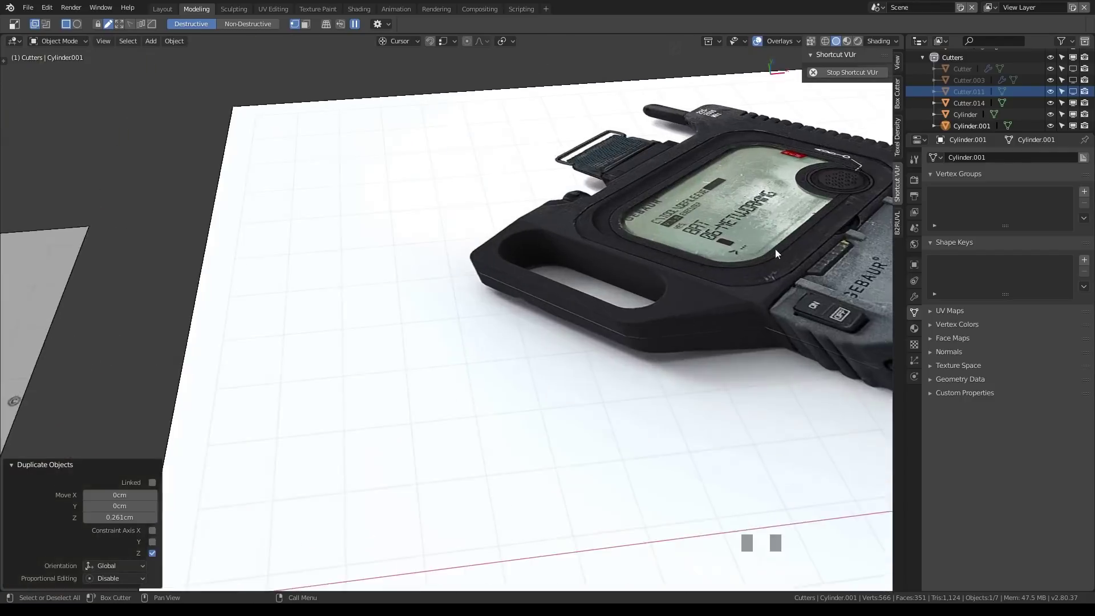
Step: Move Cylinder.001's inset inner top face along Z to form the ring, checking it in and out of Local View
left_click_drag(691, 286, 741, 365)
scroll("down", 3)
scroll("up", 3)
key("z")
scroll("down", 3)
left_click_drag(740, 365, 759, 174)
key("alt+q")
scroll("down", 3)
key("alt+q")
scroll("down", 3)
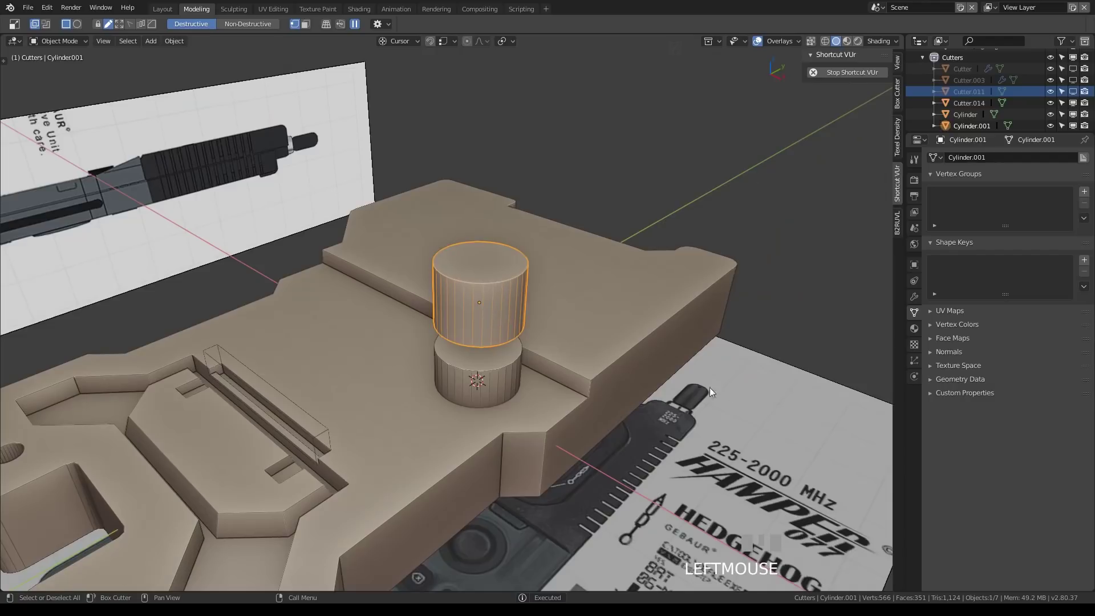
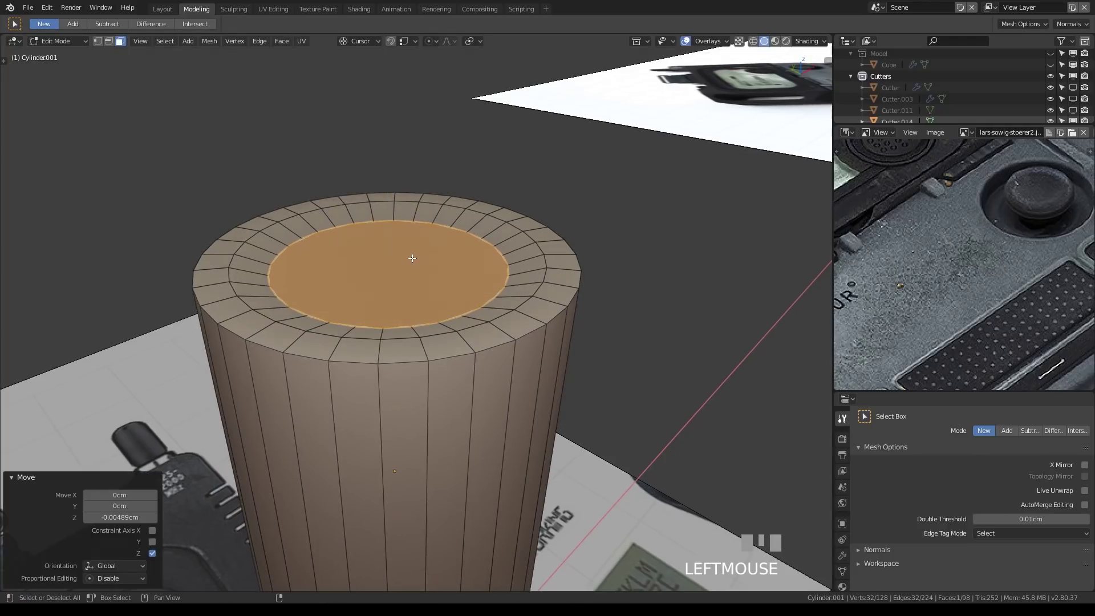
Step: Add a horizontal loop cut (Ctrl+R) around the cylinder body and slide it into position
left_click_drag(482, 307, 468, 261)
key("ctrl+r")
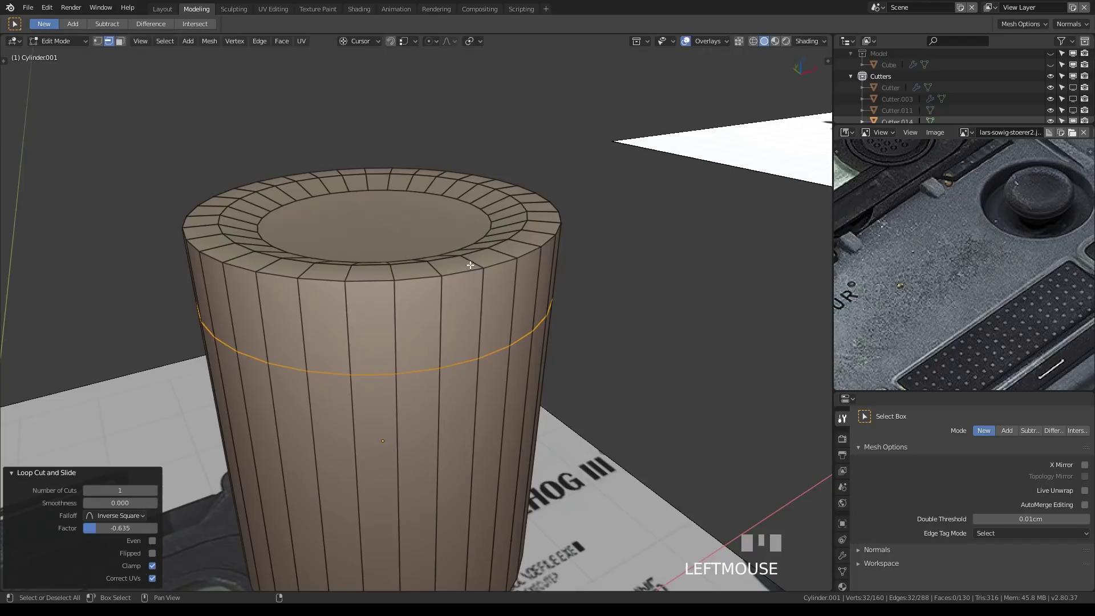
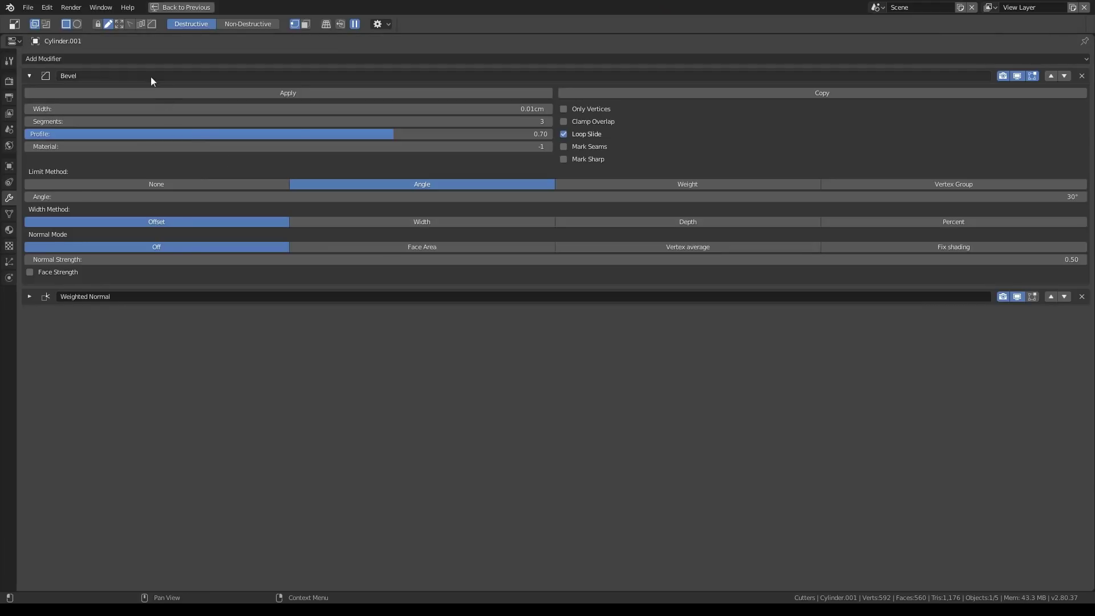
Step: Restore the Properties editor from full screen and lower the knob's Bevel width to 0.0045cm with 3 segments
key("ctrl+space")
left_click_drag(687, 398, 630, 344)
left_click_drag(630, 344, 596, 242)
key("Tab")
scroll("up", 3)
key("Tab")
key("q")
key("Tab")
Step: Scale the upper edge loops outward so the knob has a wide bevelled cap over a narrower stem
key("q")
left_click(596, 243)
scroll("down", 3)
left_click_drag(632, 298, 582, 226)
key("Tab")
key("Tab")
key("2")
left_click(583, 226)
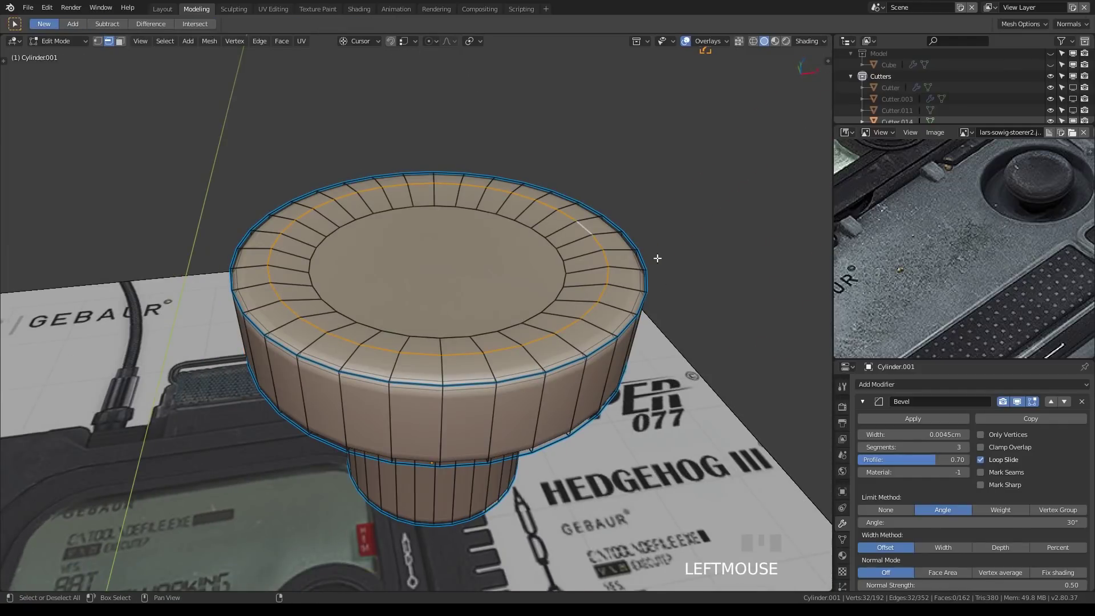
Step: Raise the knob's bevel to 0.0095cm through the HardOps Q menu and re-enter Edit Mode
scroll("up", 3)
left_click_drag(615, 261, 710, 293)
scroll("up", 3)
scroll("down", 3)
key("q")
key("Tab")
scroll("down", 3)
left_click(710, 293)
Step: Orbit onto the knob's top and pick the cap region to work on
left_click_drag(655, 313, 707, 151)
scroll("down", 3)
left_click(706, 151)
left_click_drag(589, 309, 808, 43)
left_click_drag(808, 43, 608, 209)
left_click_drag(572, 212, 504, 216)
left_click(505, 216)
Step: In face mode, inset the top cap (Alt+E) with an enlarged centre to form concentric rings
scroll("up", 3)
left_click_drag(511, 239, 424, 210)
key("Tab")
key("3")
left_click(424, 210)
key("alt+e")
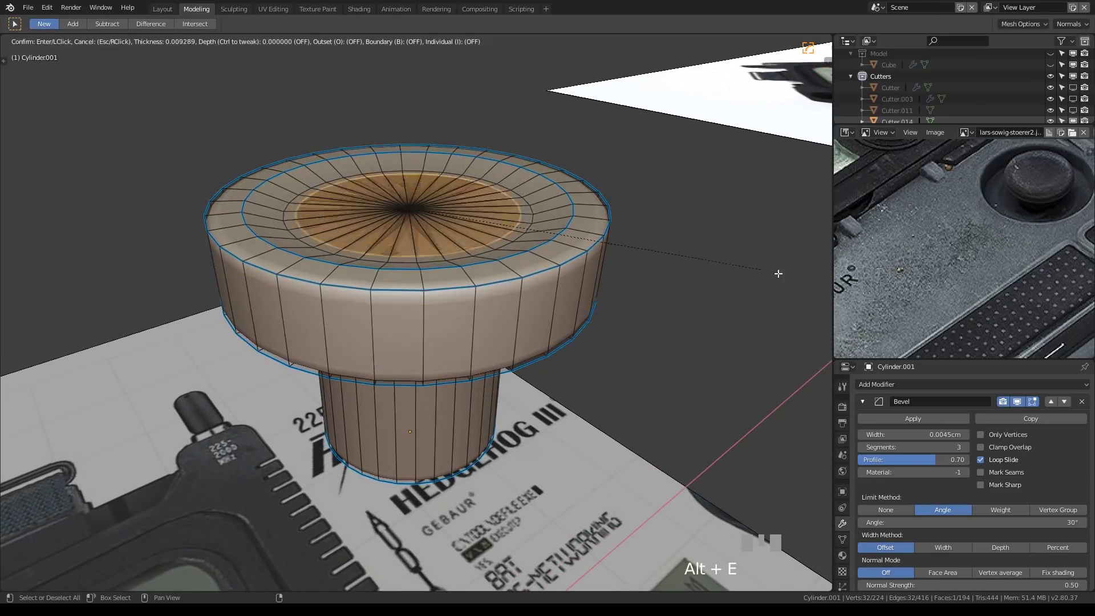
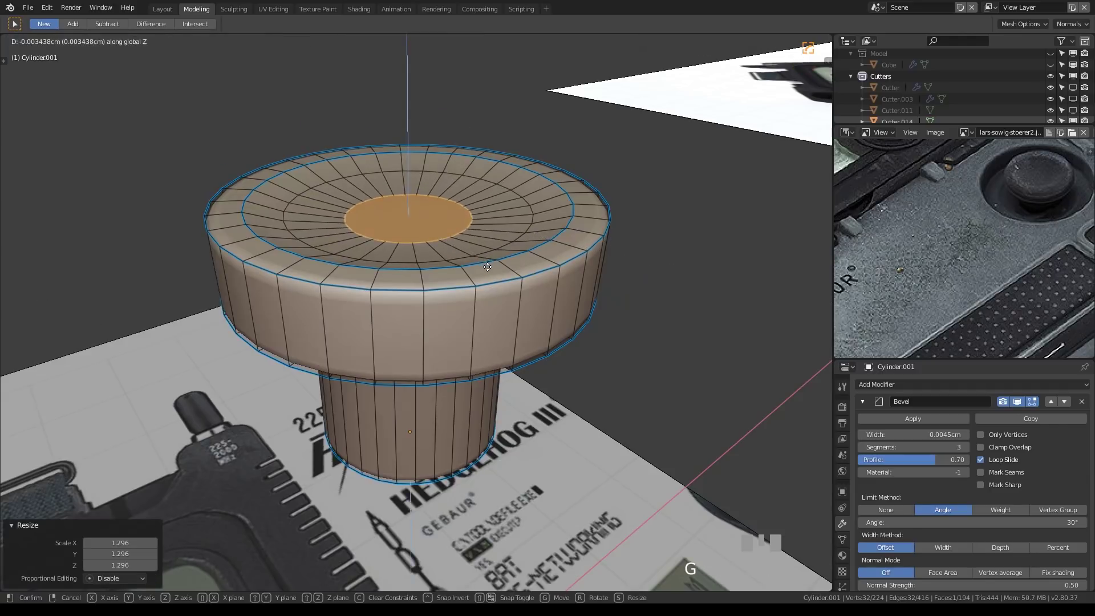
left_click(489, 268)
Step: Sink the centre slightly and leave Edit Mode to inspect the smooth dished knob
scroll("down", 3)
key("Tab")
left_click_drag(565, 221, 561, 243)
scroll("up", 3)
left_click_drag(581, 251, 609, 258)
scroll("up", 3)
key("Tab")
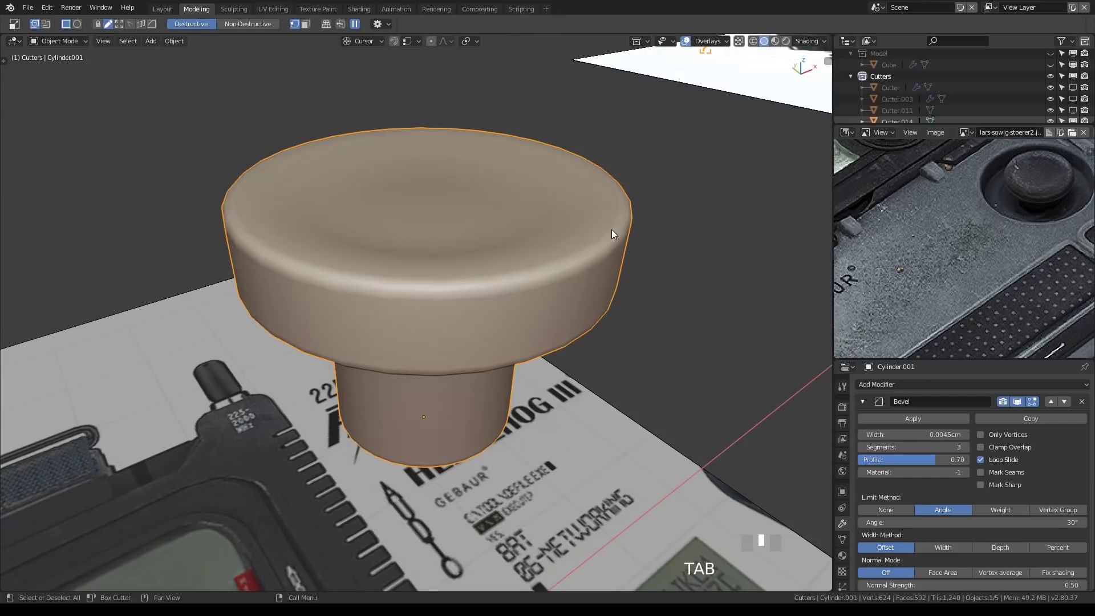
scroll("up", 3)
scroll("down", 3)
left_click_drag(609, 273, 601, 300)
Step: Tweak the bevel via HardOps and add a level-2 Subdivision modifier (Ctrl+2) to the knob
key("Tab")
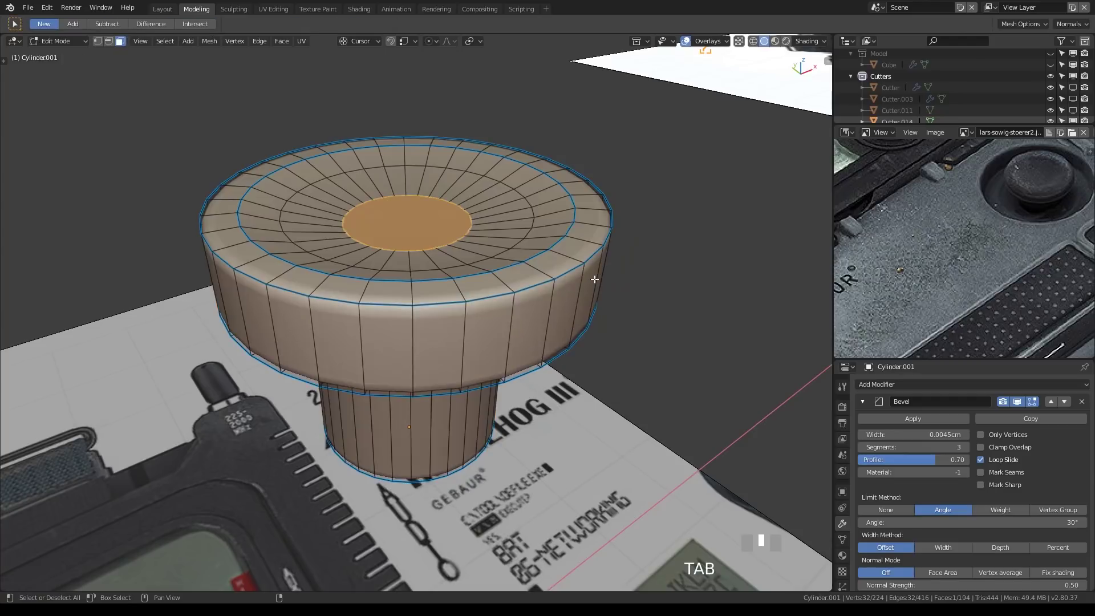
key("q")
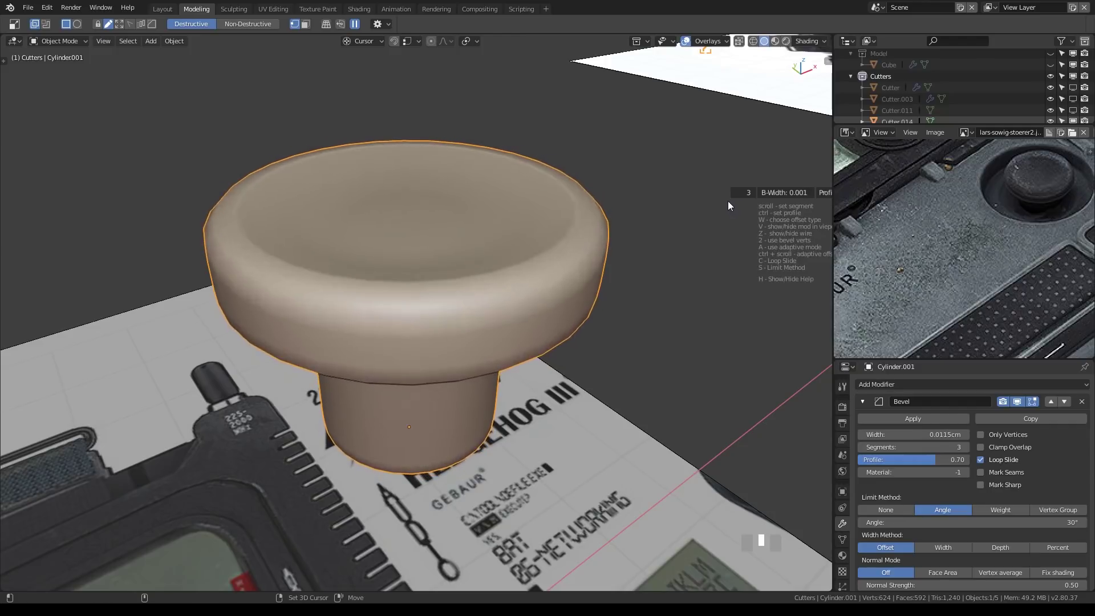
left_click(733, 204)
key("Tab")
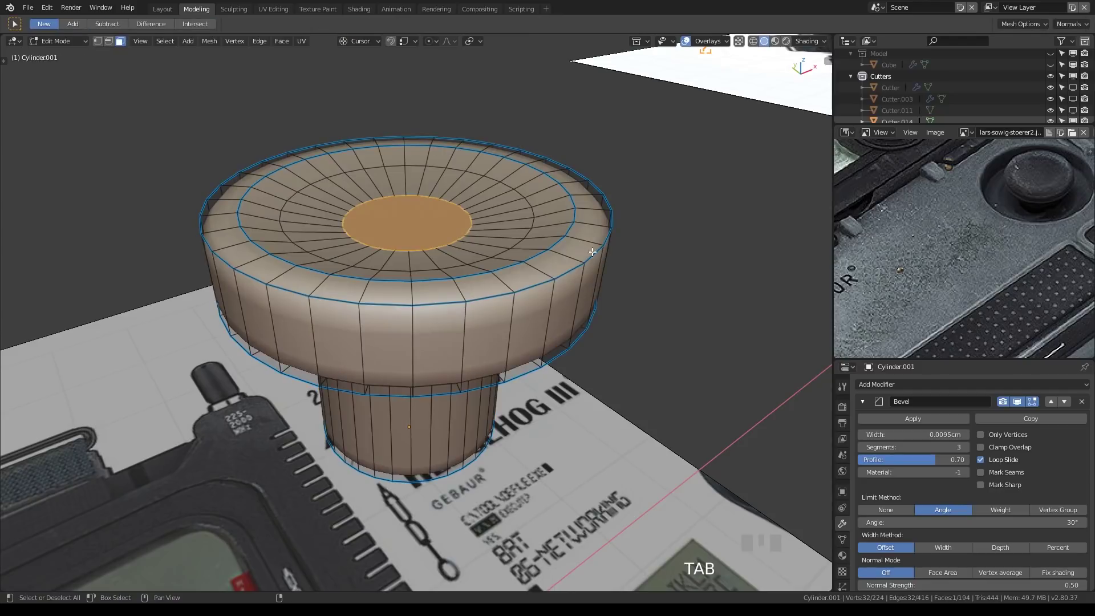
left_click(598, 245)
key("F3")
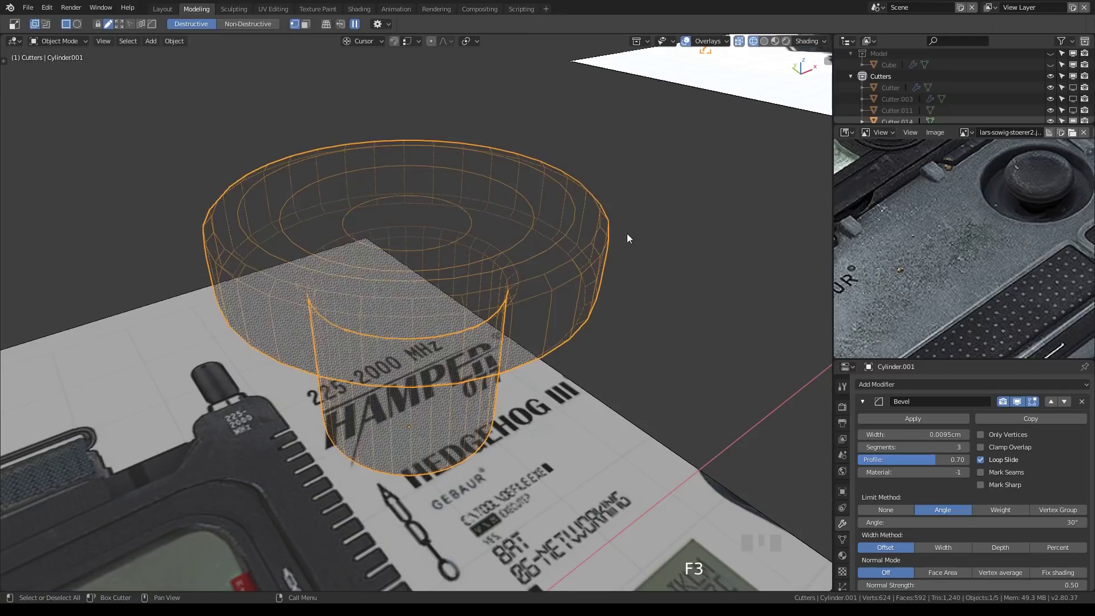
left_click_drag(588, 298, 434, 257)
key("ctrl+2")
Step: Back in Edit Mode, select the knob's central top face
key("Tab")
key("2")
left_click(434, 257)
scroll("up", 3)
key("3")
left_click(423, 262)
scroll("down", 3)
Step: Delete the central top face (Ctrl+X) leaving a hole, then start scaling the surrounding rim
left_click_drag(455, 279, 476, 175)
key("ctrl+x")
key("2")
left_click(476, 174)
left_click(510, 156)
key("s")
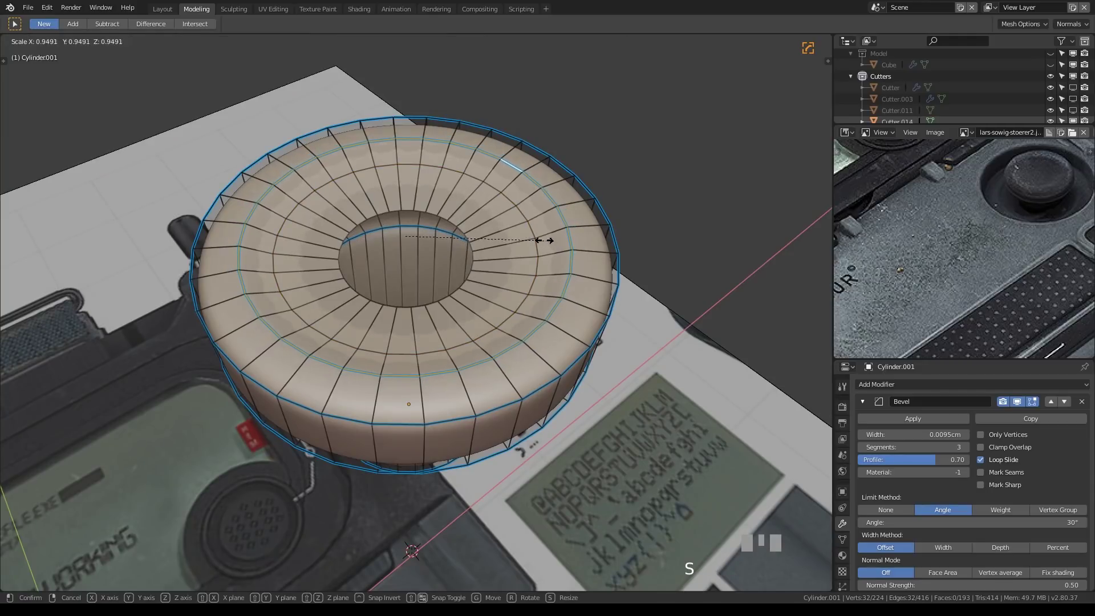
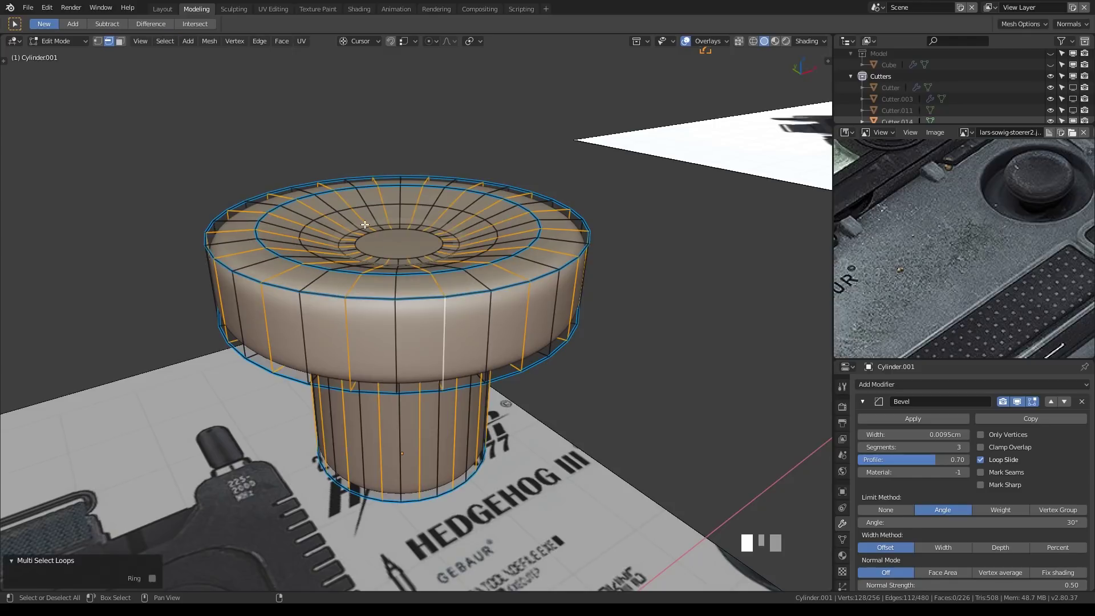
Step: Dissolve a first edge loop with Ctrl+X and box-select the next alternate loops, growing and shrinking the selection
key("ctrl+x")
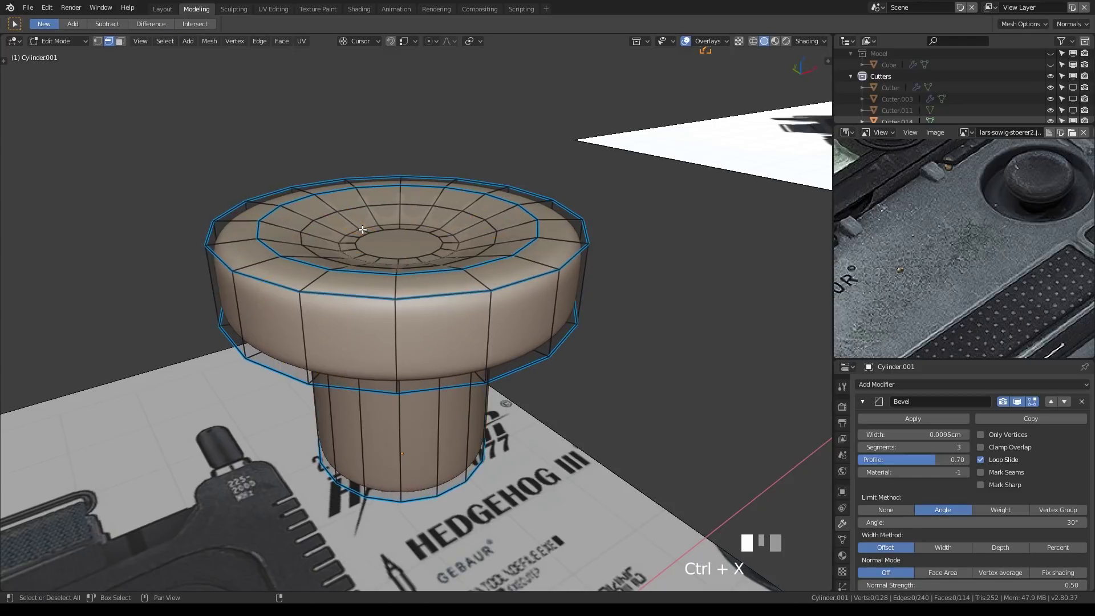
left_click_drag(387, 256, 414, 391)
left_click(415, 391)
left_click_drag(485, 371, 211, 141)
left_click_drag(211, 140, 461, 247)
key("KP_Add")
key("KP_Subtract")
key("KP_Add")
key("KP_Subtract")
Step: Dissolve the remaining alternate loops so the knob cylinder becomes eight-sided
scroll("up", 3)
left_click_drag(461, 246, 483, 276)
key("KP_Add")
key("ctrl+x")
key("Tab")
scroll("down", 3)
key("Tab")
Step: Drag the selected top edges of the octagonal knob to start shaping its cap
left_click_drag(479, 272, 505, 331)
scroll("up", 3)
left_click_drag(480, 272, 476, 200)
key("Tab")
left_click_drag(489, 297, 512, 282)
key("Tab")
middle_click(433, 228)
scroll("up", 3)
Step: Fill the open top of the knob with faces (F) to form the dished cap
key("3")
left_click(405, 232)
middle_click(432, 237)
scroll("down", 3)
key("1")
scroll("up", 3)
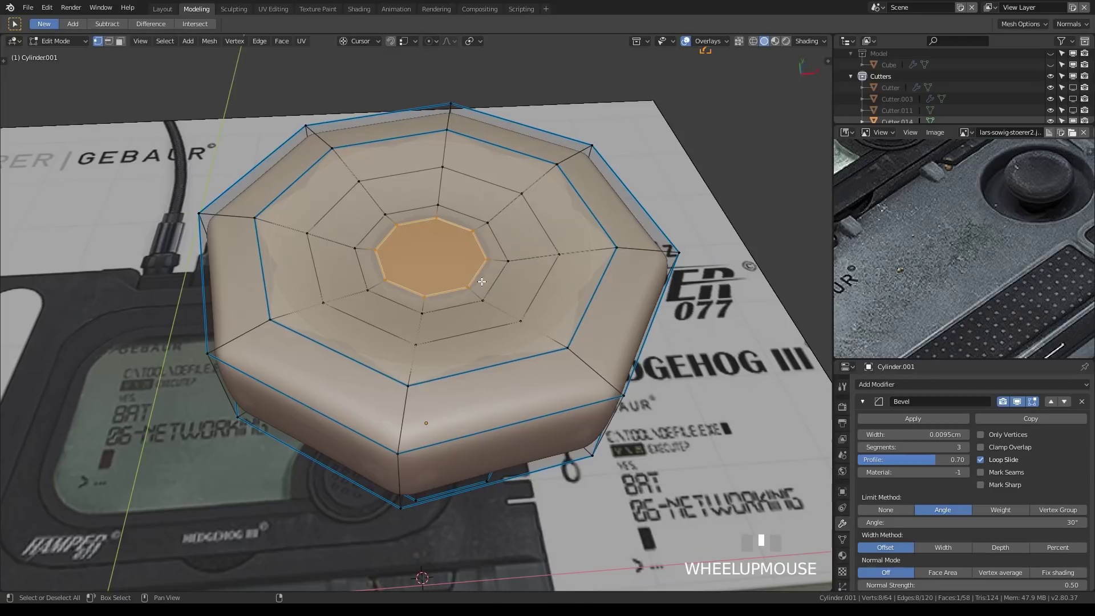
left_click(381, 244)
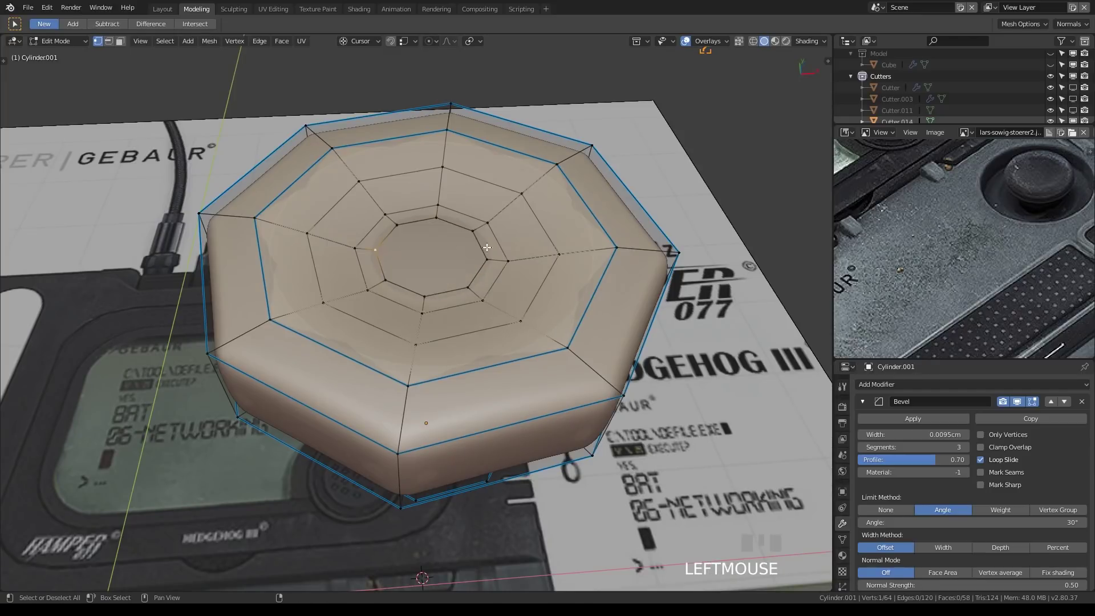
key("f")
left_click(388, 276)
key("f")
Step: In edge select mode pick the cap's ring edge and pull it down to dish the top
left_click_drag(533, 238, 411, 209)
key("Tab")
scroll("down", 3)
key("Tab")
scroll("up", 3)
key("2")
left_click(411, 209)
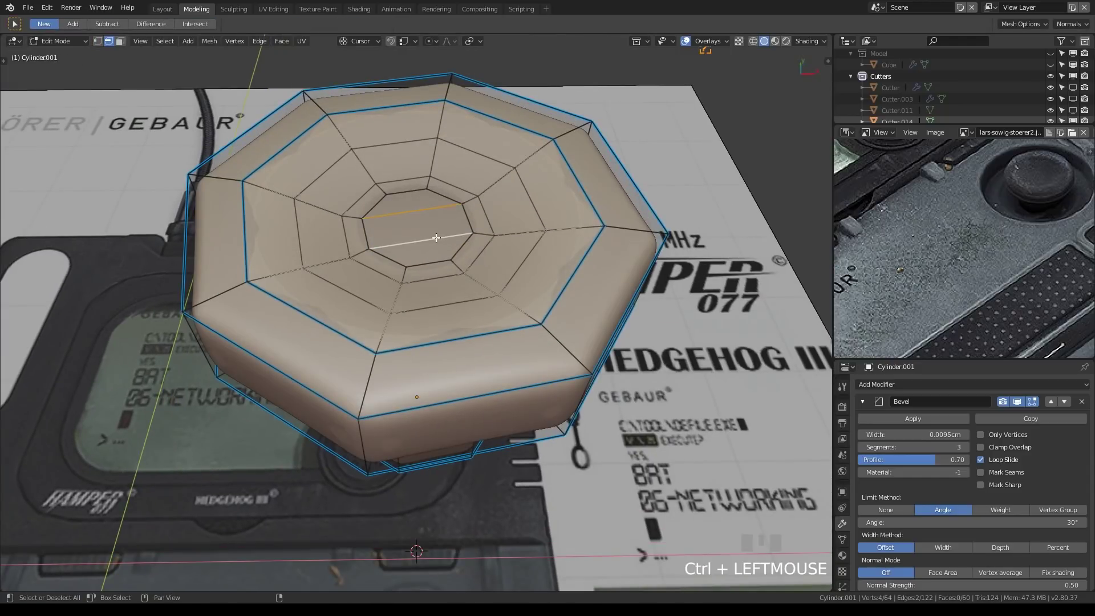
scroll("down", 3)
left_click_drag(446, 265, 440, 286)
Step: Adjust the stem and cap edges, then leave the knob as a smoothly bevelled object
scroll("up", 3)
scroll("down", 3)
left_click(484, 258)
middle_click(574, 296)
left_click_drag(434, 268, 487, 266)
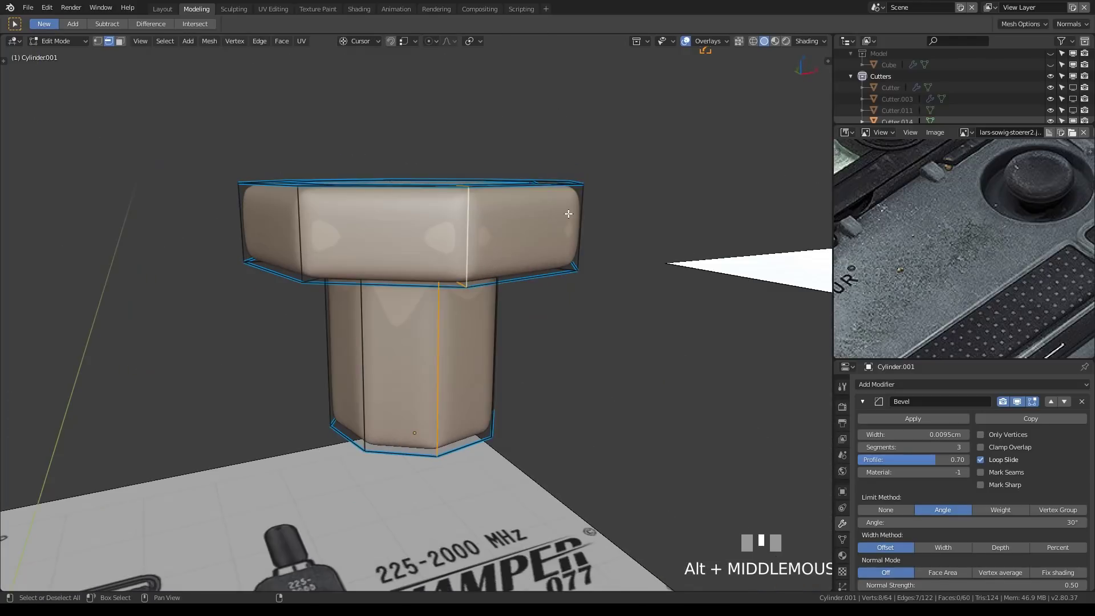
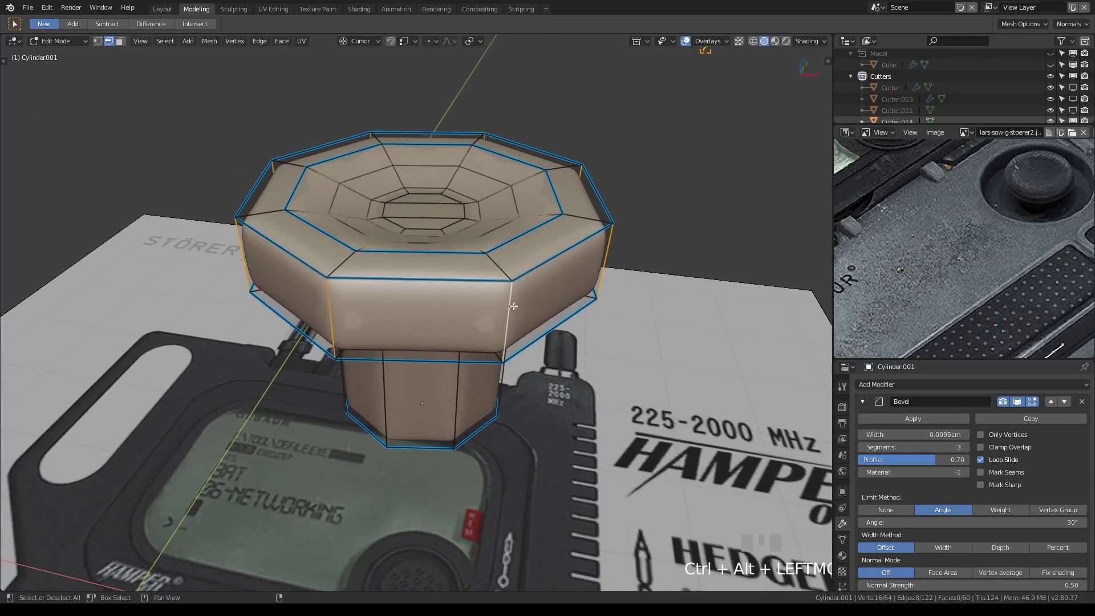
left_click_drag(594, 335, 600, 305)
key("Tab")
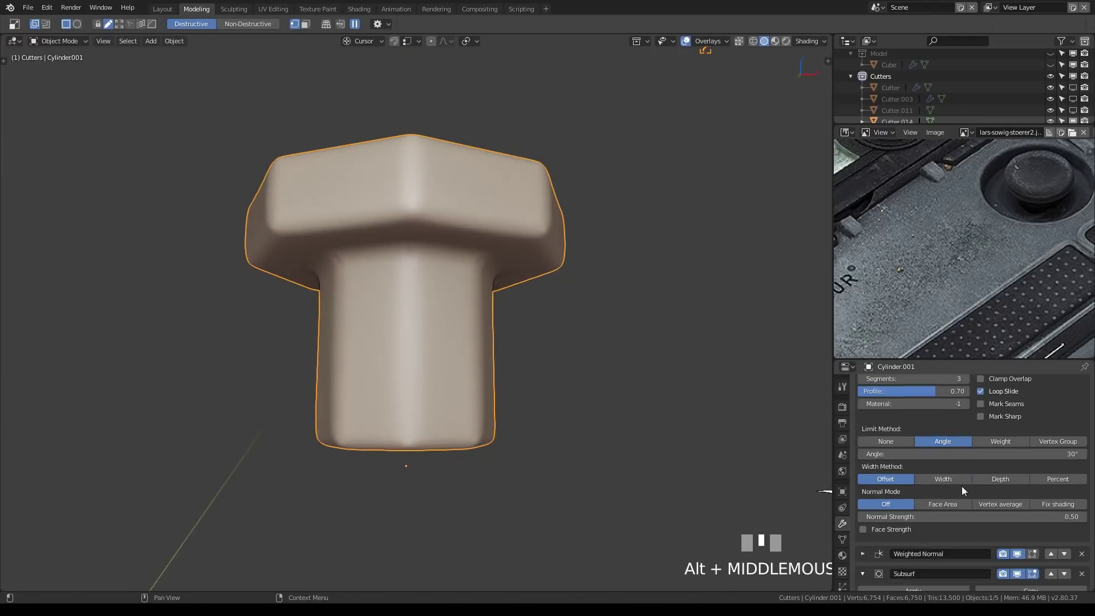
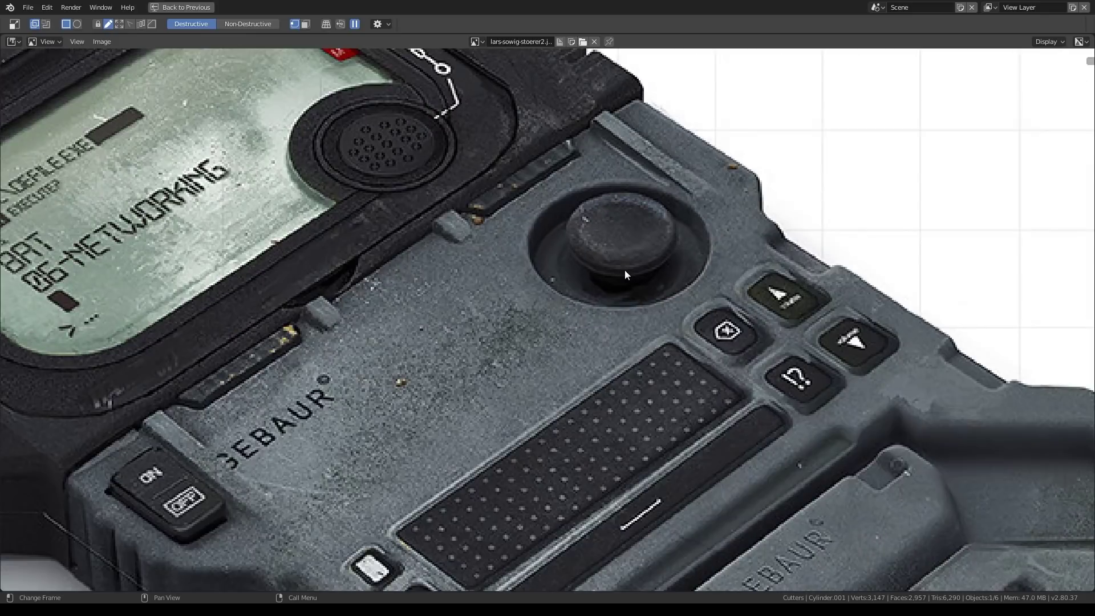
Step: Restore the 3D viewport and look at the knob in top view with X-ray shading over the reference
key("ctrl+space")
left_click_drag(630, 273, 569, 267)
scroll("up", 3)
key("KP_7")
scroll("up", 3)
scroll("down", 3)
scroll("up", 3)
key("alt+z")
scroll("up", 3)
Step: Check the knob cap in Edit Mode against the dial photo and turn X-ray off again
key("Tab")
scroll("up", 3)
key("Tab")
scroll("up", 3)
scroll("down", 3)
key("alt+z")
Step: Hide the obstructing object, select Cylinder.001 and select all its cap vertices for rescaling
left_click(569, 266)
key("h")
scroll("up", 3)
left_click(544, 288)
key("Tab")
key("1")
key("a")
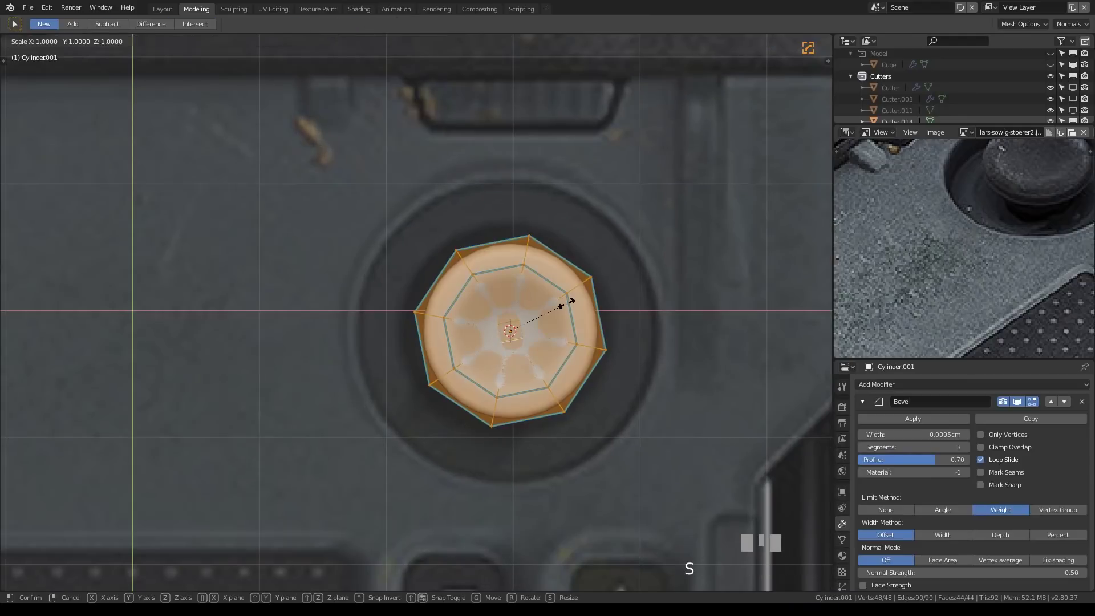
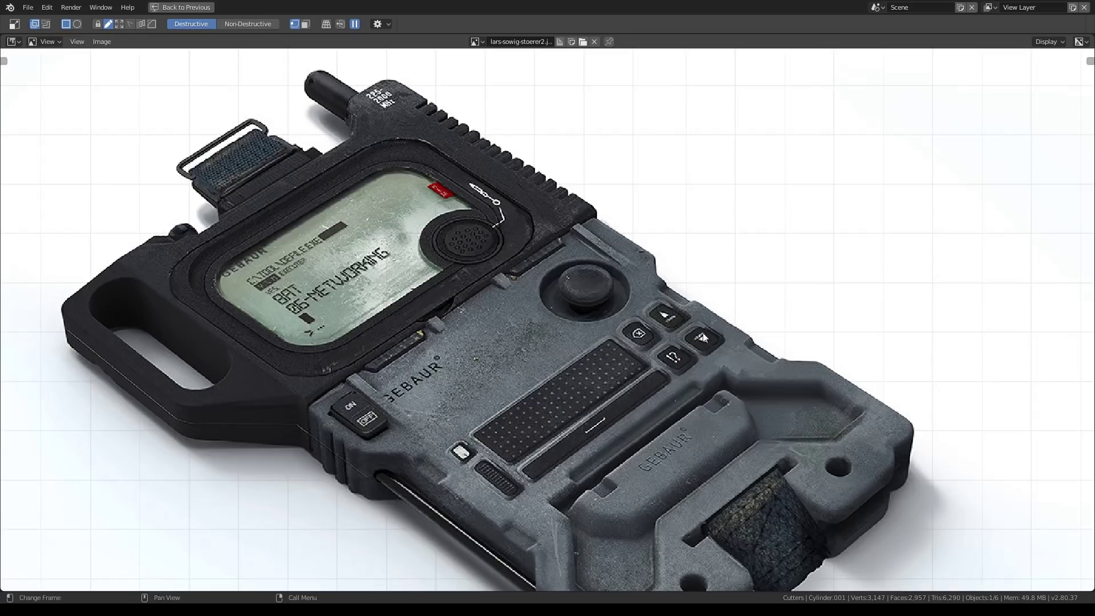
Step: Restore the viewport and box-select the cutter cylinder's end in Edit Mode
key("ctrl+space")
left_click_drag(665, 291, 611, 306)
scroll("up", 3)
left_click(611, 306)
key("Tab")
scroll("down", 3)
left_click_drag(624, 287, 901, 99)
key("Tab")
Step: Pick the Cylinder in the outliner's Hardops collection and run the inset from the F3 search
left_click(901, 98)
left_click(1076, 83)
key("Tab")
key("F3")
left_click(487, 395)
key("F3")
Step: Drag the inset on the cylinder's top face and return to the 3D scene over the reference board
scroll("up", 3)
left_click_drag(498, 380, 536, 353)
scroll("down", 3)
scroll("up", 3)
key("alt+q")
key("alt+e")
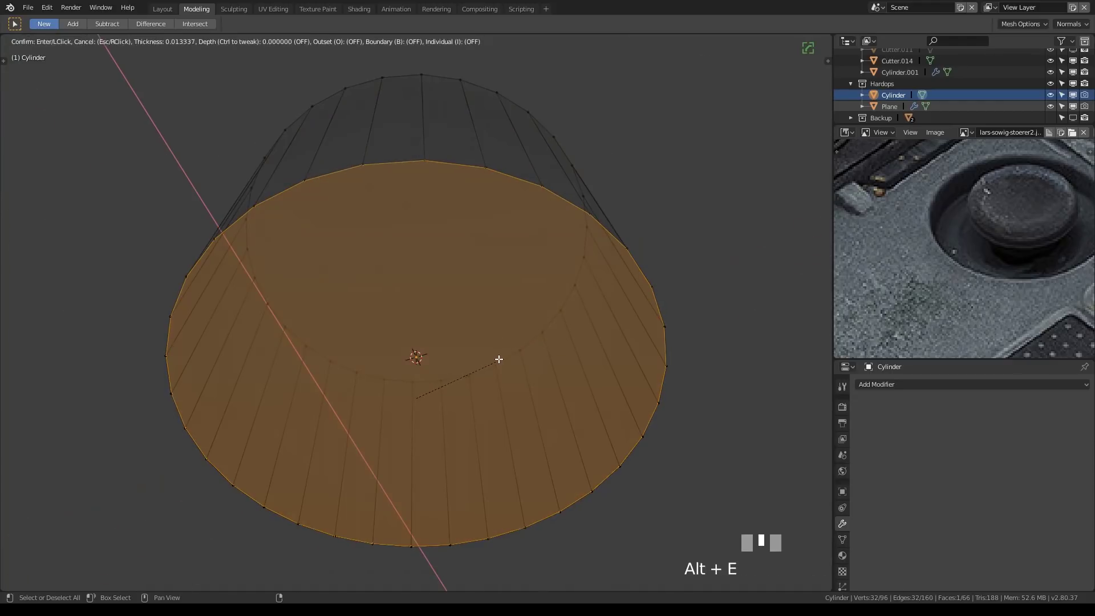
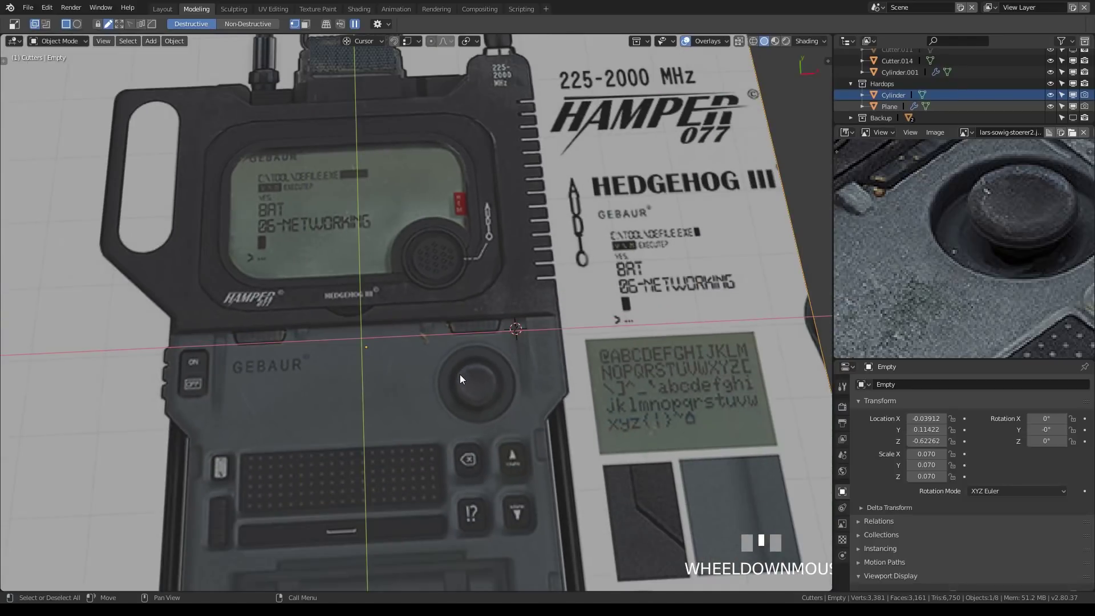
Step: Orbit away from the reference texture to frame the blocked-out beige radio body
middle_click(399, 370)
scroll("up", 3)
middle_click(533, 436)
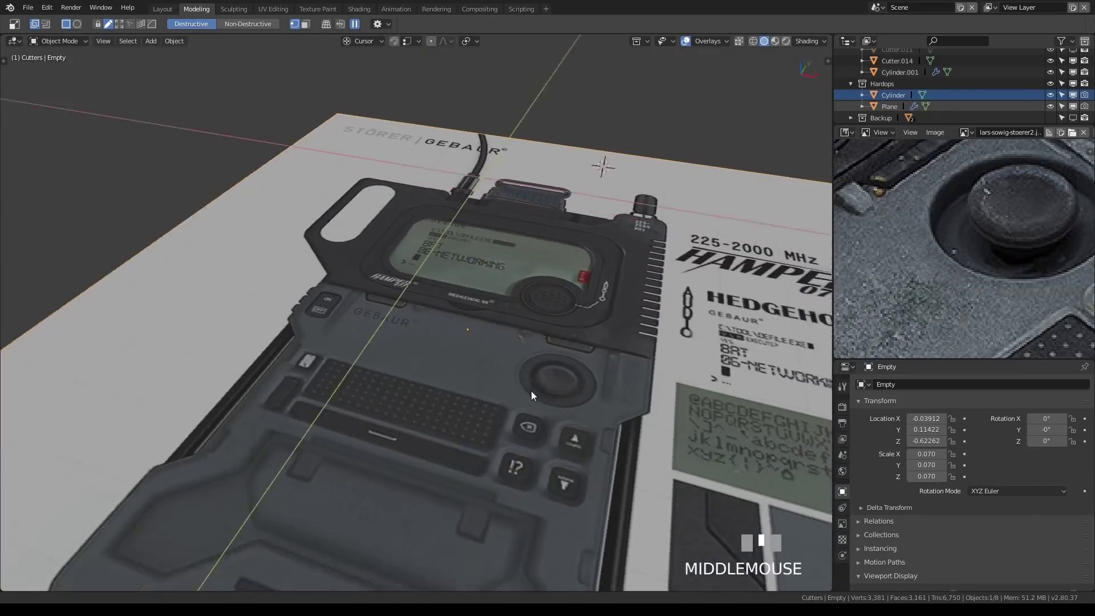
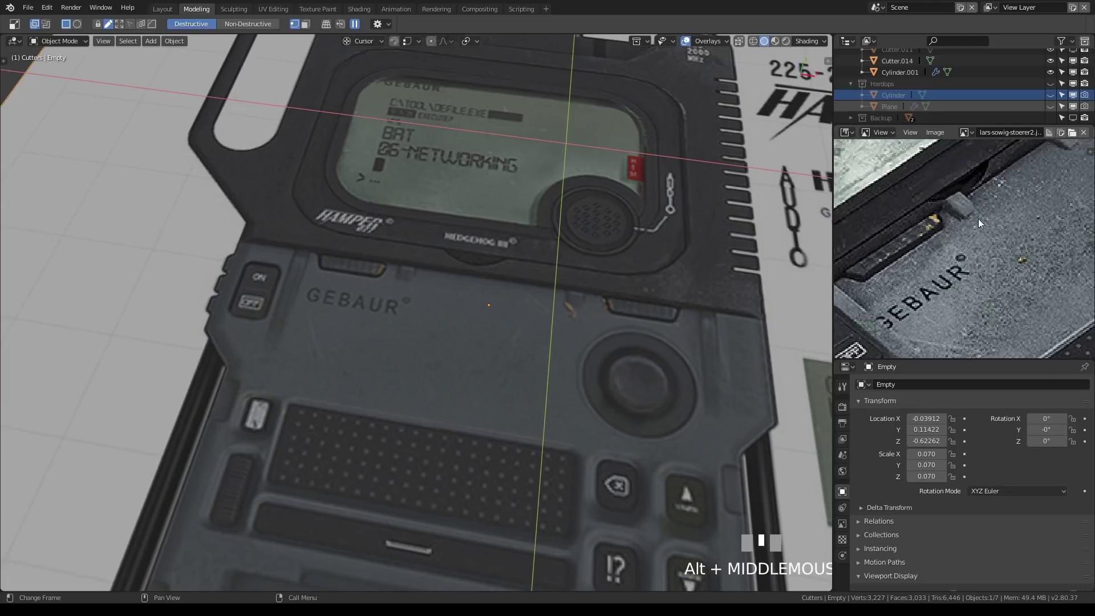
left_click_drag(616, 324, 428, 372)
key("alt+q")
Step: Zoom in and select the radio body beside the wedge block and button recess
scroll("up", 3)
scroll("down", 3)
left_click(428, 372)
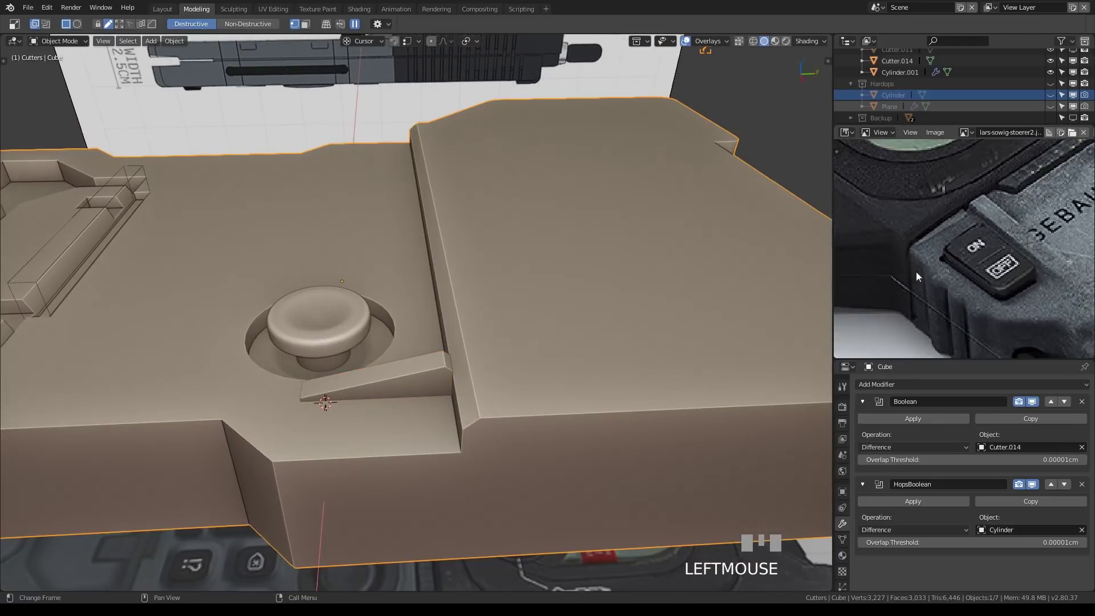
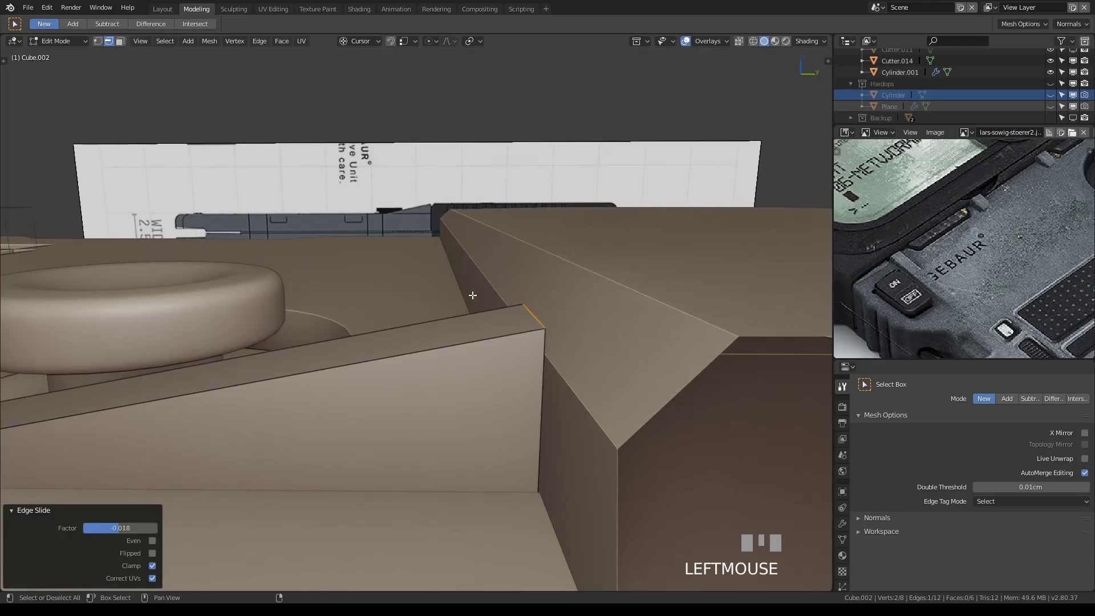
Step: Undo the last edge slide, leave Edit Mode and select Cube.003 on the housing
key("ctrl+z")
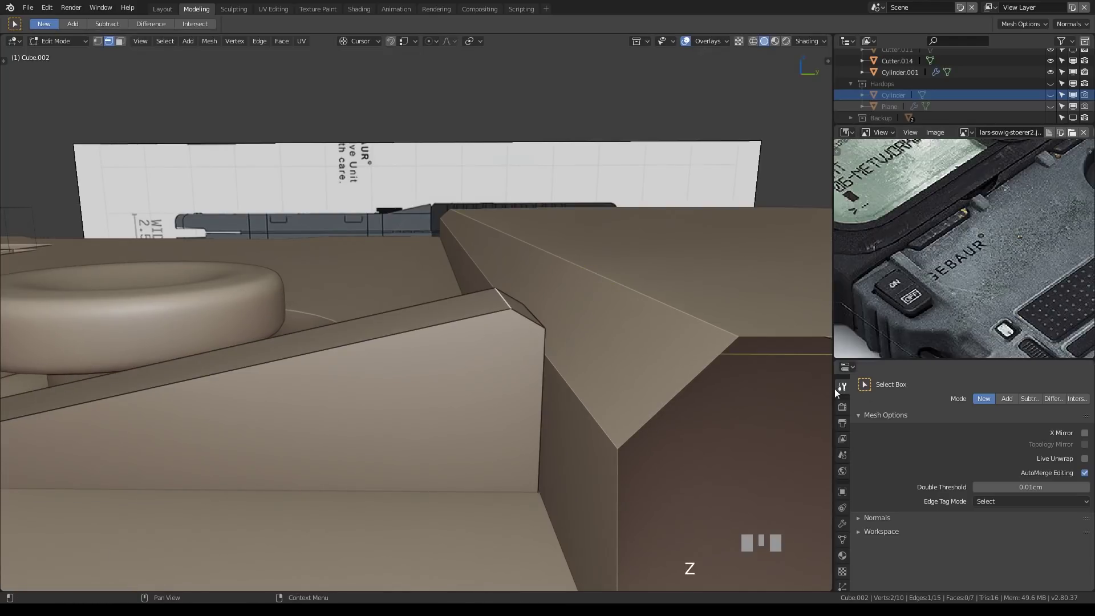
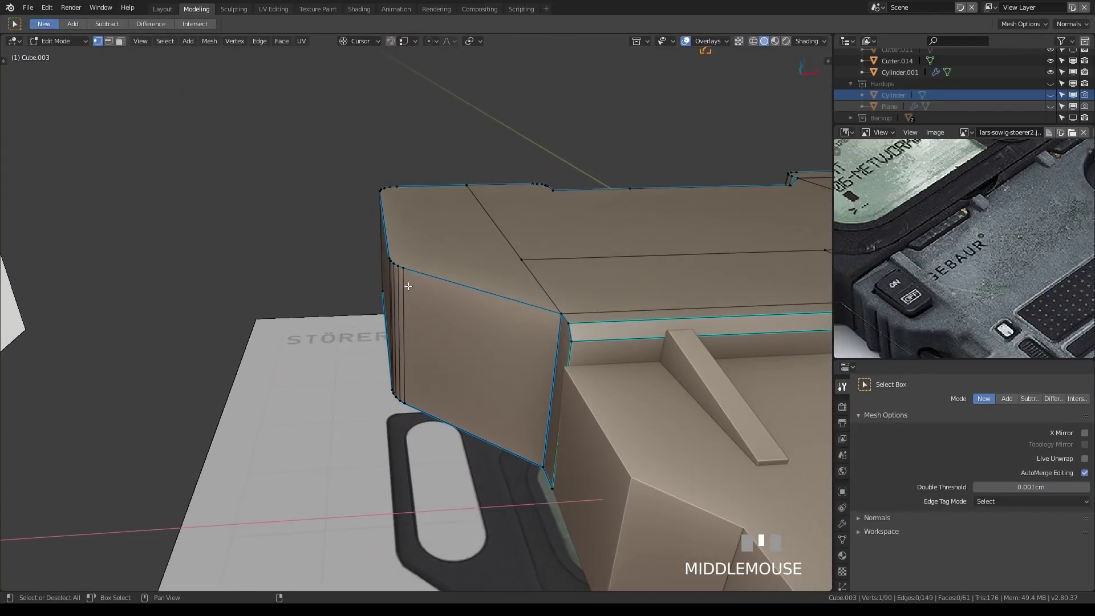
scroll("up", 3)
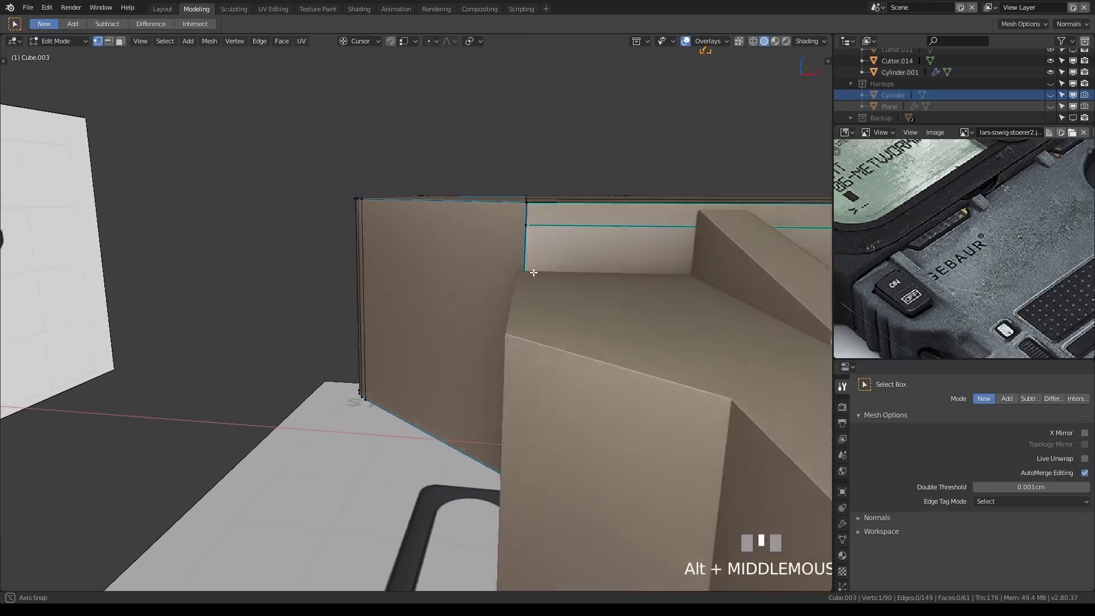
scroll("down", 3)
scroll("down", 3)
key("Tab")
left_click(408, 370)
key("alt+q")
Step: Adjust the wedge's edges by dragging and settle them, ready for a new cutter cylinder
scroll("up", 3)
left_click_drag(448, 337, 441, 418)
scroll("up", 3)
scroll("down", 3)
scroll("up", 3)
scroll("down", 3)
scroll("up", 3)
scroll("down", 3)
scroll("up", 3)
key("alt+q")
scroll("up", 3)
left_click_drag(440, 418, 527, 445)
Step: Add a new 32-vertex cylinder with Shift+A and start scaling it down
key("shift+a")
scroll("down", 3)
key("s")
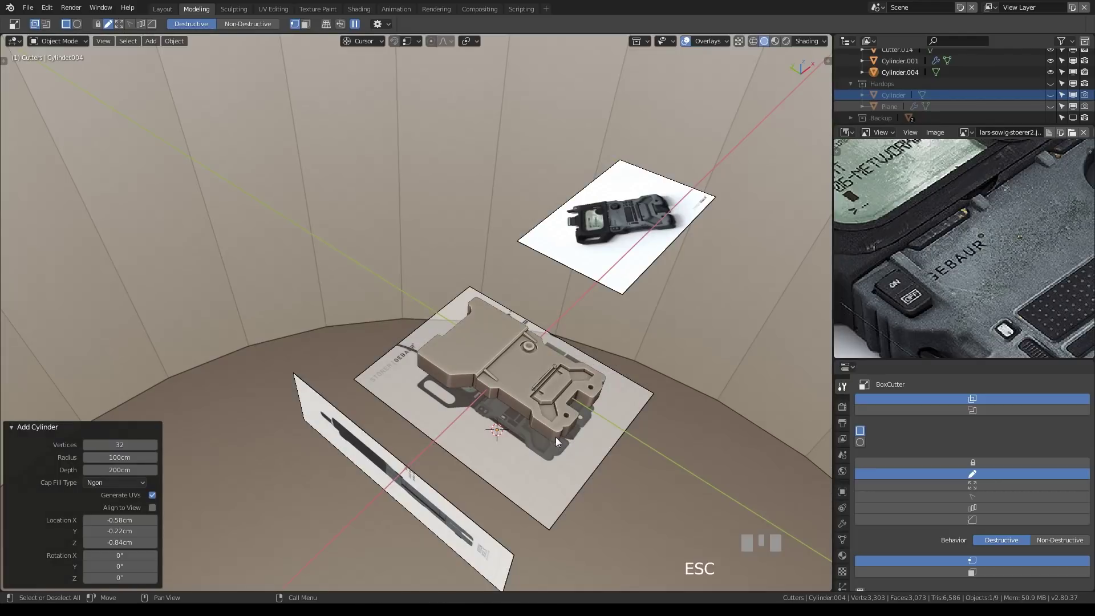
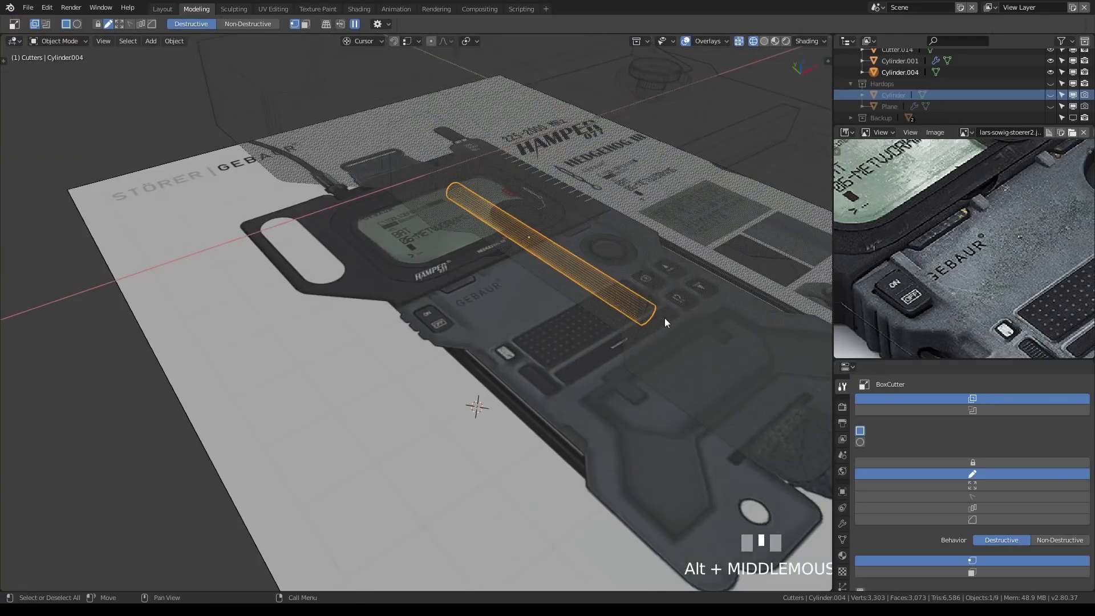
Step: Return to solid shading and zoom the view onto the new rod Cylinder.004
key("alt+z")
key("F3")
scroll("up", 3)
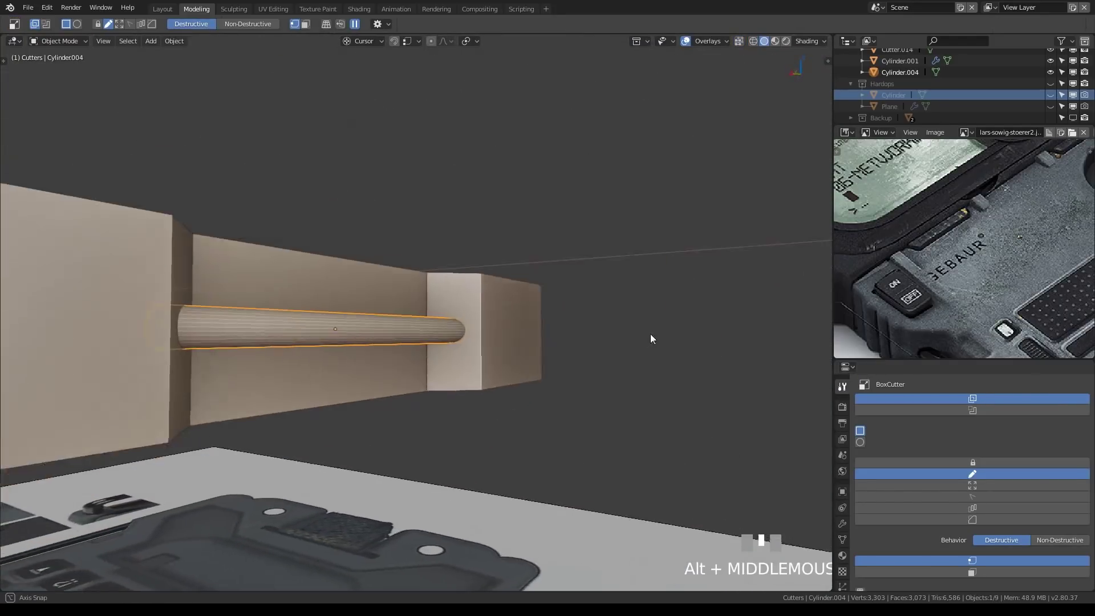
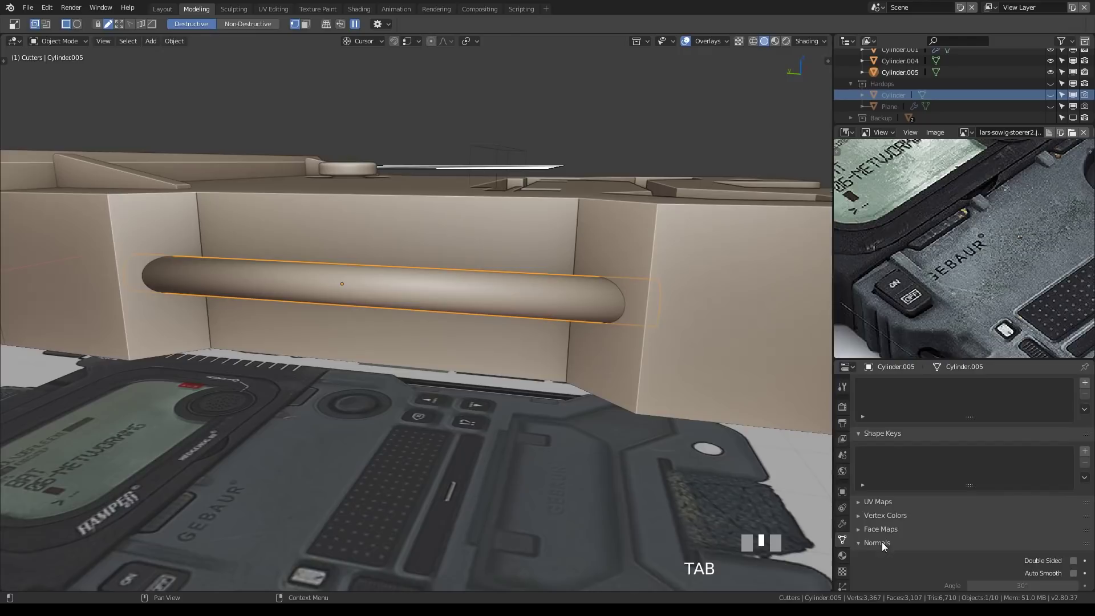
Step: Orbit around the radio body to view the capsule rod and recessed top panel
left_click(1078, 531)
middle_click(623, 360)
scroll("down", 3)
key("Tab")
middle_click(524, 331)
scroll("up", 3)
middle_click(480, 308)
scroll("down", 3)
middle_click(566, 286)
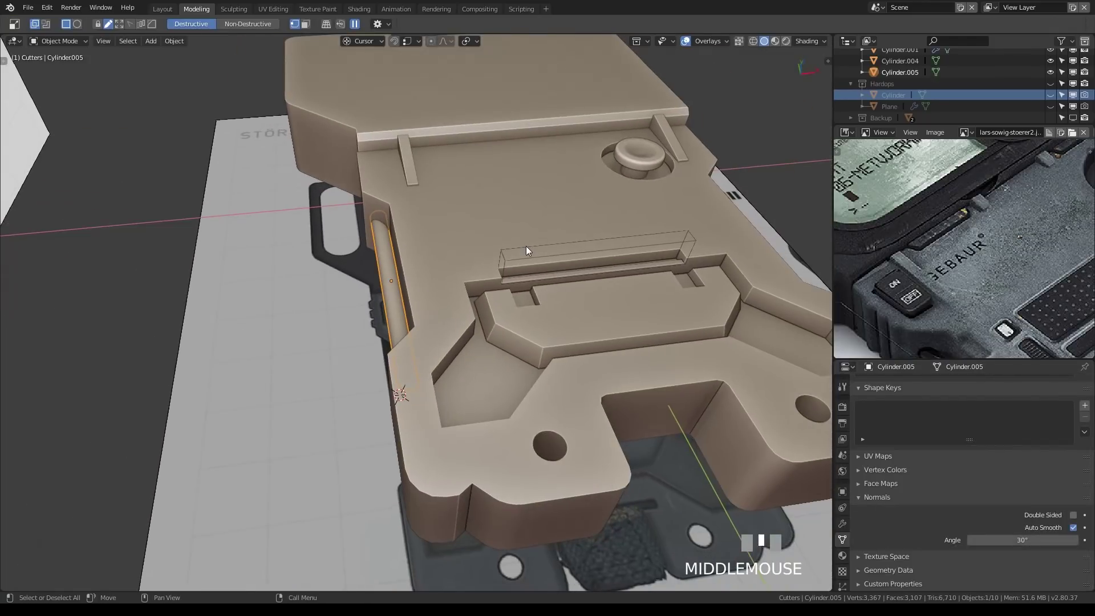
Step: Select Cutter.014 and Cylinder.005 in turn to check them
left_click_drag(528, 207, 533, 224)
left_click(533, 224)
left_click_drag(536, 214, 239, 237)
scroll("up", 3)
scroll("down", 3)
scroll("up", 3)
key("`")
scroll("up", 3)
scroll("down", 3)
Step: Select the slot cutter box on top and snap the 3D cursor to it
left_click(240, 237)
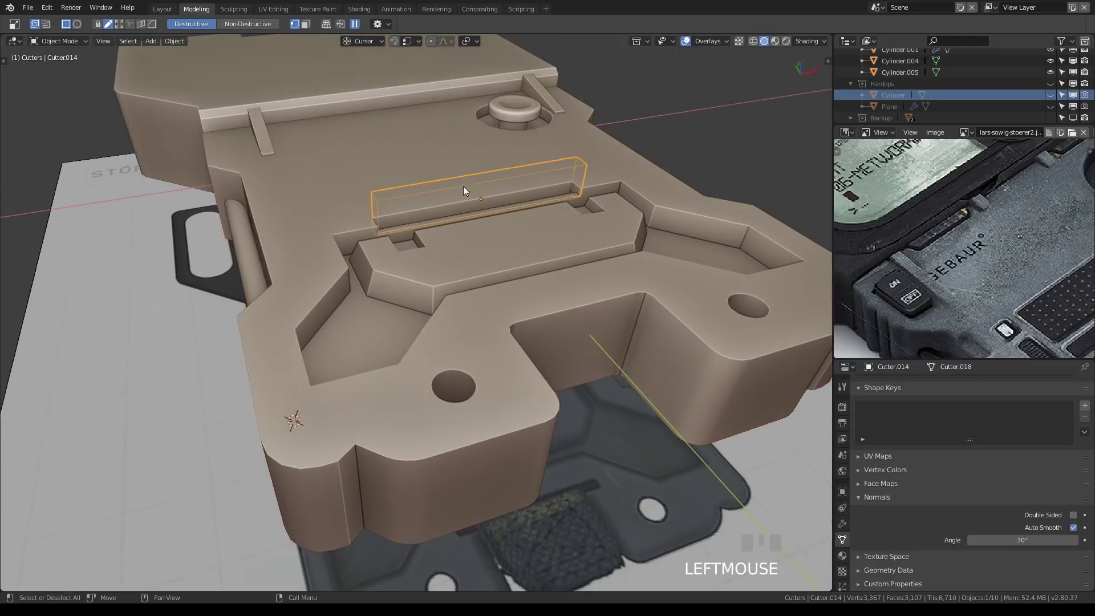
key("shift+s")
left_click_drag(510, 255, 335, 259)
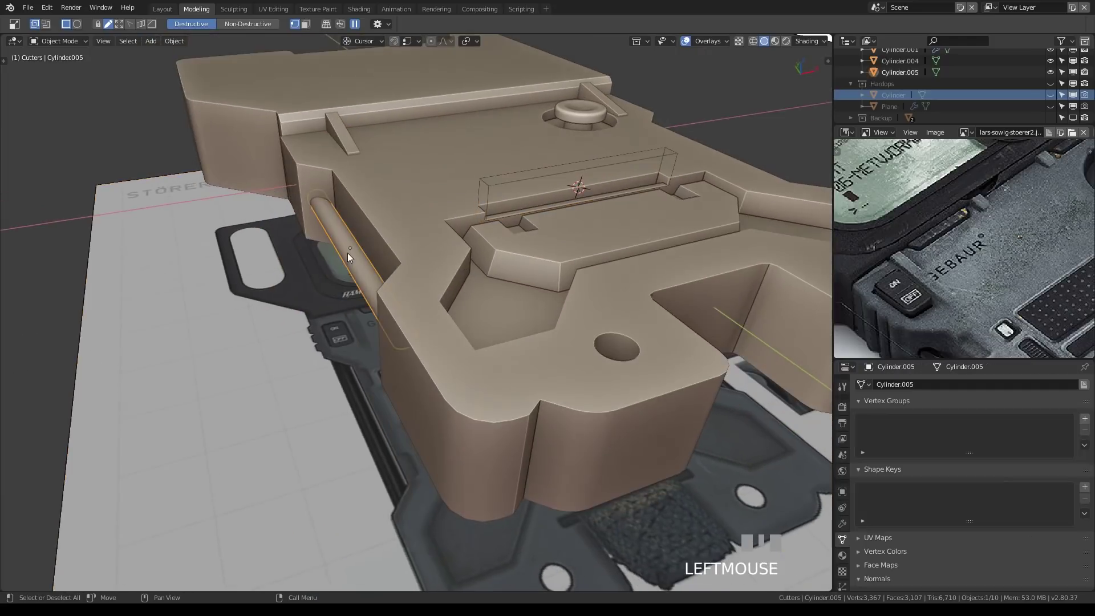
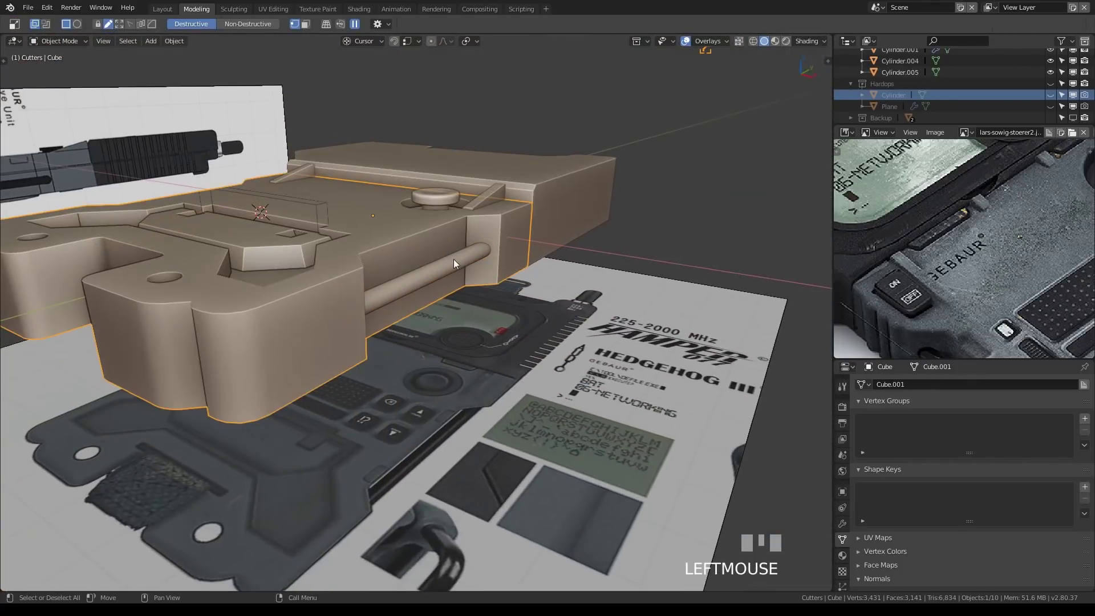
Step: Enter Edit Mode on the body mesh and frame its angled side face
key("ctrl+KP_Subtract")
scroll("up", 3)
left_click_drag(581, 295, 515, 351)
scroll("up", 3)
key("Tab")
scroll("down", 3)
left_click(515, 351)
scroll("down", 3)
left_click_drag(494, 307, 518, 299)
scroll("up", 3)
left_click(518, 299)
key("Tab")
Step: Knife-cut vertical edges across the side face beside the capsule rod
left_click_drag(491, 222, 428, 169)
key("1")
left_click(427, 169)
key("alt+c")
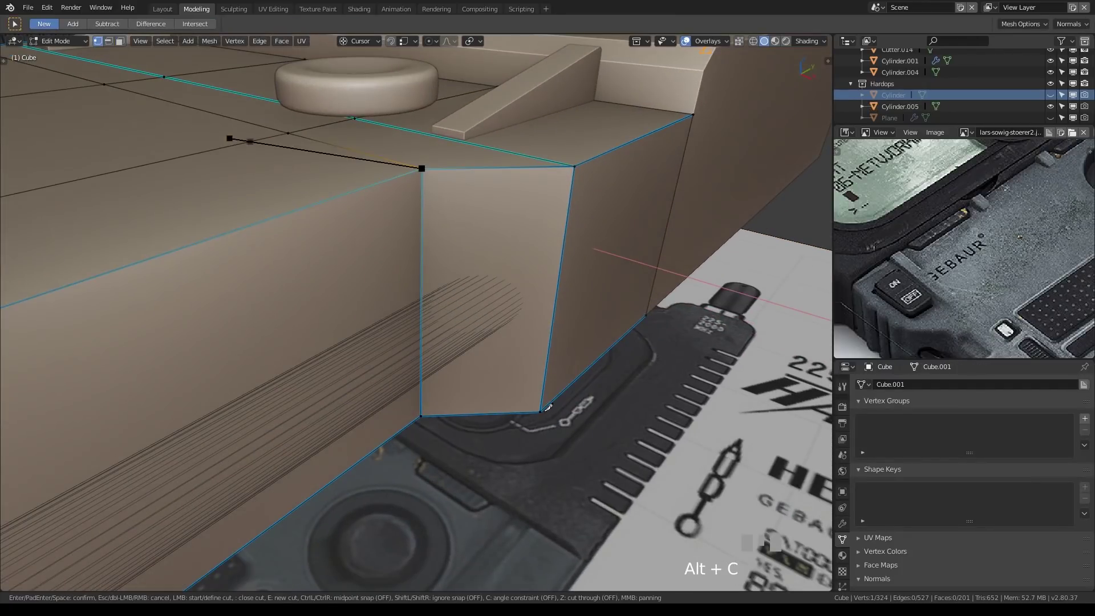
key("Escape")
key("alt+c")
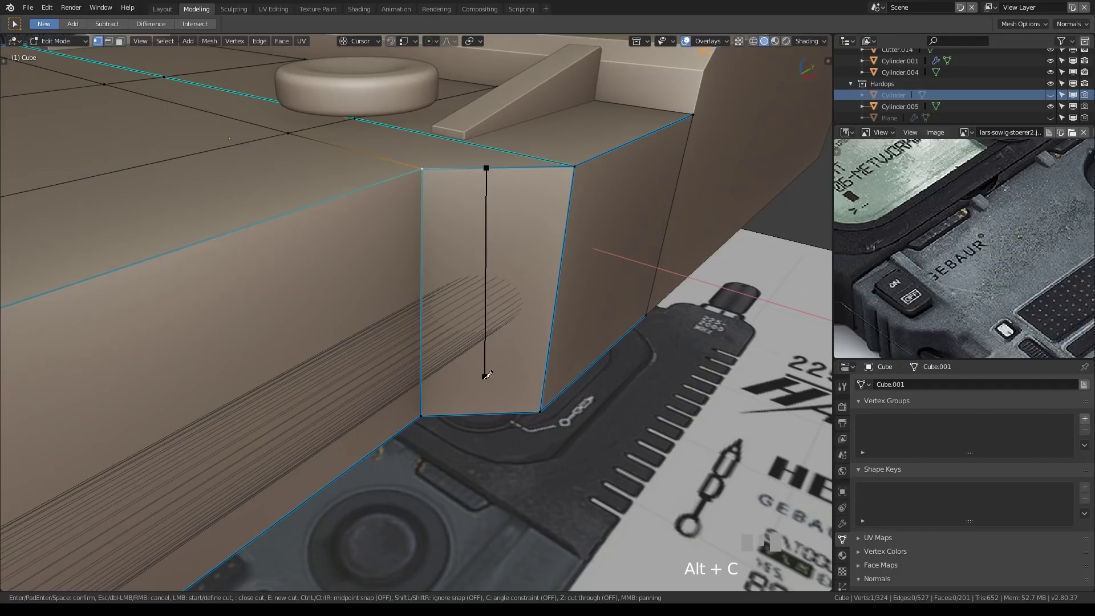
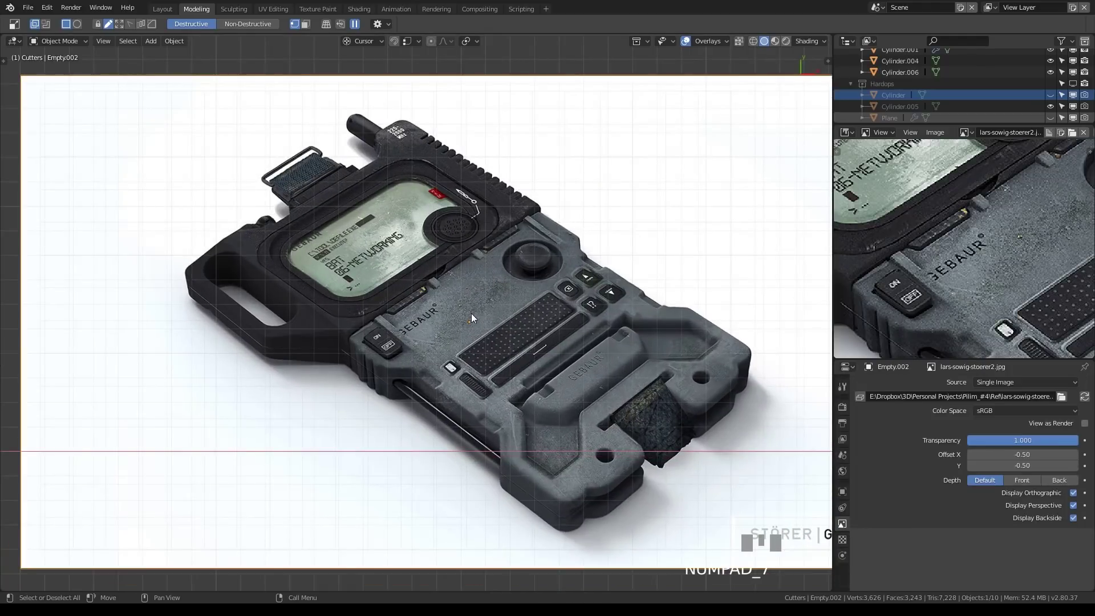
Step: Select the Cube body over the front reference and enter Edit Mode on its mesh
scroll("down", 3)
left_click_drag(420, 323, 680, 321)
scroll("up", 3)
scroll("up", 3)
scroll("down", 3)
left_click_drag(600, 376, 475, 325)
scroll("down", 3)
scroll("up", 3)
left_click(475, 325)
key("Tab")
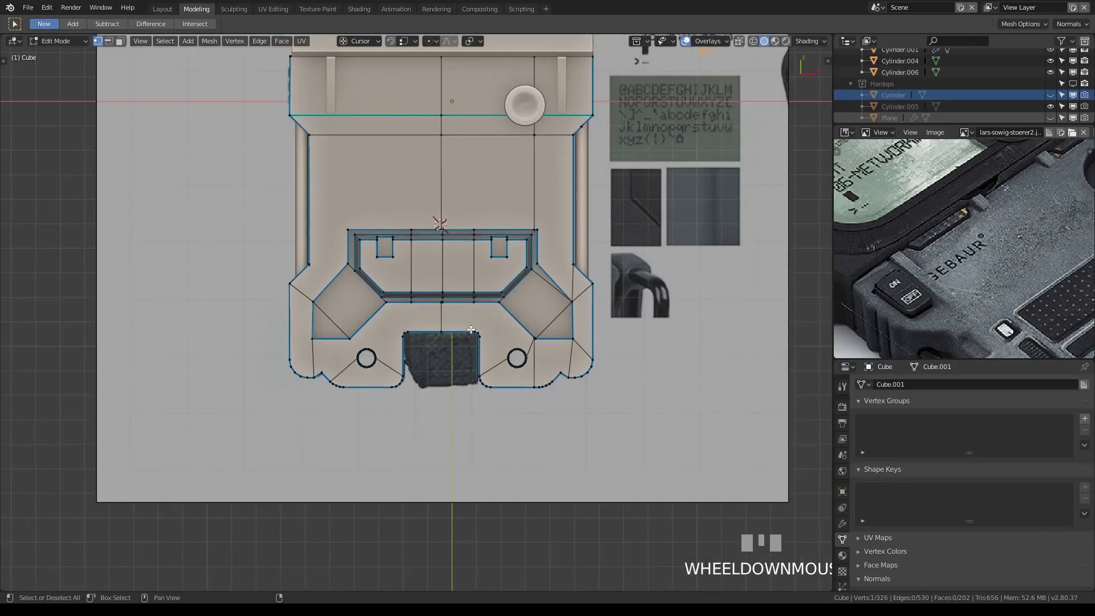
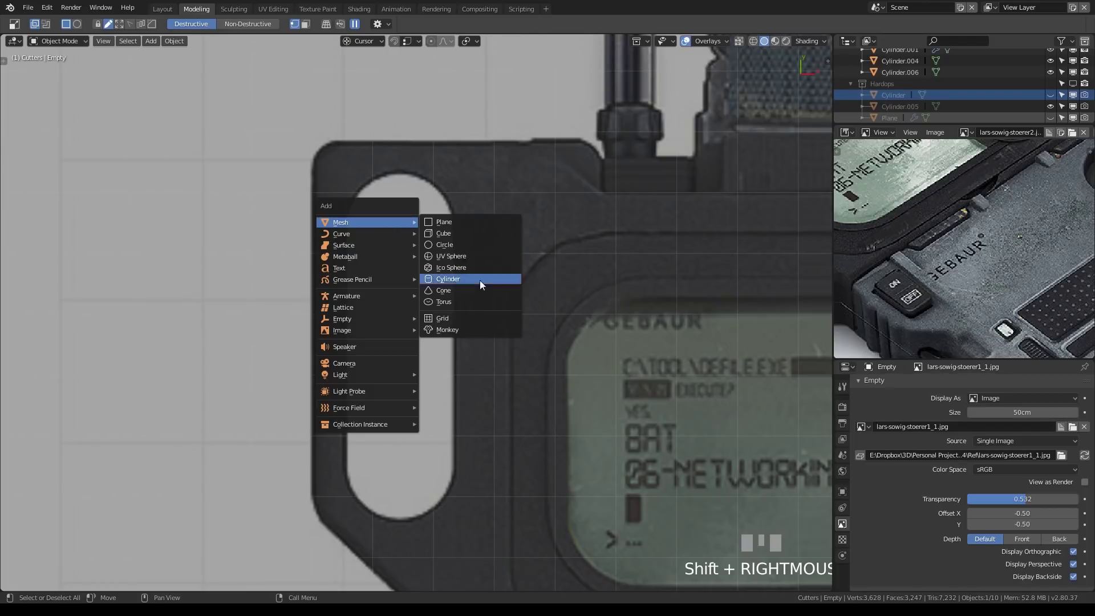
Step: Scale and move the new cylinder to fit the slot's rounded top end
scroll("down", 3)
key("s")
key("KP_Enter")
key("z")
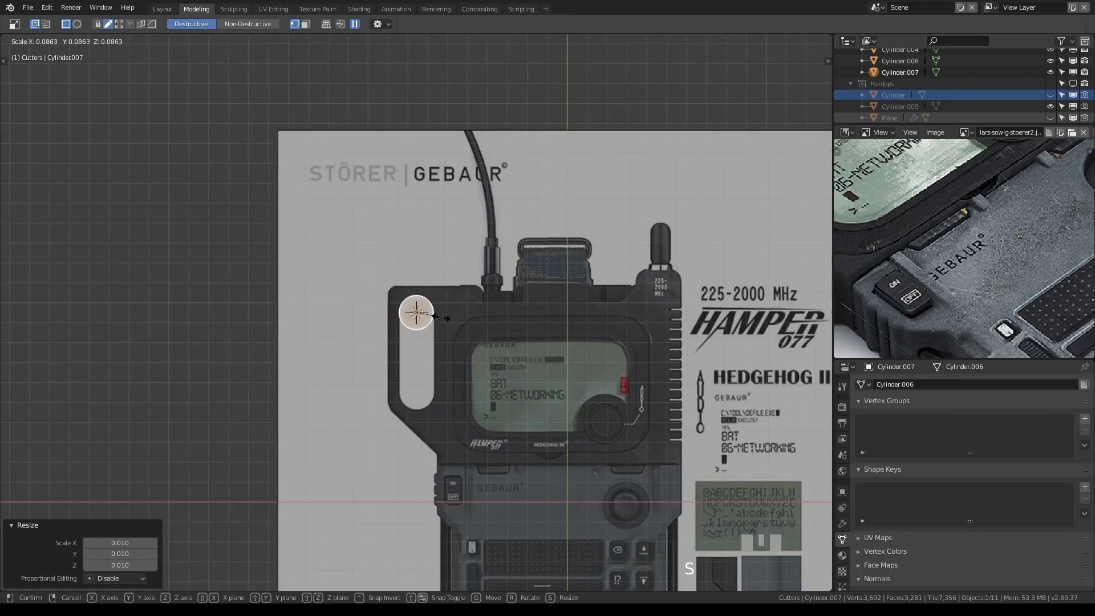
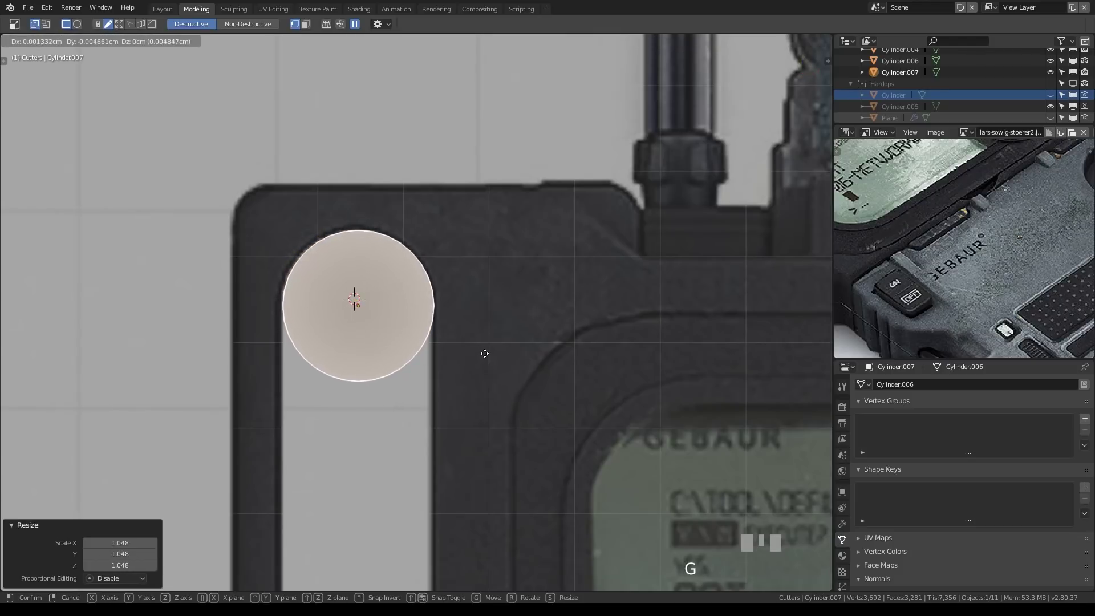
left_click(488, 356)
key("s")
left_click(489, 359)
key("g")
left_click(492, 361)
Step: In Edit Mode, pick faces on the cylinder and invert the selection (Ctrl+I)
scroll("down", 3)
key("Tab")
left_click(428, 320)
key("3")
left_click(408, 320)
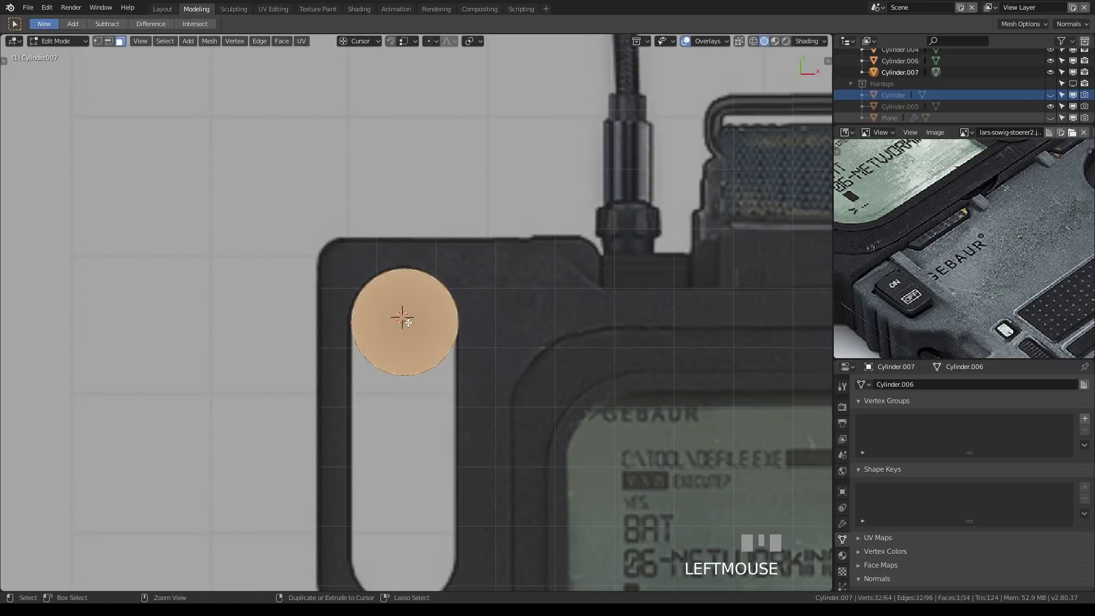
key("ctrl+i")
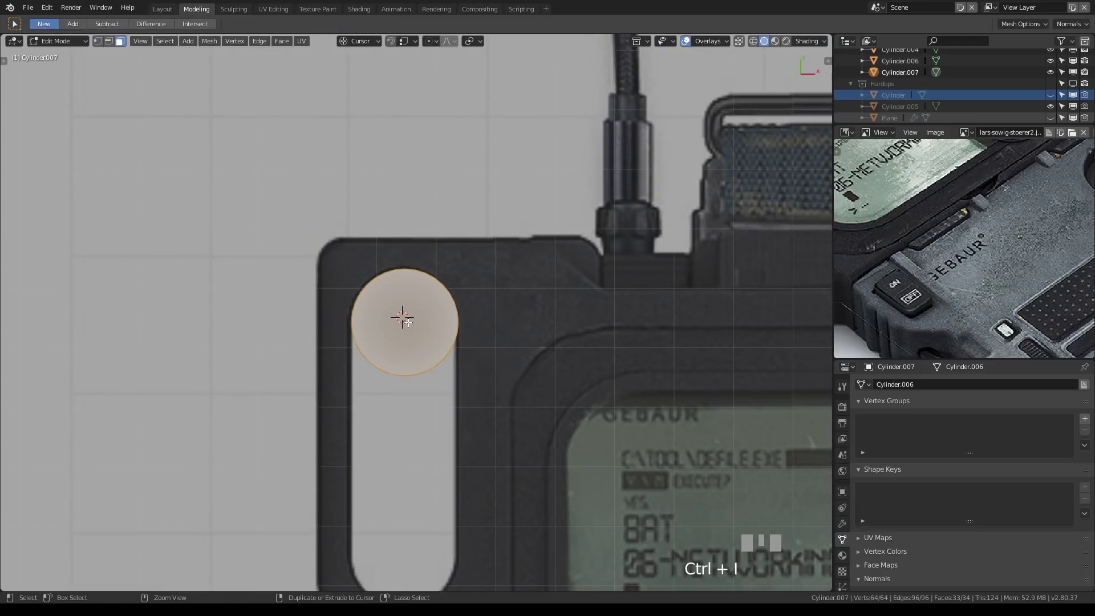
scroll("up", 3)
left_click(410, 319)
Step: Apply Cylinder.007's scale and return to vertex select for its middle vertices
key("Tab")
key("ctrl+a")
key("Tab")
key("1")
scroll("up", 3)
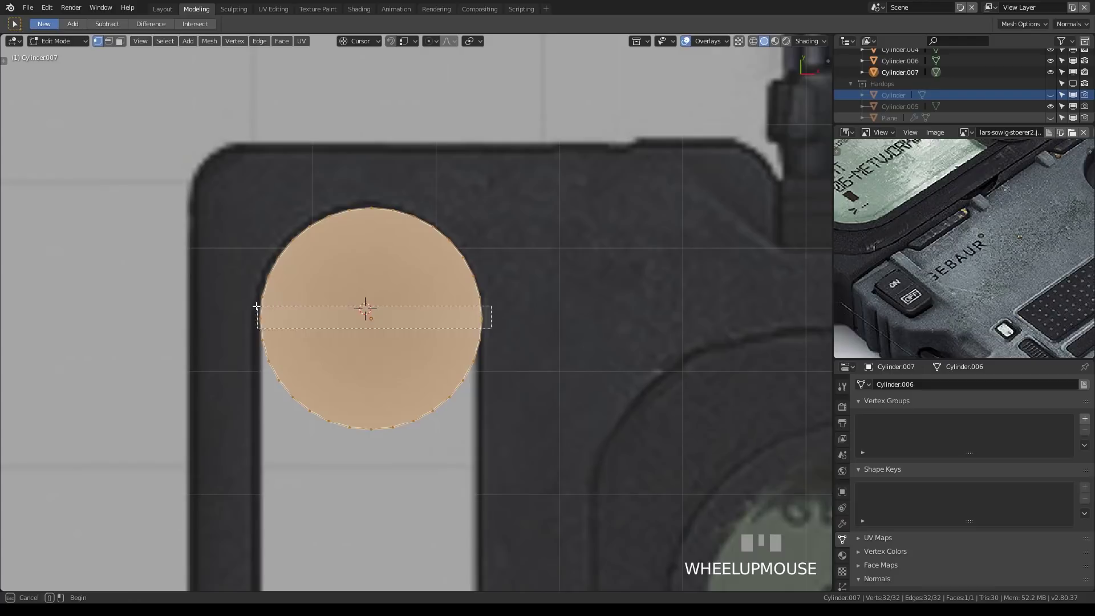
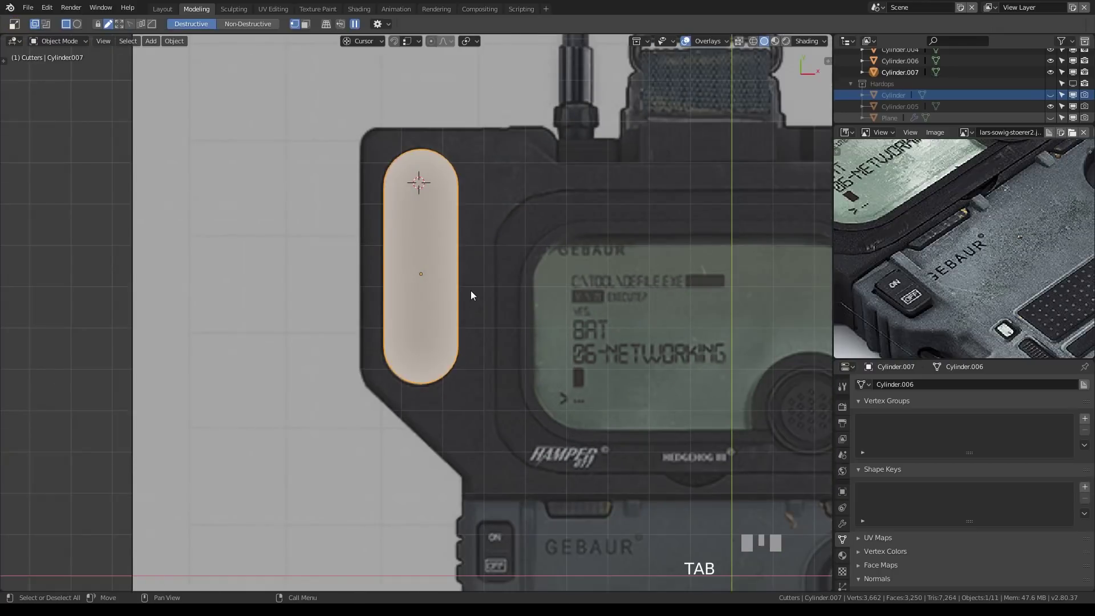
Step: Orbit to the 3D radio body and inspect the pill cutter on its top corner
scroll("down", 3)
left_click_drag(494, 286, 879, 336)
scroll("up", 3)
key("alt+q")
key("z")
scroll("up", 3)
scroll("down", 3)
left_click_drag(879, 337, 660, 248)
left_click_drag(661, 248, 517, 209)
Step: Give the pill cutter a thin 0.007 HardOps solidify thickness
key("ctrl+space")
key("q")
left_click(517, 208)
left_click_drag(591, 201, 391, 220)
left_click(391, 220)
key("q")
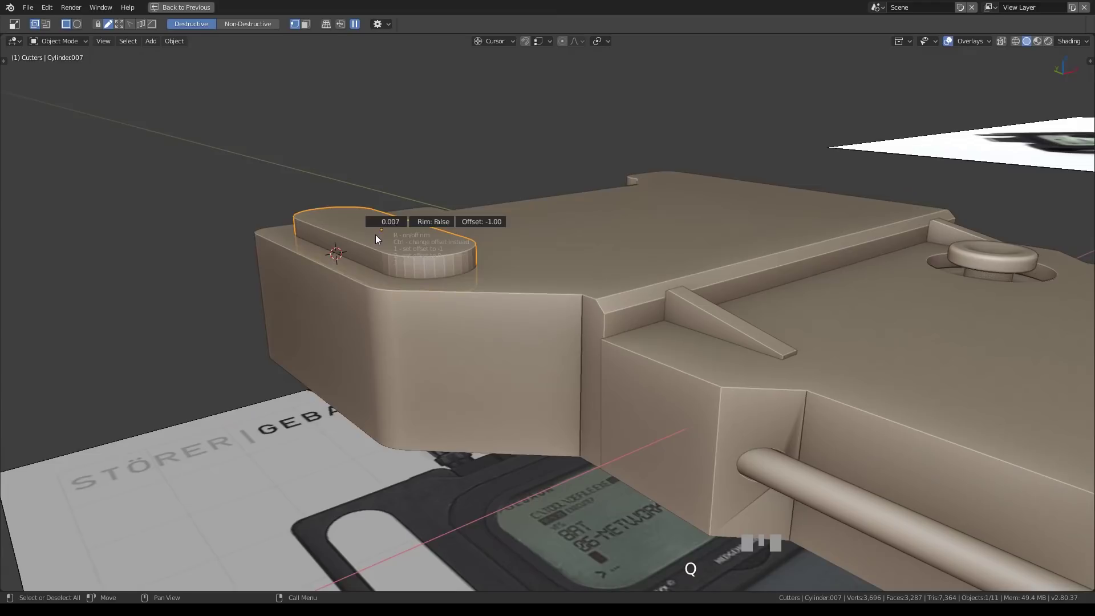
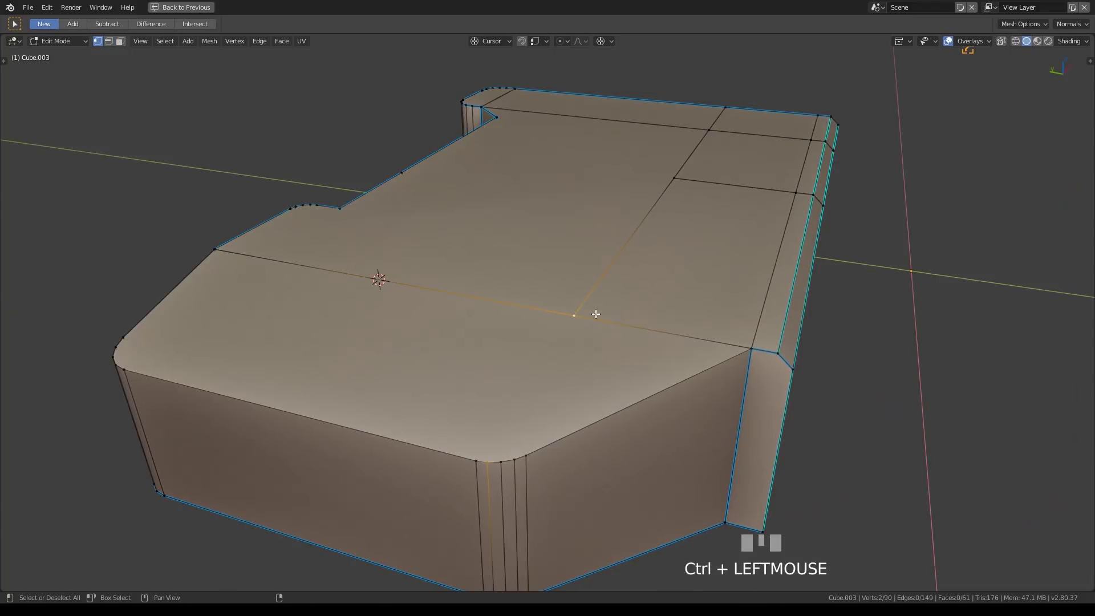
Step: Cut extra connected edges across Cube.003's top face, orbiting to check them
key("f")
left_click_drag(581, 351, 219, 435)
left_click(218, 435)
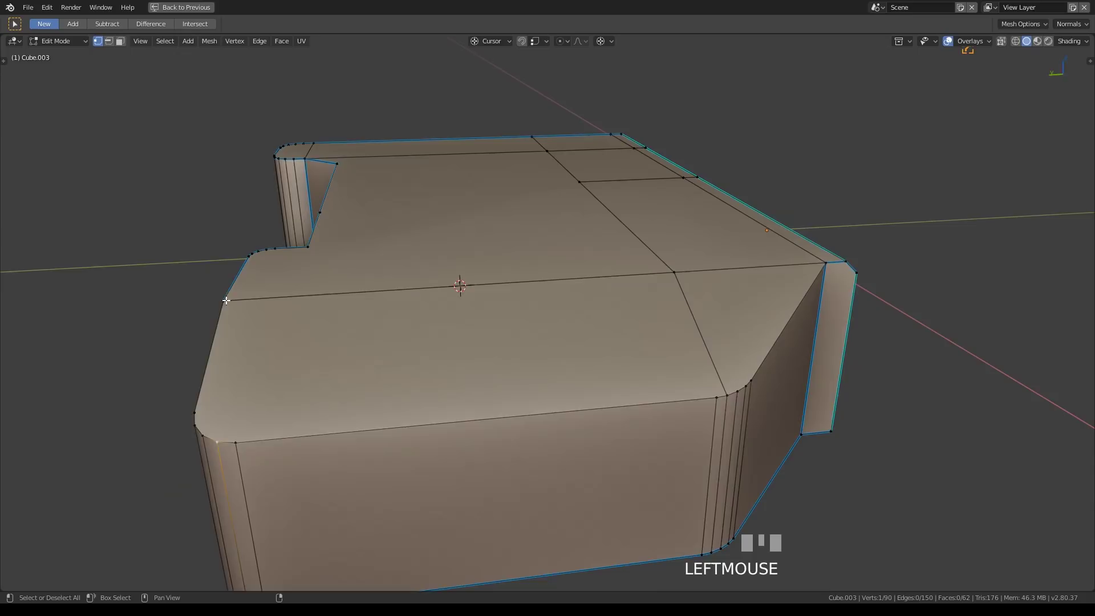
left_click_drag(301, 303, 283, 281)
left_click(283, 282)
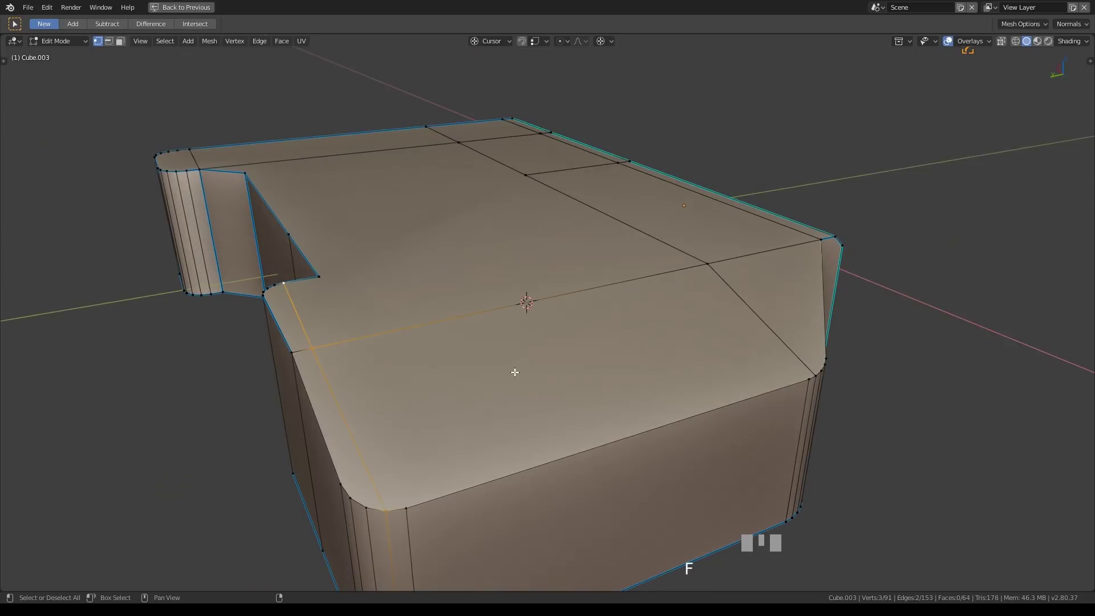
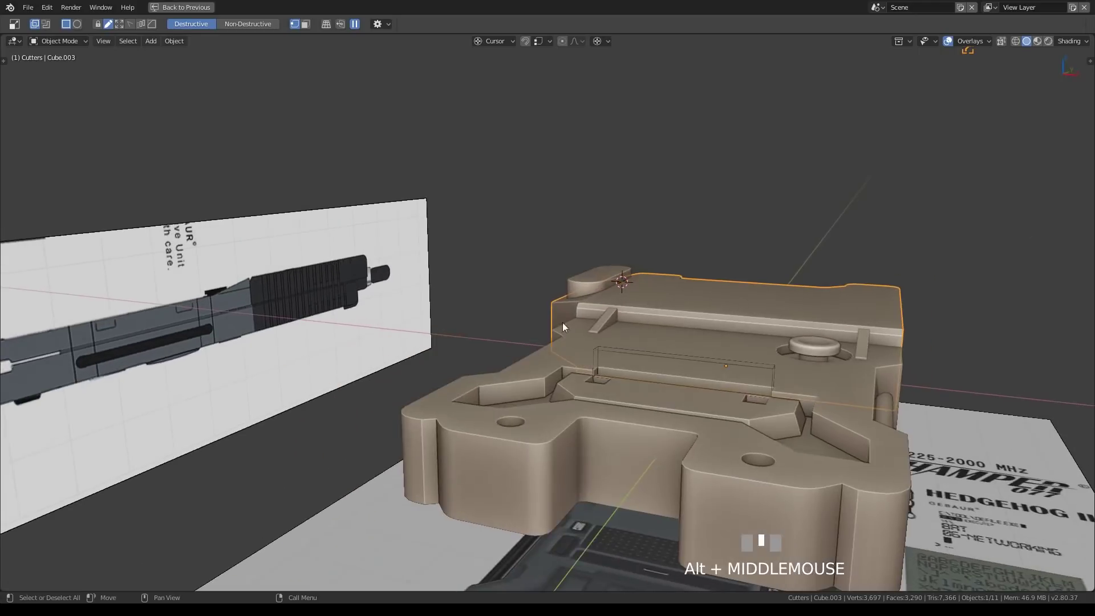
Step: Orbit and zoom over the textured reference radio with its handle loop
scroll("down", 3)
middle_click(654, 286)
scroll("up", 3)
middle_click(559, 440)
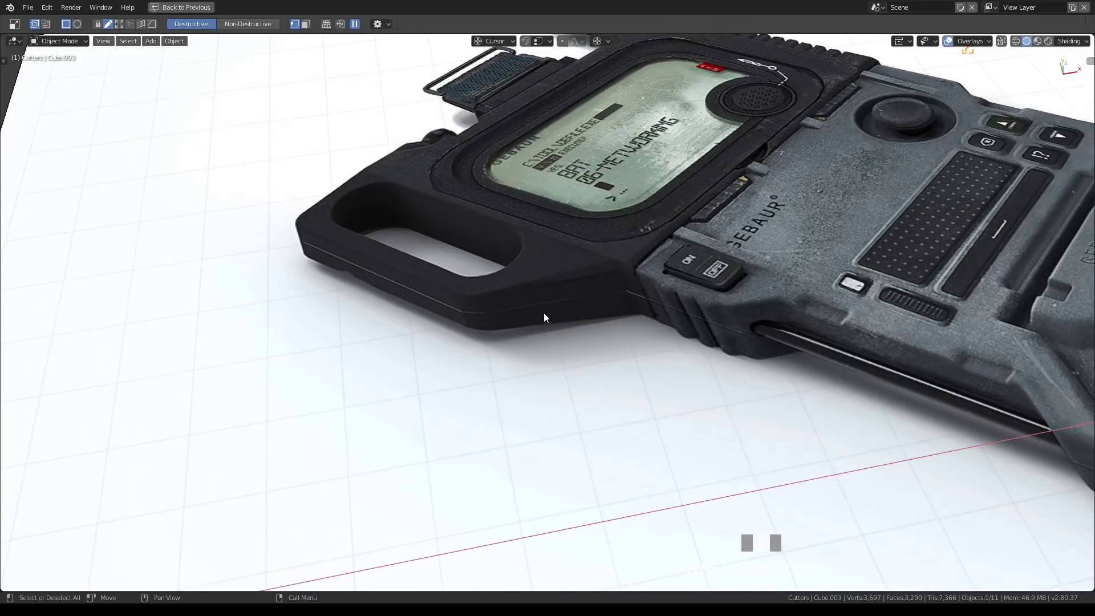
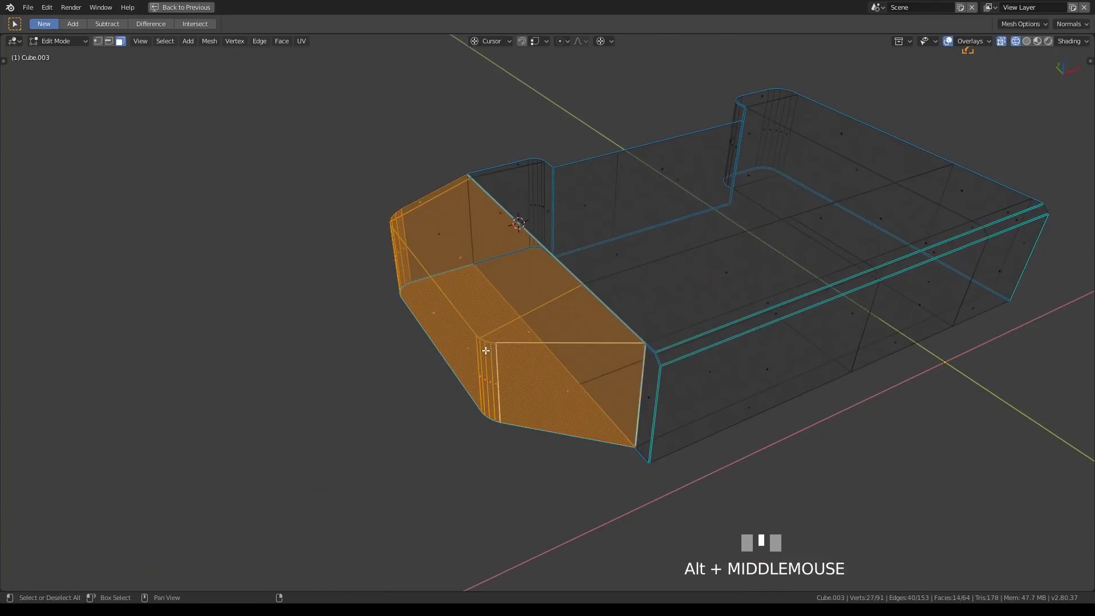
Step: Duplicate the tapered front faces in place and separate them into Cube.004
key("F3")
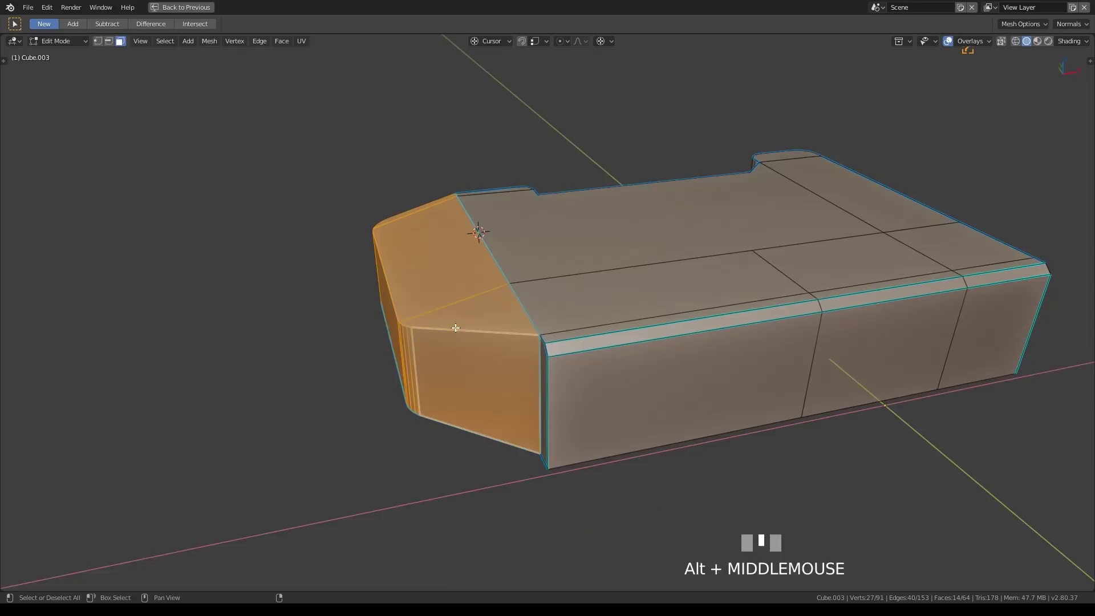
key("shift+d")
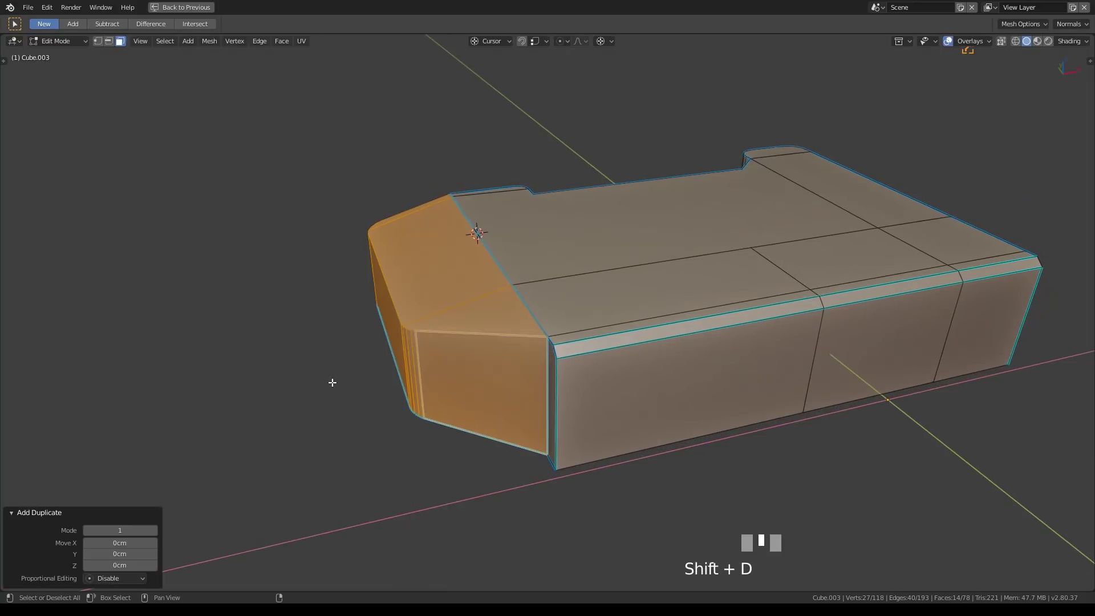
key("Escape")
key("ctrl+z")
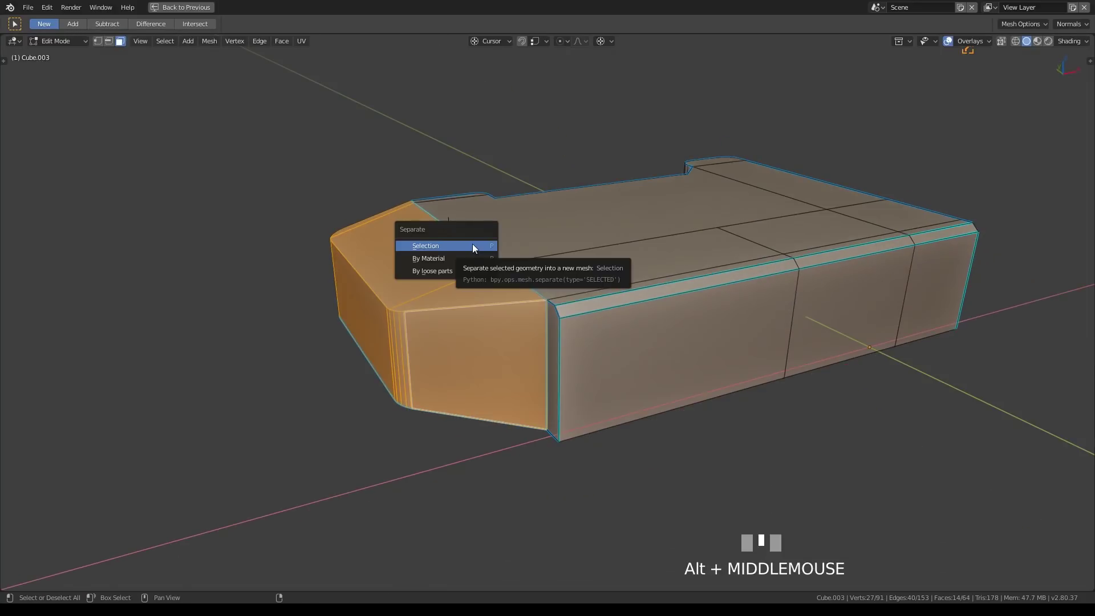
key("p")
left_click(471, 328)
Step: Isolate Cube.004 on its own and open it for mesh editing
key("Tab")
left_click(466, 343)
left_click_drag(482, 354, 323, 177)
key("alt+q")
scroll("up", 3)
key("Tab")
key("Escape")
left_click(323, 177)
key("alt+q")
left_click_drag(472, 322, 683, 305)
key("Tab")
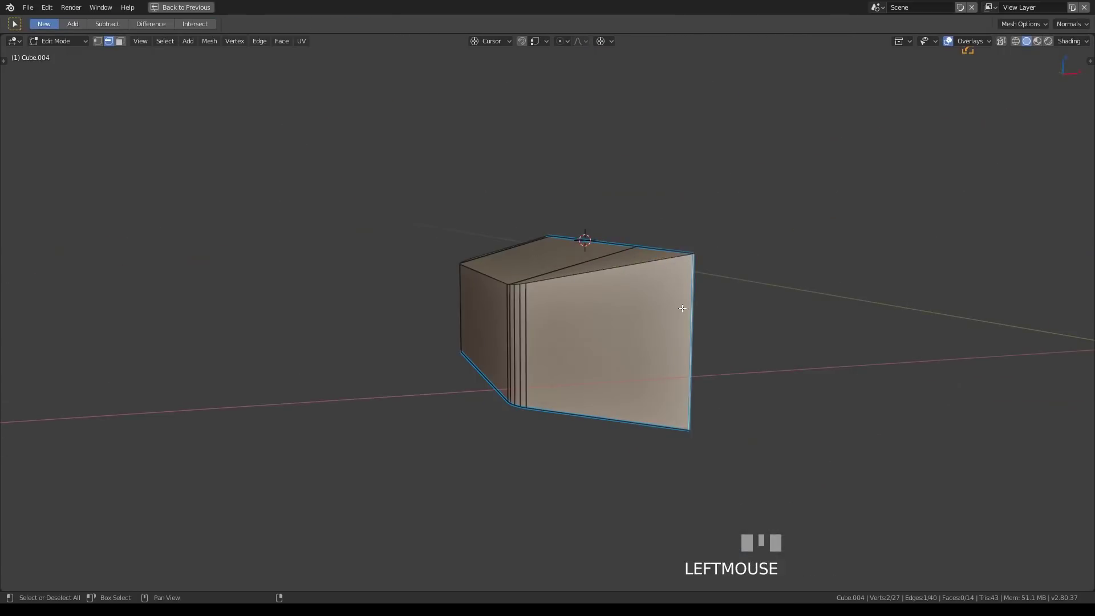
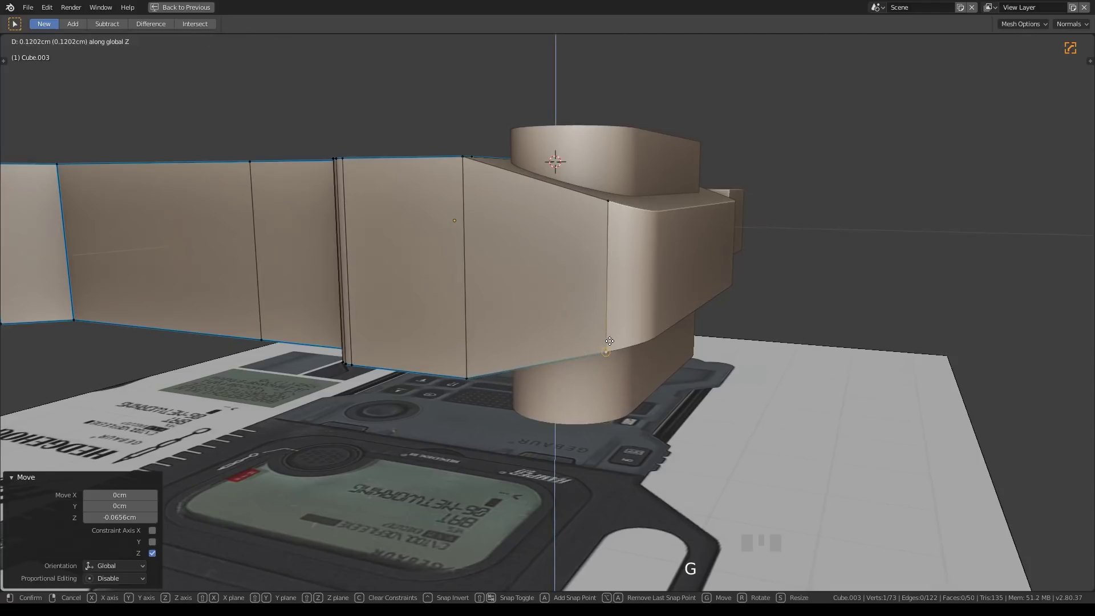
Step: Select the front piece parts and join them into Cube.004 (Ctrl+J)
left_click(606, 355)
left_click_drag(646, 336, 461, 370)
key("Tab")
left_click(461, 370)
left_click_drag(495, 374, 391, 341)
left_click(391, 341)
left_click_drag(529, 390, 585, 423)
key("Tab")
left_click(585, 422)
key("alt+q")
left_click_drag(606, 426, 513, 332)
key("ctrl+j")
Step: Merge the 9 duplicate vertices across the whole Cube.004 mesh
key("Tab")
key("a")
key("w")
scroll("up", 3)
key("Tab")
Step: Add a level-2 subdivision (Ctrl+2) and orbit to inspect the lumpy surfaces
middle_click(543, 360)
key("alt+q")
middle_click(589, 386)
key("alt+q")
middle_click(680, 416)
scroll("up", 3)
key("ctrl+2")
middle_click(501, 385)
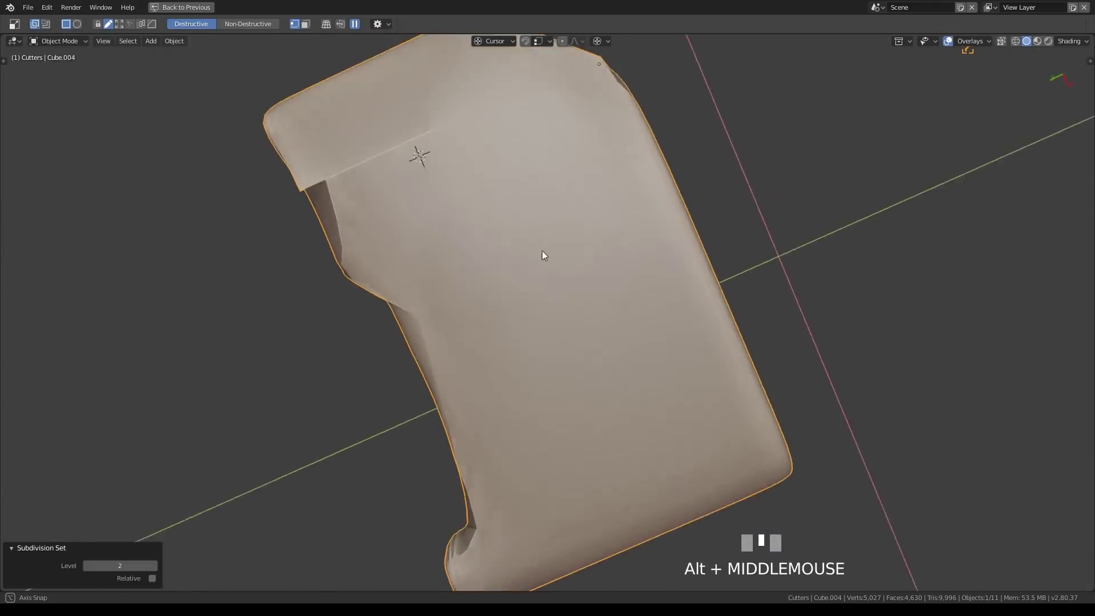
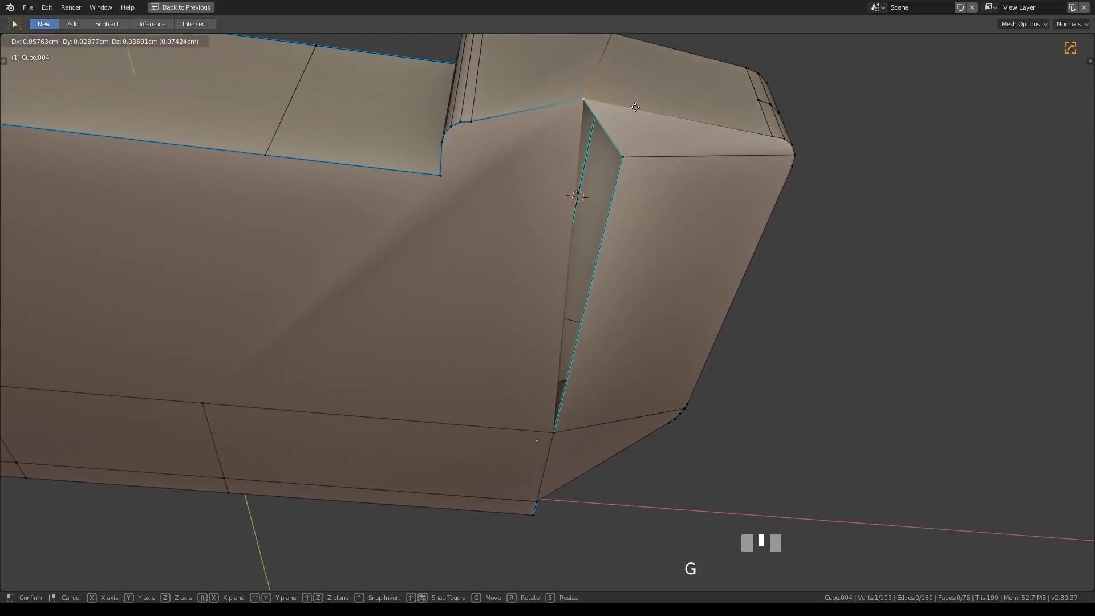
Step: Make the remaining knife cuts across Cube.004's corner face and into its body face
middle_click(639, 130)
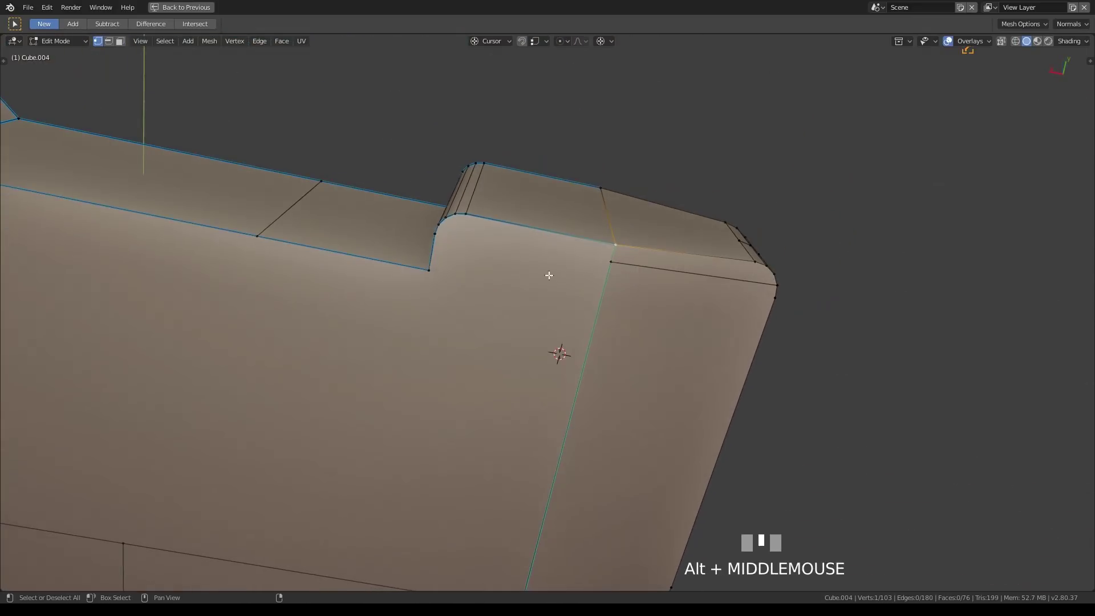
key("alt+c")
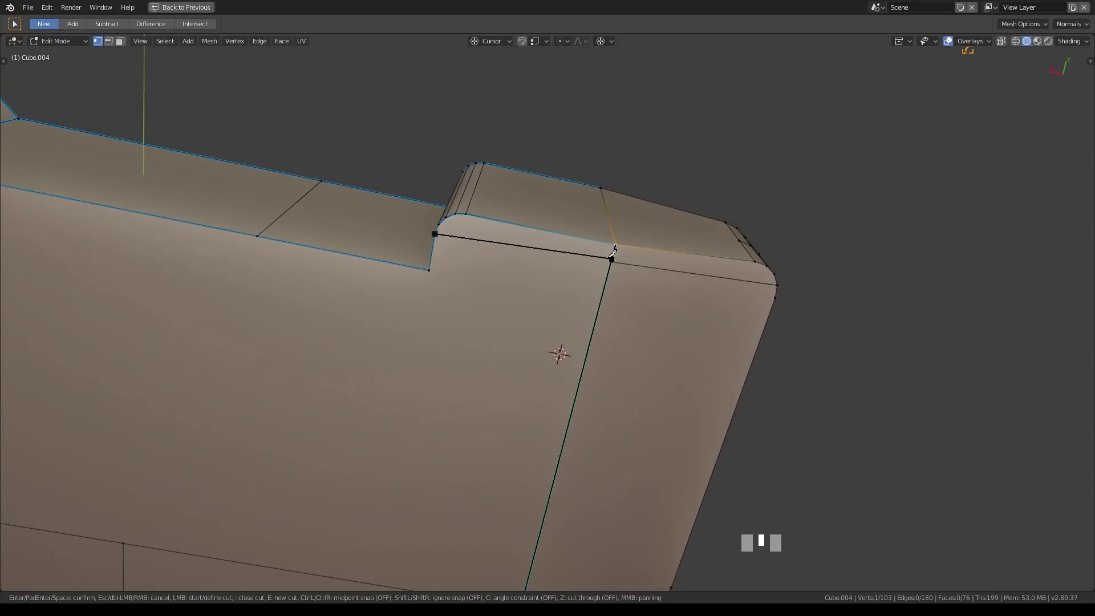
scroll("up", 3)
key("alt+c")
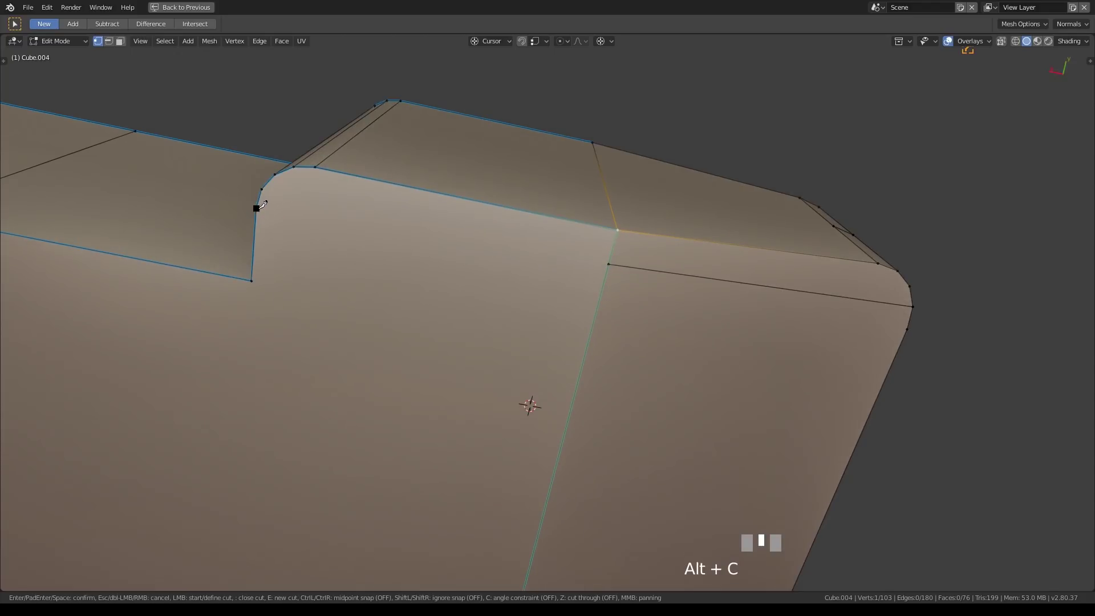
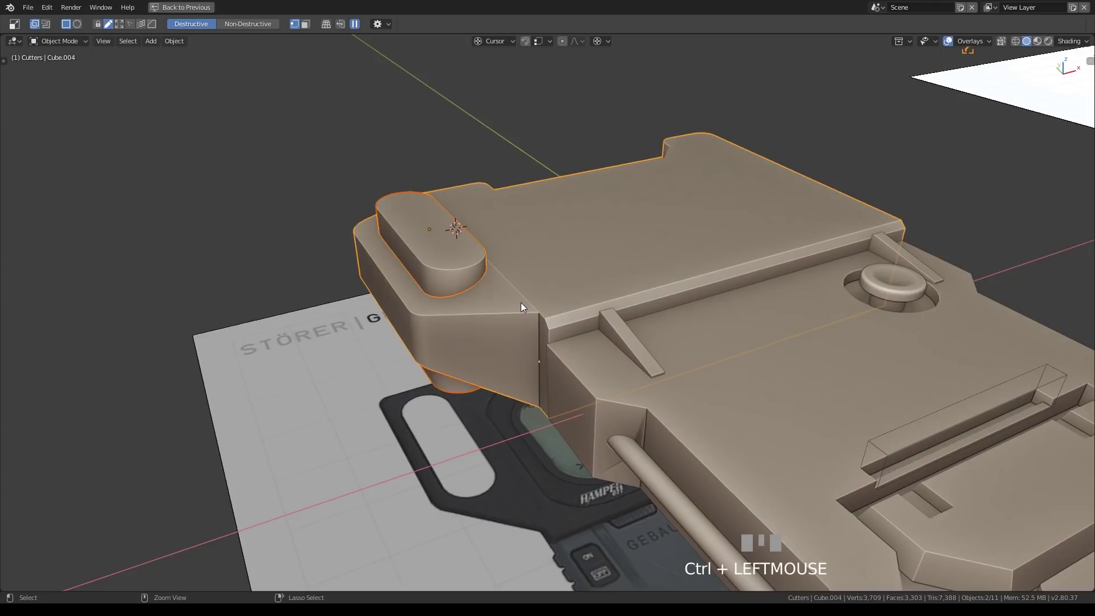
Step: Orbit and zoom over the reference photo planes, then back toward the body model
key("ctrl+KP_Subtract")
left_click_drag(528, 310, 593, 326)
scroll("up", 3)
scroll("down", 3)
scroll("down", 3)
scroll("up", 3)
scroll("up", 3)
left_click_drag(700, 267, 779, 401)
scroll("down", 3)
scroll("down", 3)
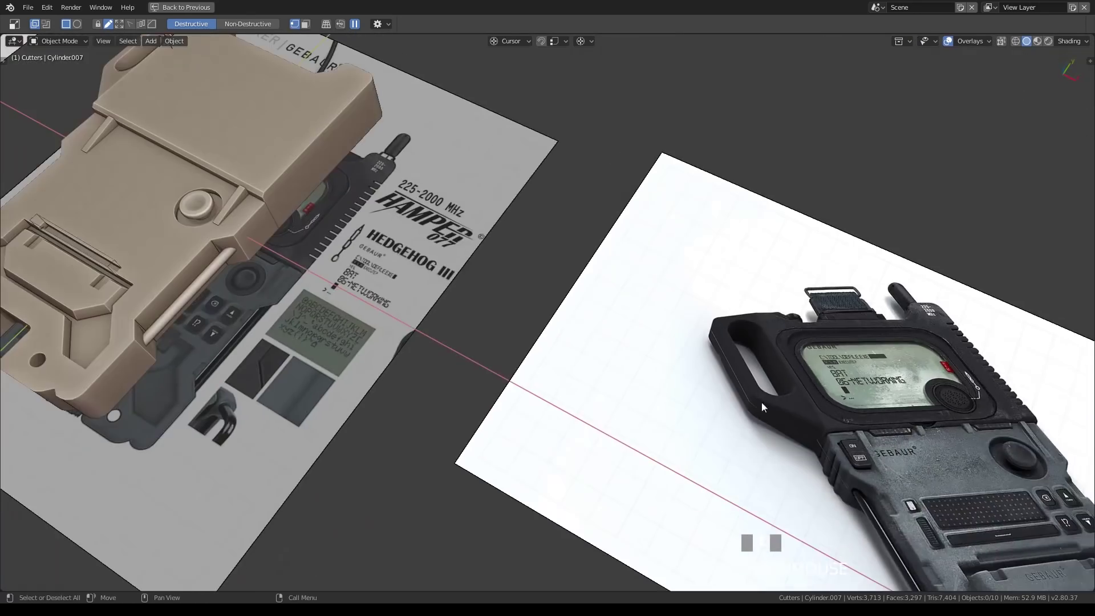
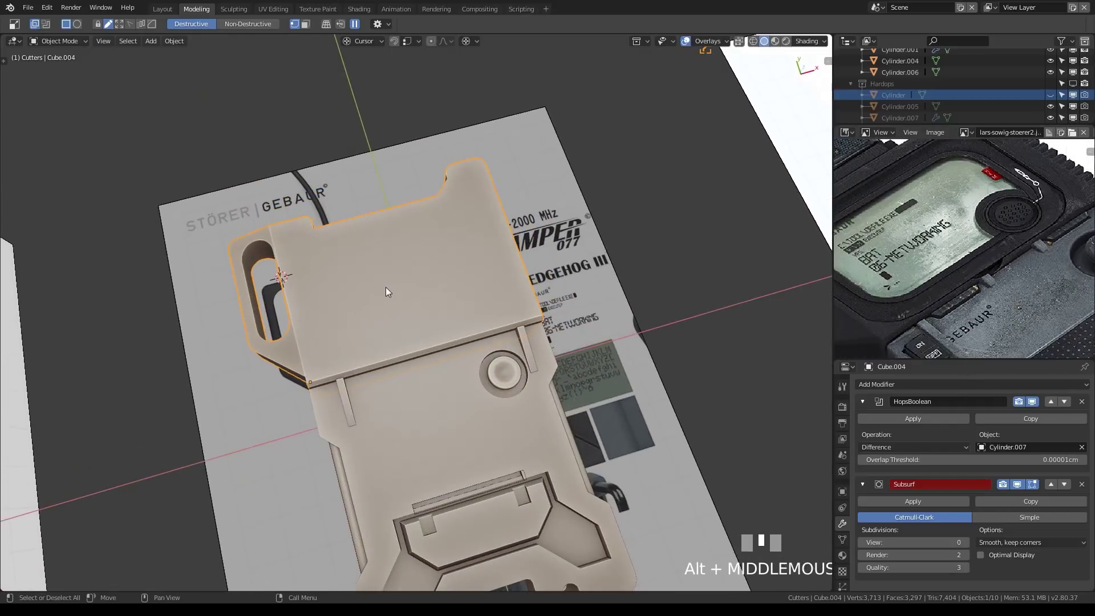
Step: Look straight down on the reference sheet and frame its display screen area
key("KP_7")
key("alt+z")
scroll("up", 3)
key("alt+z")
scroll("down", 3)
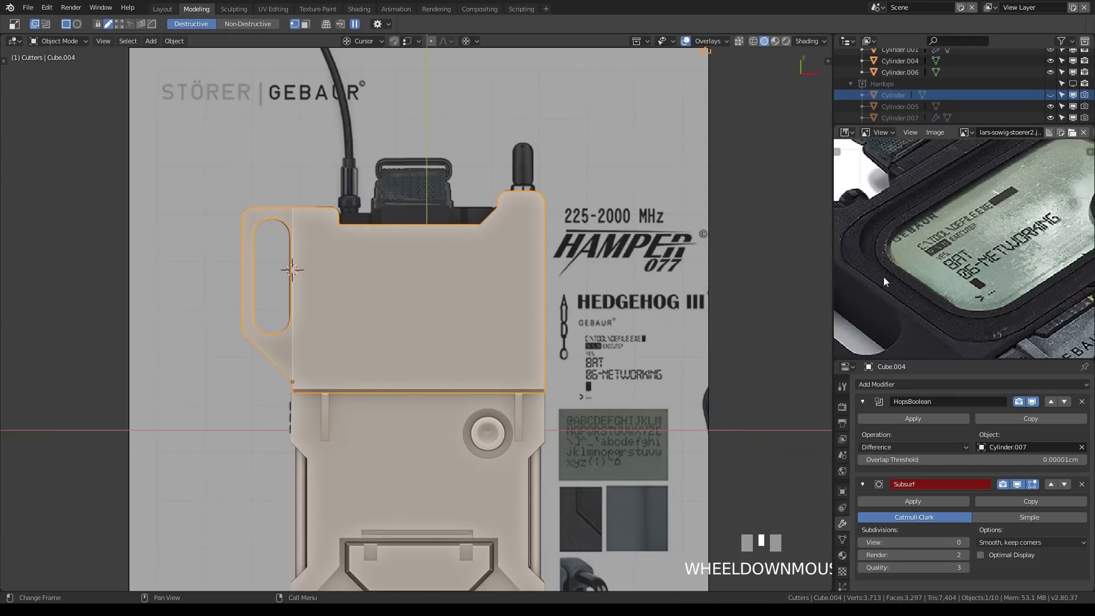
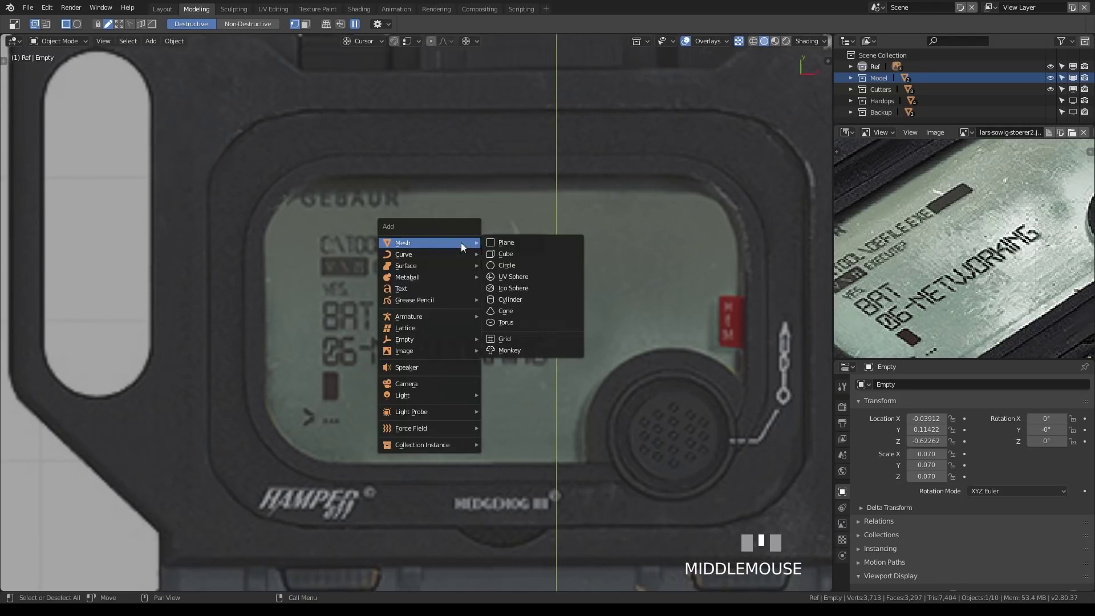
Step: Add a new plane over the reference display screen and scale it down to the screen
key("shift+a")
key("s")
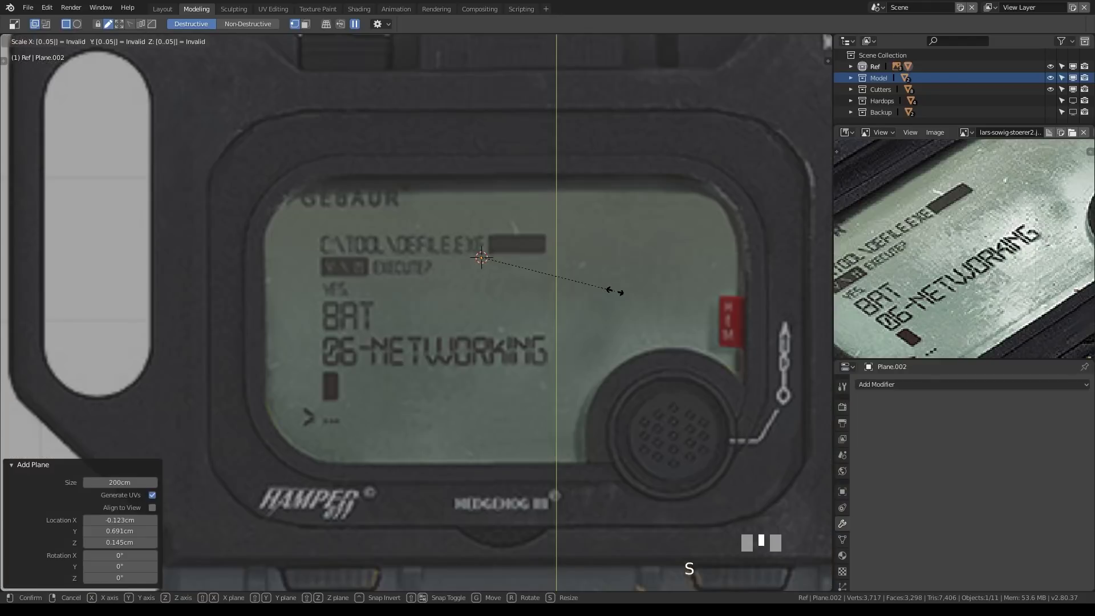
key("KP_Enter")
scroll("down", 3)
scroll("up", 3)
key("s")
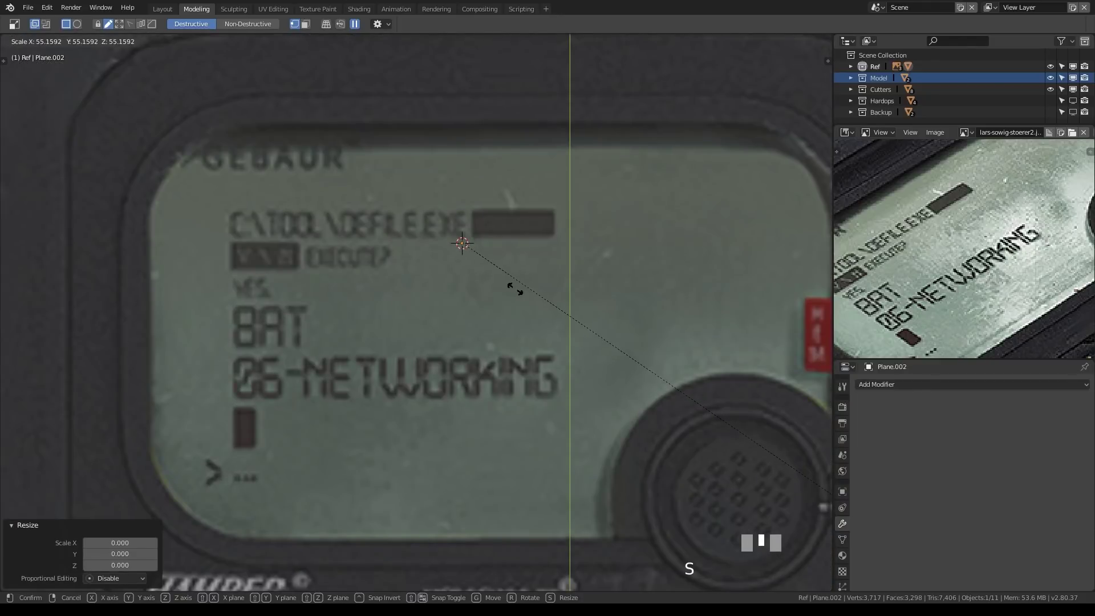
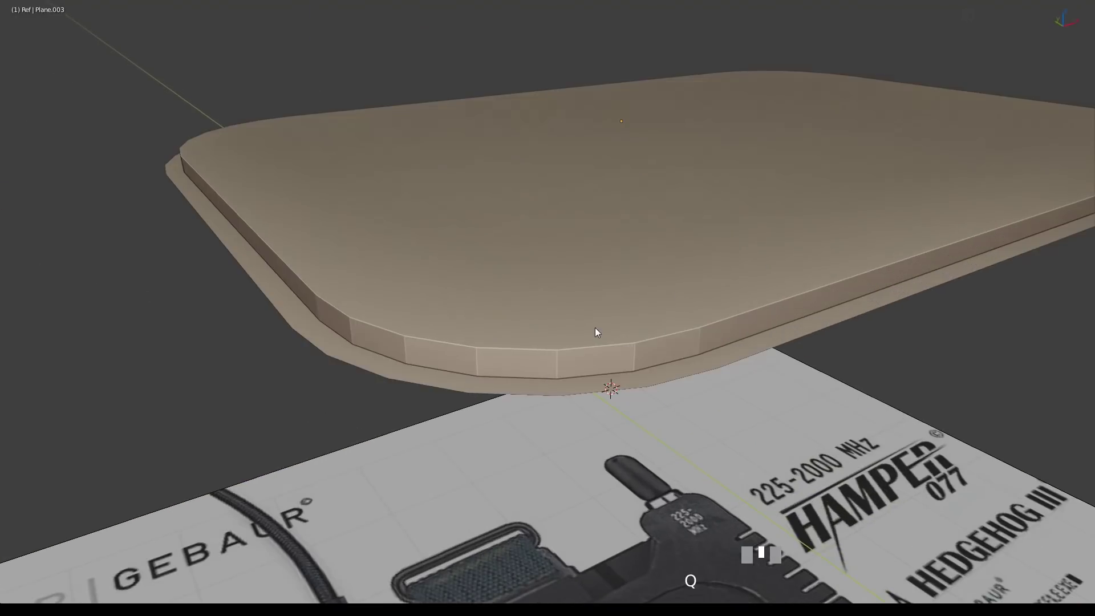
Step: Choose a lighter matcap for the solid view from the HardOps display options
key("Tab")
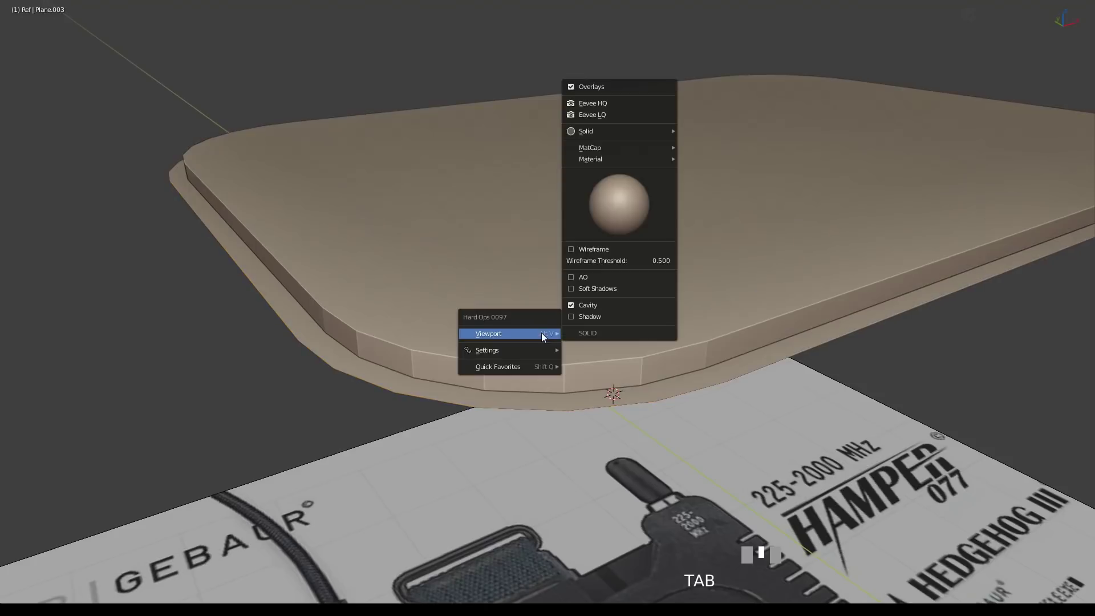
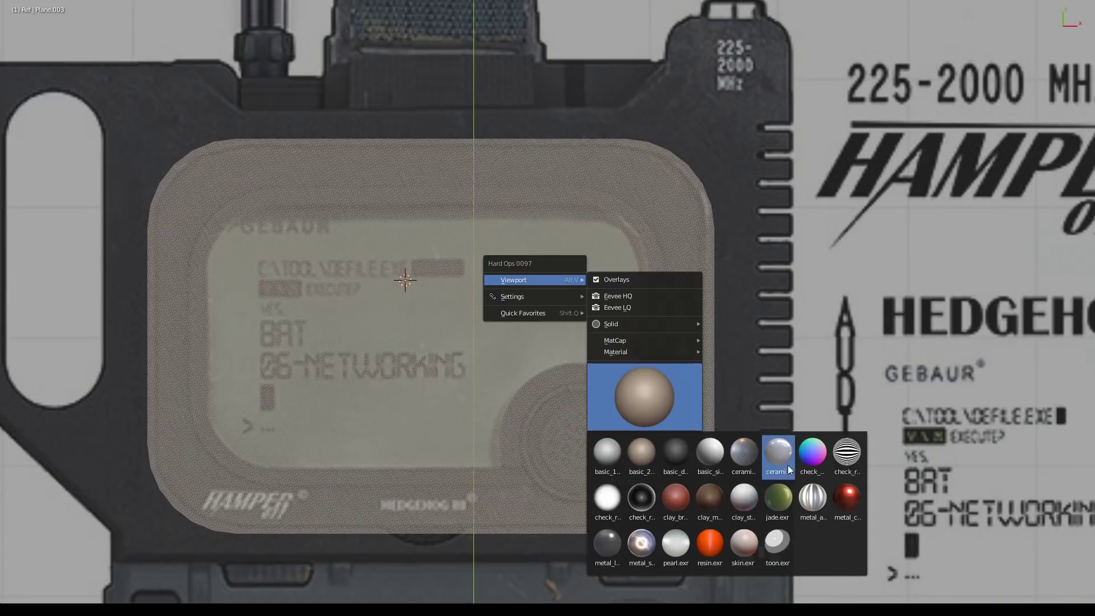
middle_click(711, 455)
left_click(711, 455)
scroll("down", 3)
left_click_drag(617, 392, 756, 219)
scroll("up", 3)
Step: Inspect the display slab from several angles and bring the interface overlays back
key("ctrl+alt+space")
left_click_drag(756, 219, 559, 268)
left_click_drag(559, 267, 867, 80)
scroll("up", 3)
key("Tab")
key("Tab")
Step: Move the selected display slab into the Model collection
left_click(867, 80)
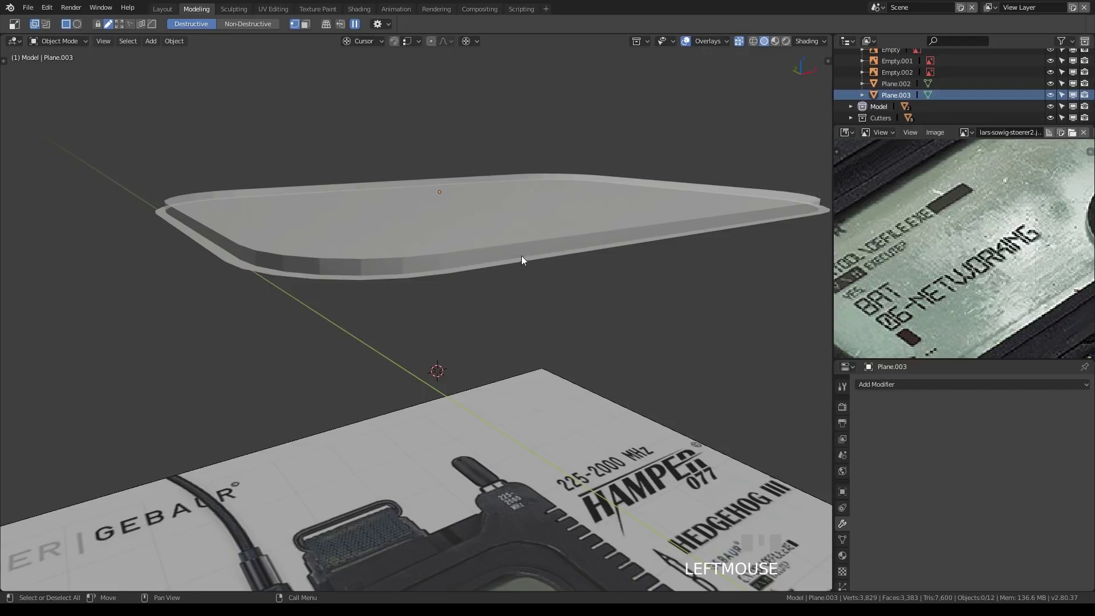
key("alt+q")
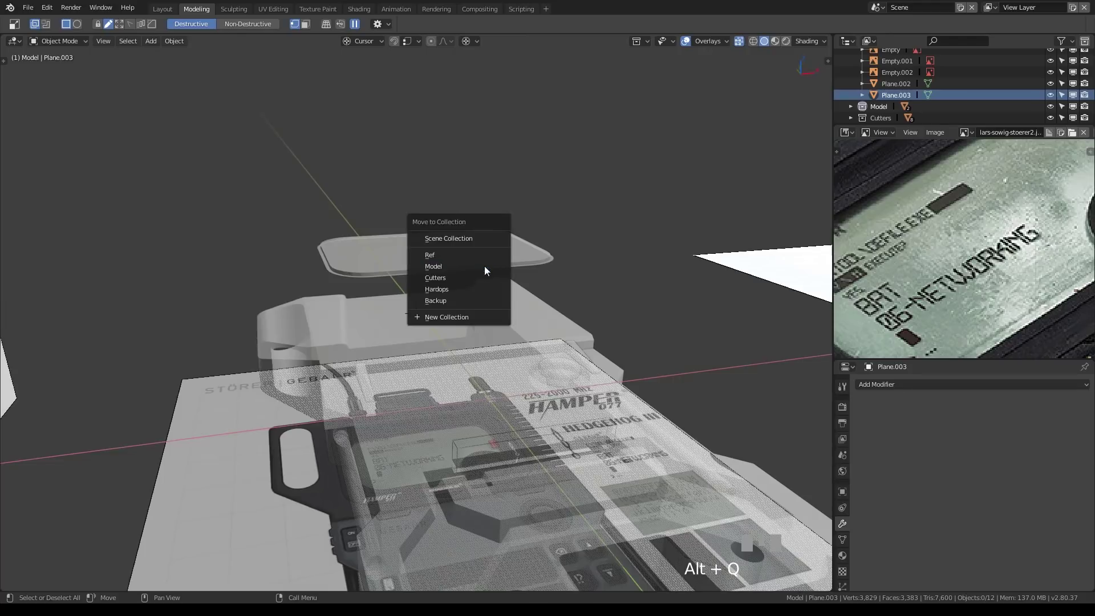
key("m")
left_click_drag(404, 261, 628, 232)
left_click(627, 232)
Step: Check the slab's mesh in Edit Mode and through the HardOps Q menu
key("Tab")
left_click_drag(615, 227, 570, 253)
scroll("up", 3)
key("Tab")
key("q")
middle_click(634, 300)
left_click(723, 263)
scroll("up", 3)
Step: Maximize the image editor so the radio reference photo fills the window
left_click_drag(603, 328, 572, 317)
key("alt+z")
left_click_drag(667, 330, 935, 252)
scroll("down", 3)
left_click(483, 209)
key("Tab")
left_click_drag(580, 211, 992, 263)
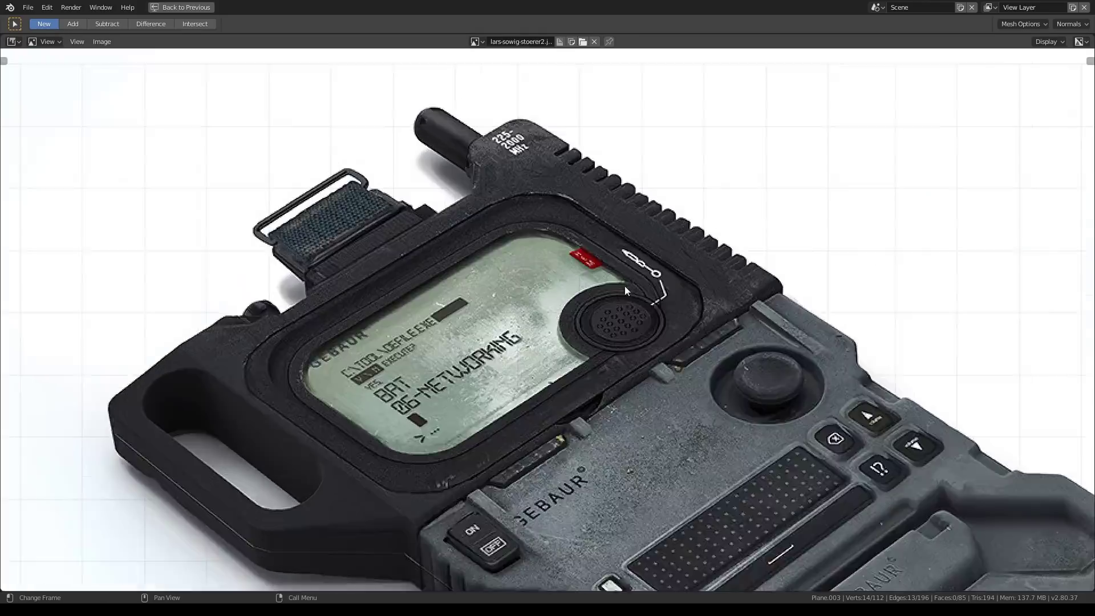
Step: Restore the modelling layout and move the slab over the reference screen from top view
key("ctrl+space")
left_click_drag(619, 314, 471, 277)
key("Tab")
key("Tab")
key("3")
left_click(471, 277)
Step: Scale the slab to the reference screen's outline and check it from top and front views
key("KP_7")
key("alt+z")
scroll("down", 3)
key("alt+z")
key("Tab")
key("shift+1")
scroll("up", 3)
scroll("down", 3)
left_click(705, 131)
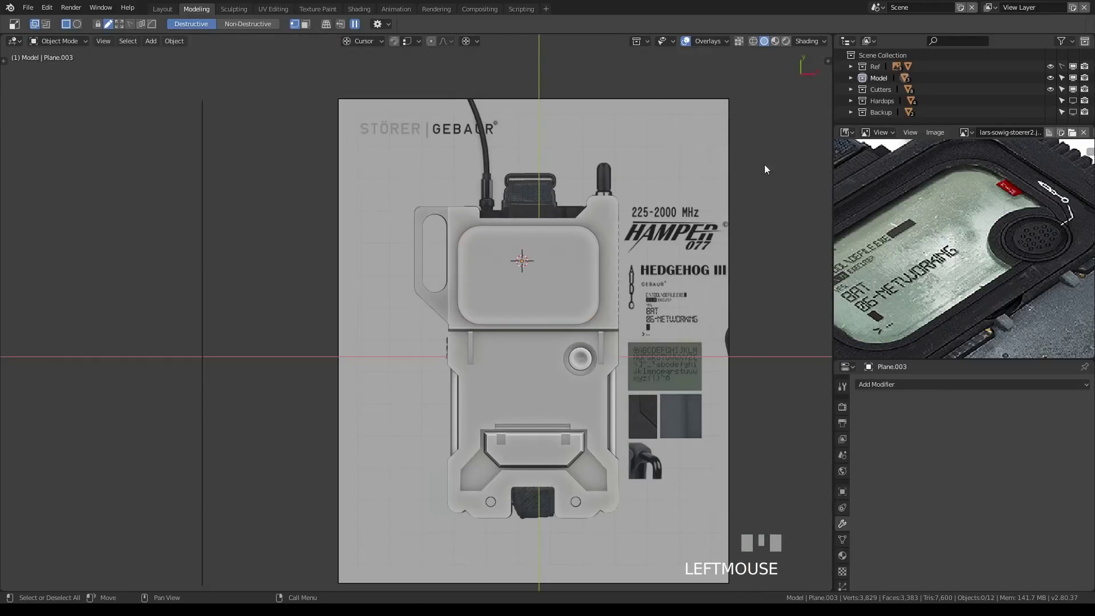
left_click_drag(783, 247, 537, 297)
left_click(537, 297)
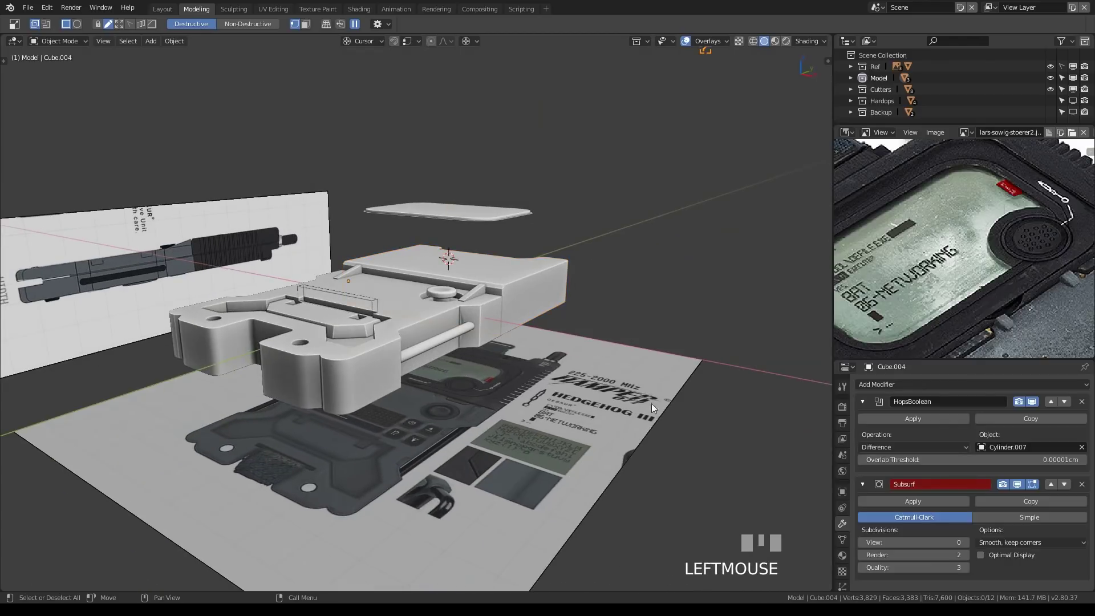
left_click_drag(566, 408, 502, 211)
left_click(502, 211)
key("alt+q")
left_click_drag(541, 244, 521, 305)
left_click(521, 305)
key("h")
left_click_drag(527, 331, 517, 395)
key("KP_7")
left_click_drag(488, 303, 524, 304)
Step: Select Plane.003's inner screen face and extrude it slightly down so the screen sits recessed
scroll("up", 3)
left_click(524, 304)
scroll("up", 3)
key("alt+z")
left_click_drag(536, 311, 601, 278)
key("alt+z")
key("Tab")
key("alt+z")
scroll("up", 3)
key("1")
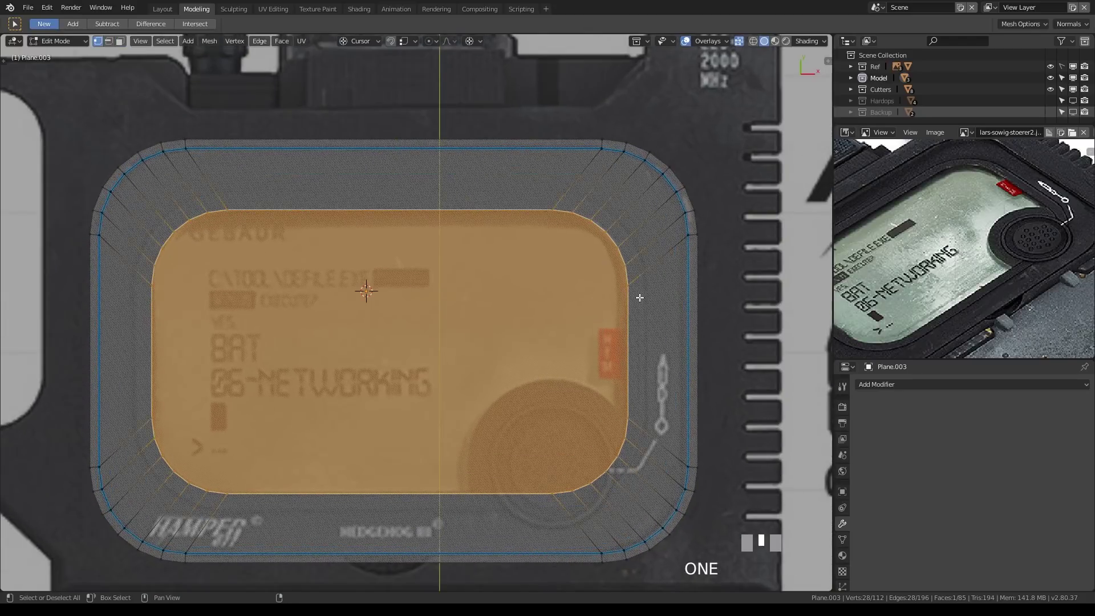
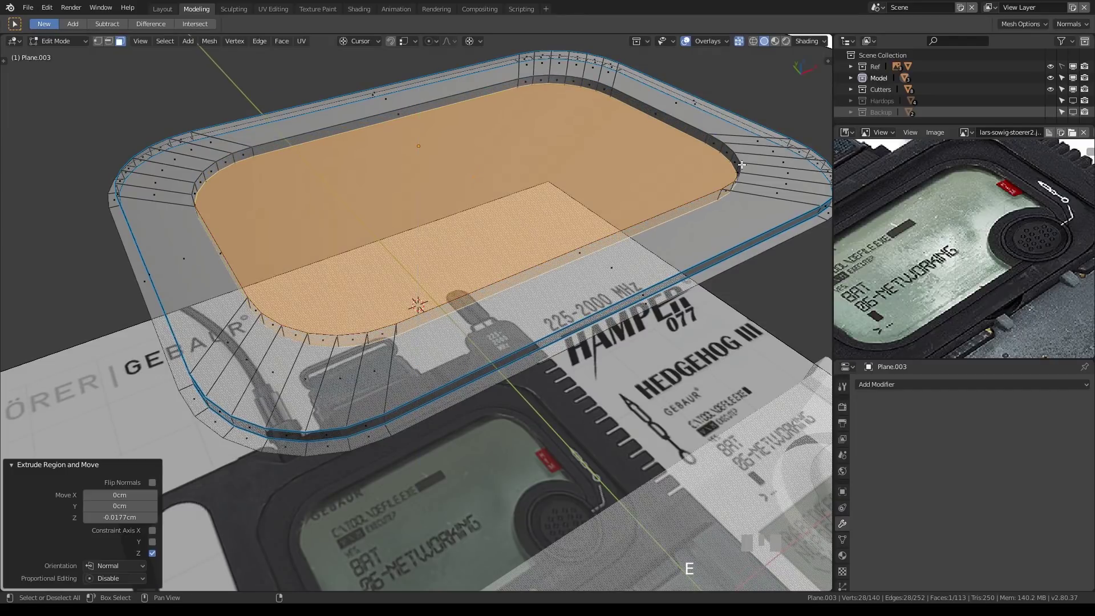
left_click_drag(688, 174, 693, 291)
key("Tab")
scroll("down", 3)
scroll("up", 3)
left_click(693, 291)
scroll("up", 3)
key("KP_7")
scroll("up", 3)
scroll("down", 3)
left_click(1066, 66)
key("alt+q")
scroll("up", 3)
left_click_drag(419, 315, 352, 305)
scroll("up", 3)
right_click(352, 305)
left_click_drag(471, 321, 601, 342)
Step: Add a circle mesh at the speaker and start sizing it from top view
key("shift+a")
scroll("down", 3)
key("s")
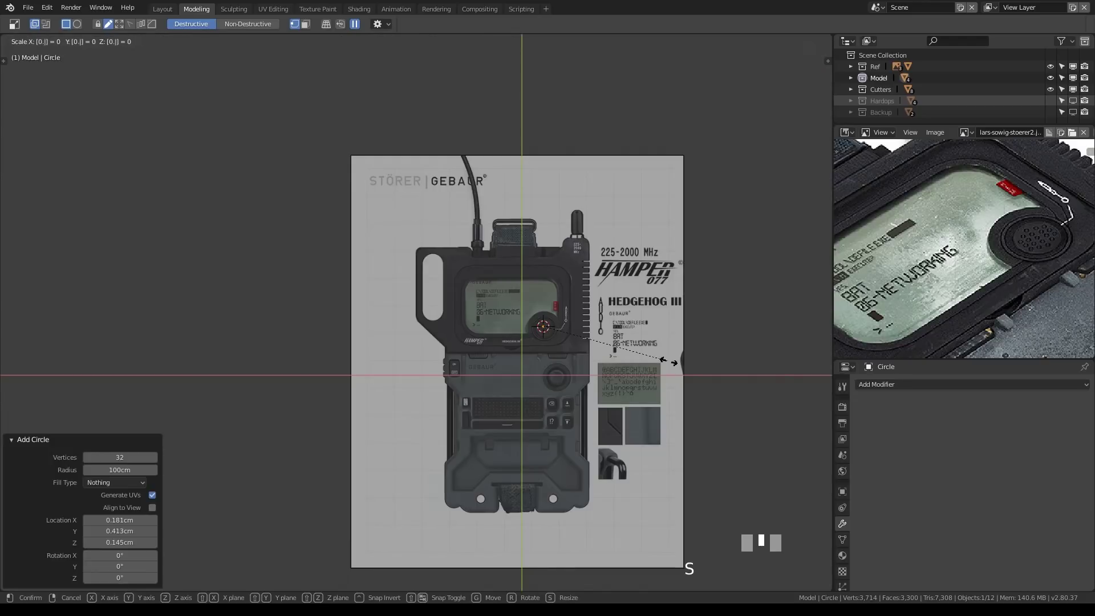
key("KP_7")
scroll("up", 3)
middle_click(380, 345)
scroll("up", 3)
Step: Add a fresh 32-vertex circle, isolate it, and scale it to cover the reference speaker
key("shift+a")
scroll("down", 3)
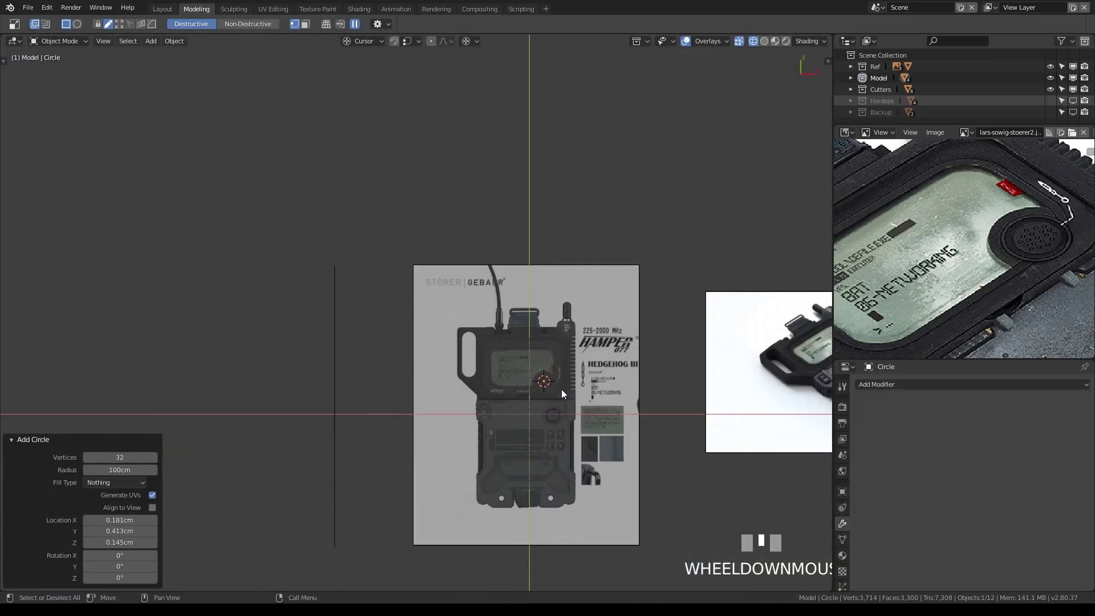
key("alt+q")
scroll("down", 3)
key("s")
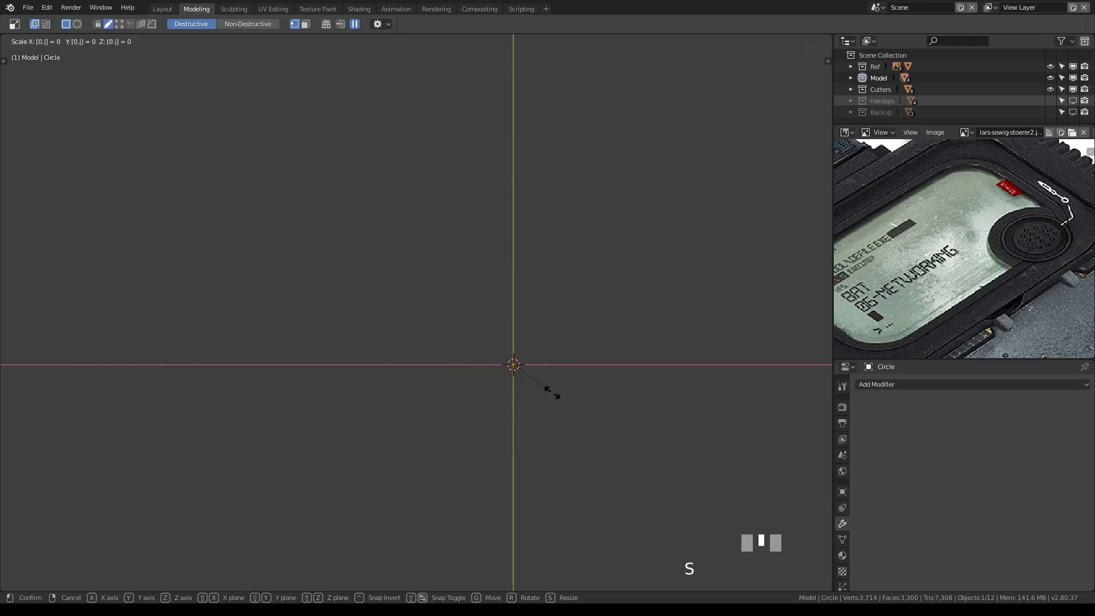
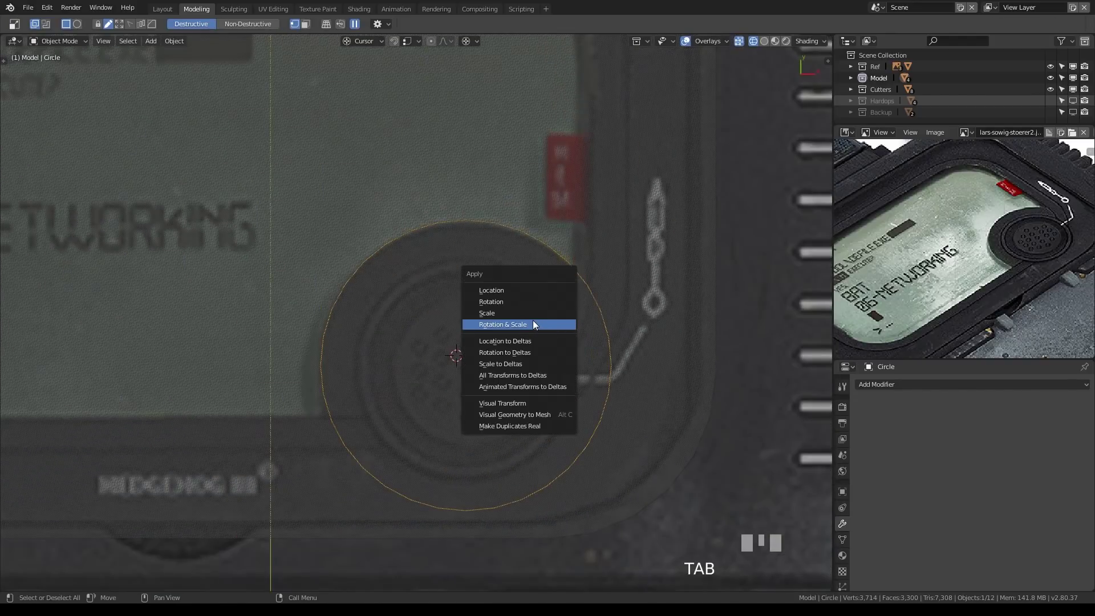
Step: Apply the circle's rotation and scale, then fill and inset its face in Edit Mode
key("ctrl+a")
key("Tab")
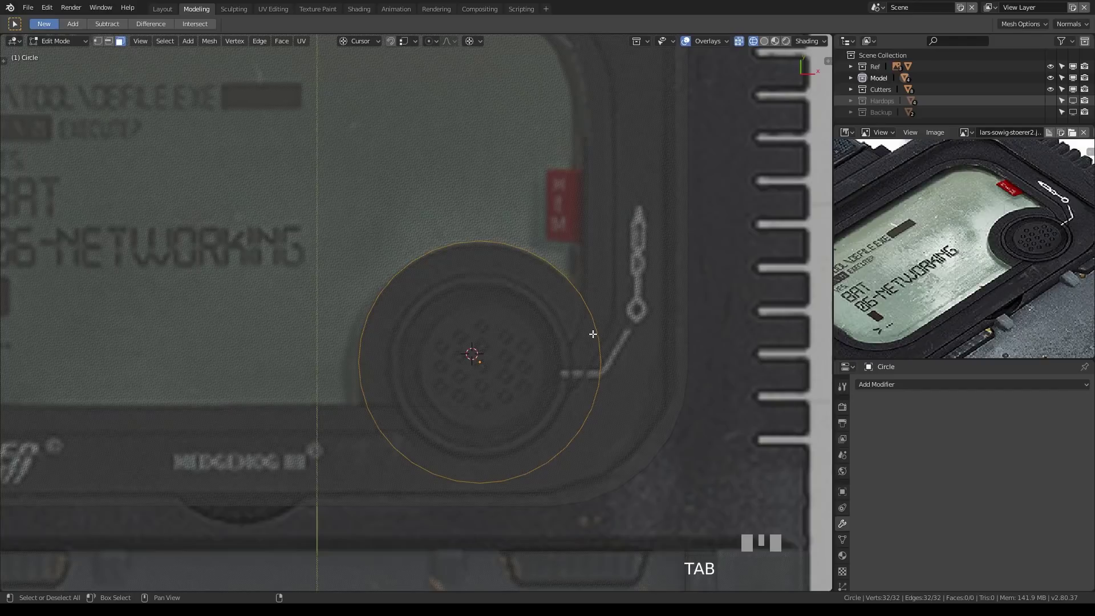
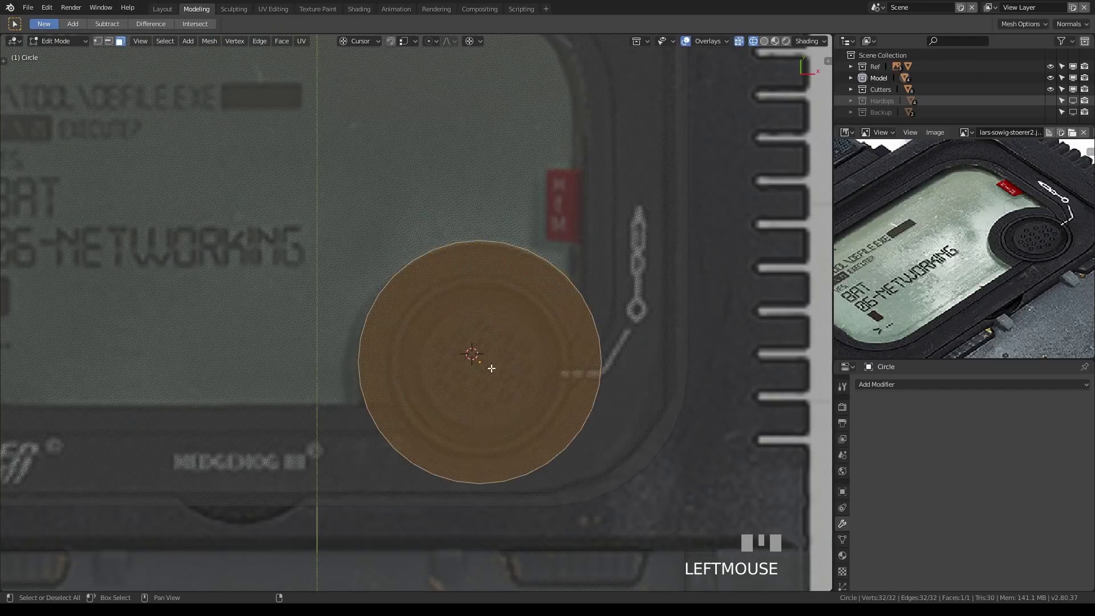
key("alt+e")
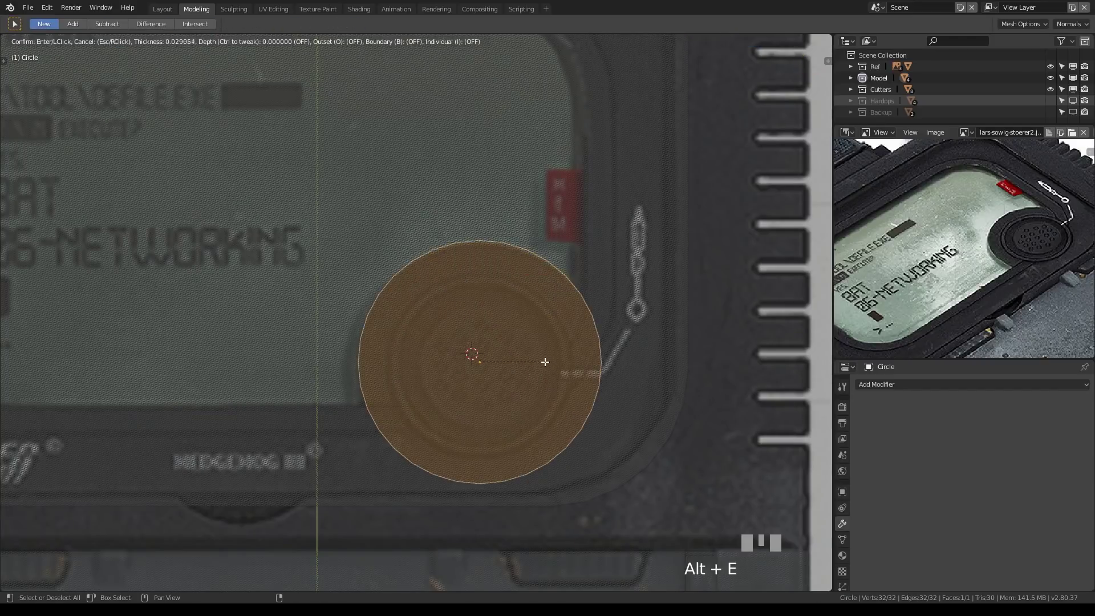
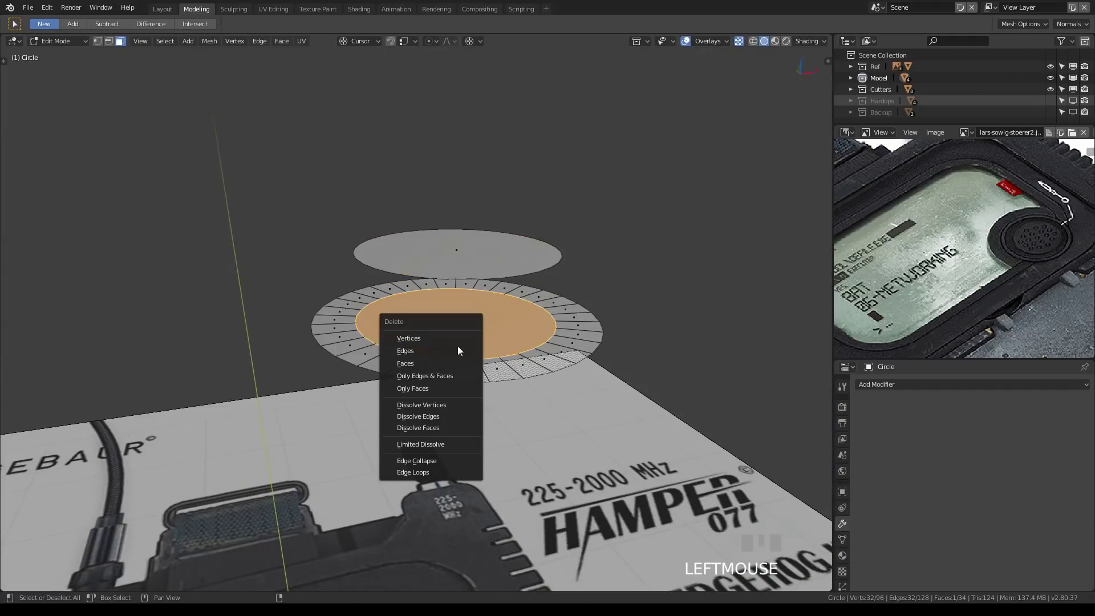
Step: Delete the selected faces and separate the ring into its own Circle.001 object, returning to Object Mode
key("Delete")
left_click(475, 265)
key("p")
key("Tab")
Step: Select the circle object and isolate it in local view from the top, zoomed in
left_click(547, 308)
middle_click(587, 348)
key("alt+q")
key("KP_7")
scroll("up", 3)
middle_click(540, 366)
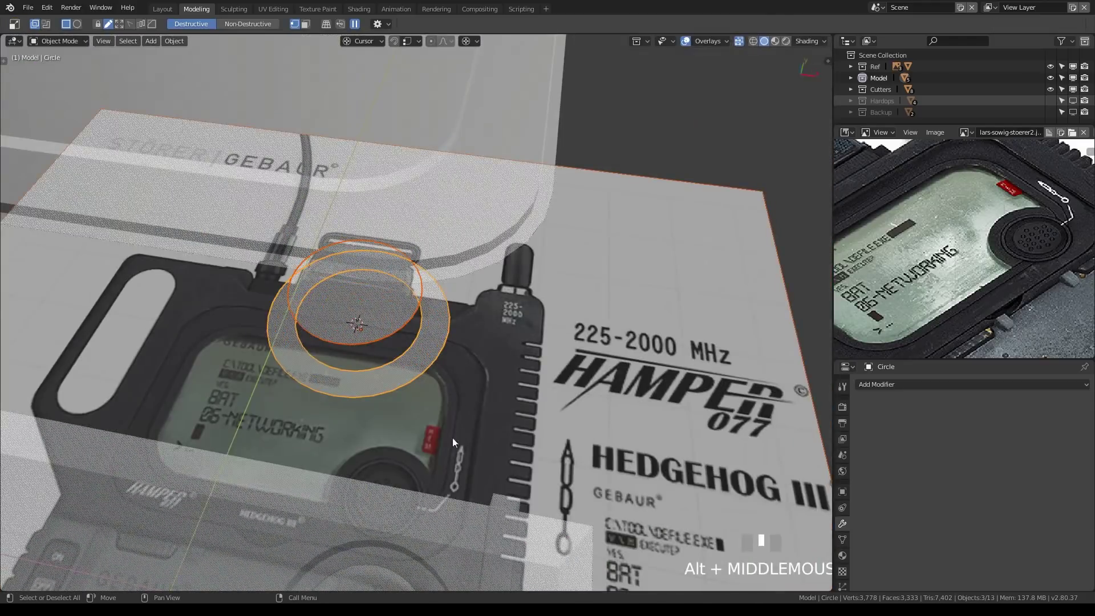
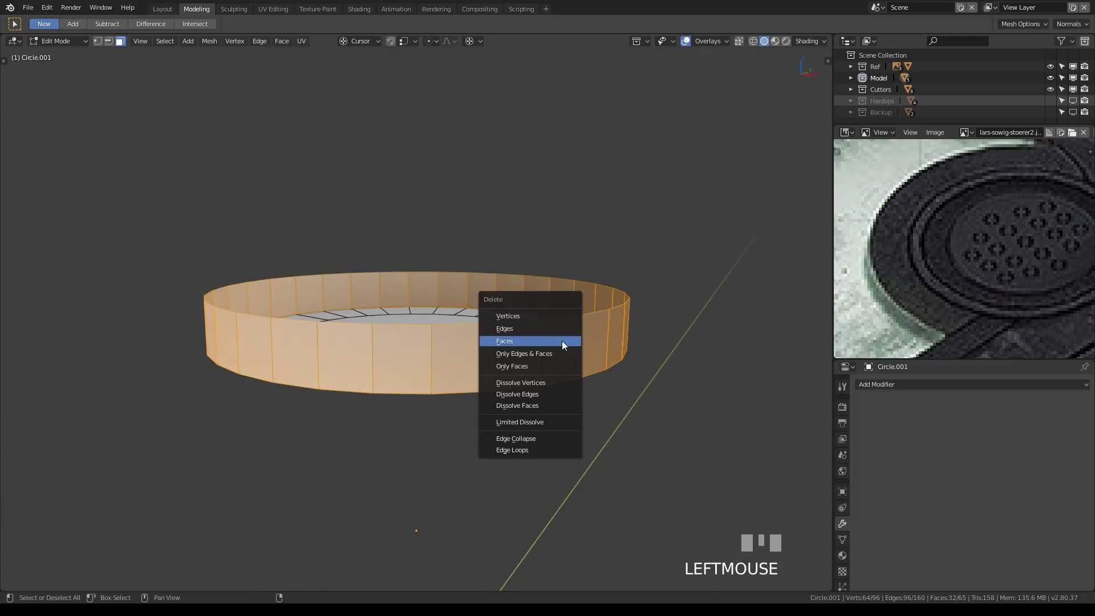
Step: Delete the cylindrical side-wall faces of Circle.001
key("Delete")
left_click_drag(519, 328, 511, 348)
left_click(511, 348)
Step: Inset the disc's large central face and delete it, leaving a flat open ring
key("a")
left_click(490, 332)
key("alt+e")
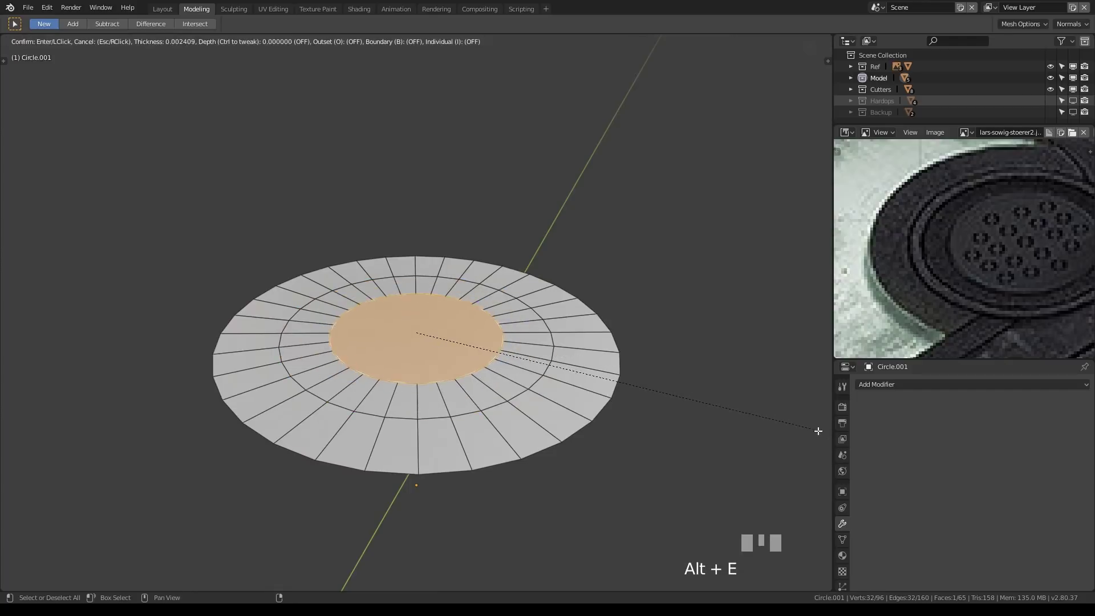
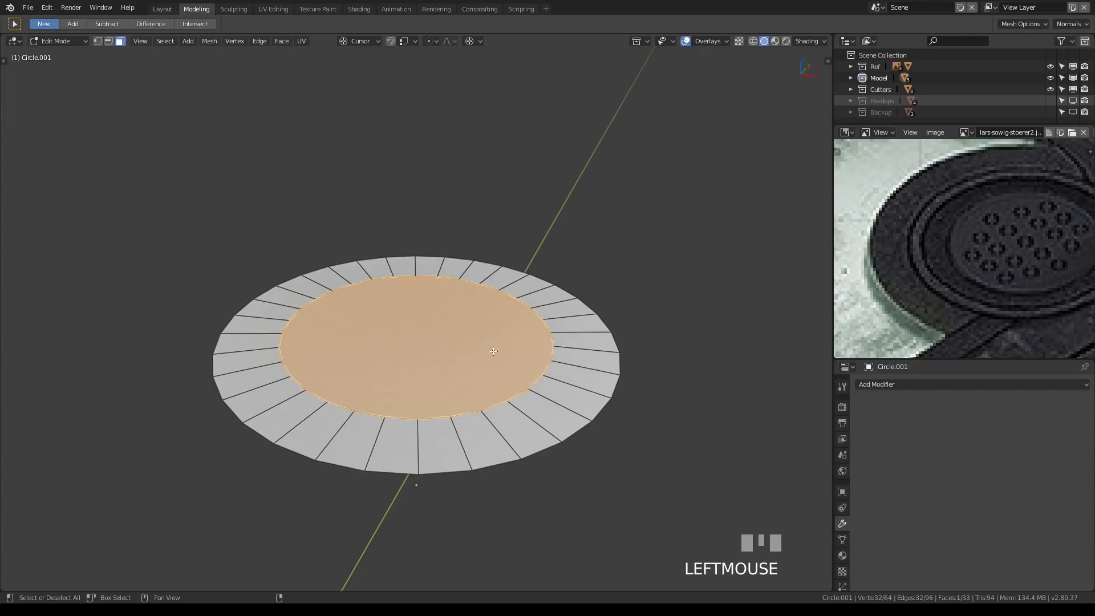
key("ctrl+x")
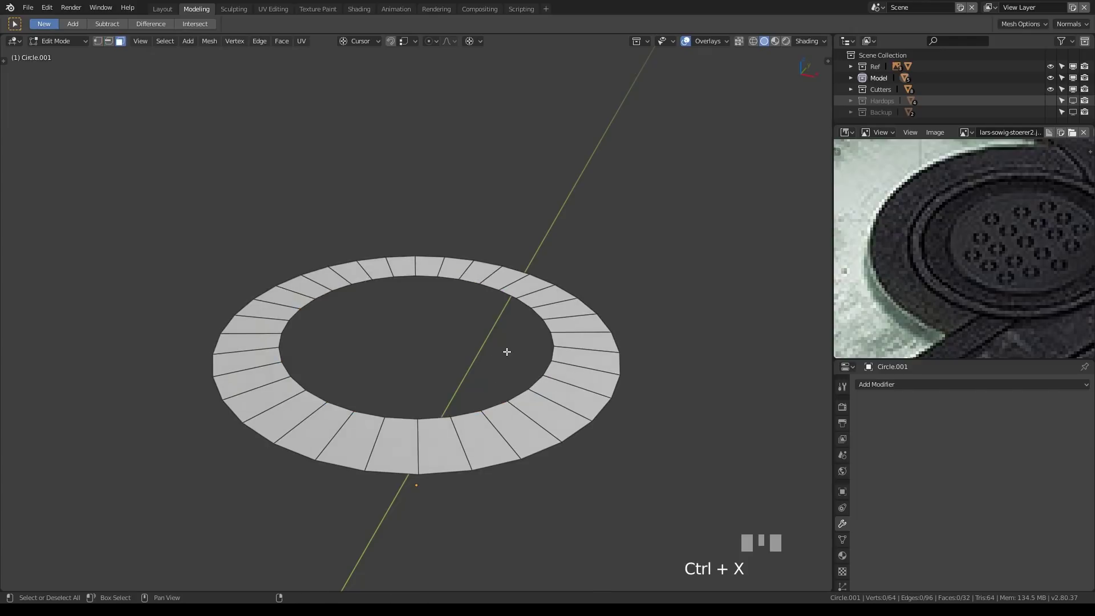
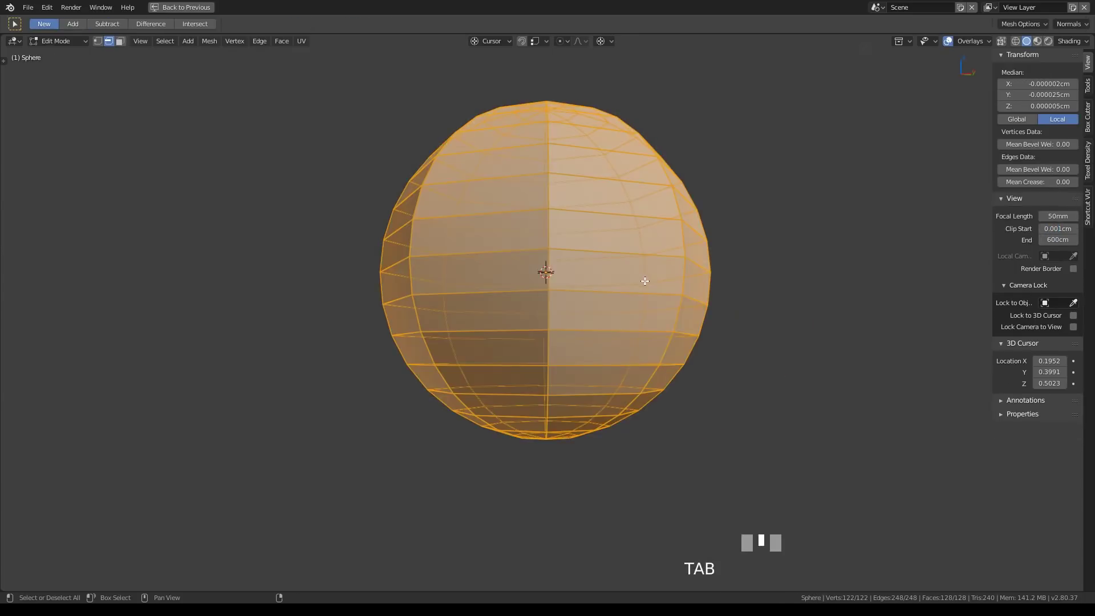
Step: Box-select and delete the sphere's lower half so only a dome remains
left_click(535, 178)
left_click_drag(567, 201, 577, 143)
left_click_drag(577, 143, 593, 169)
left_click_drag(593, 168, 591, 255)
left_click_drag(591, 255, 617, 327)
key("ctrl+x")
left_click_drag(649, 371, 605, 265)
left_click(605, 266)
key("ctrl+x")
scroll("down", 3)
middle_click(662, 348)
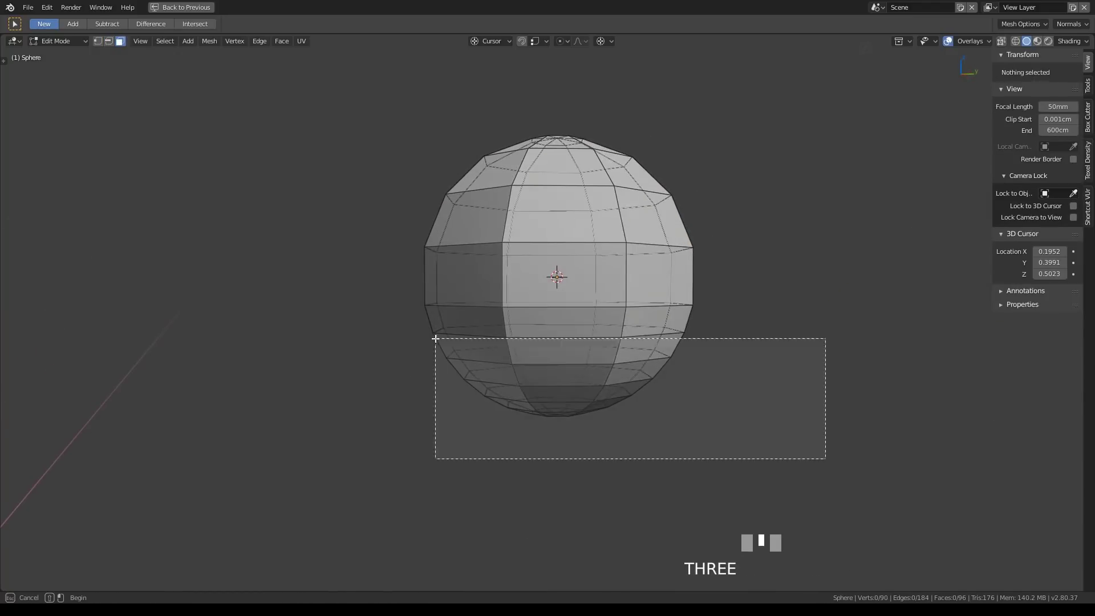
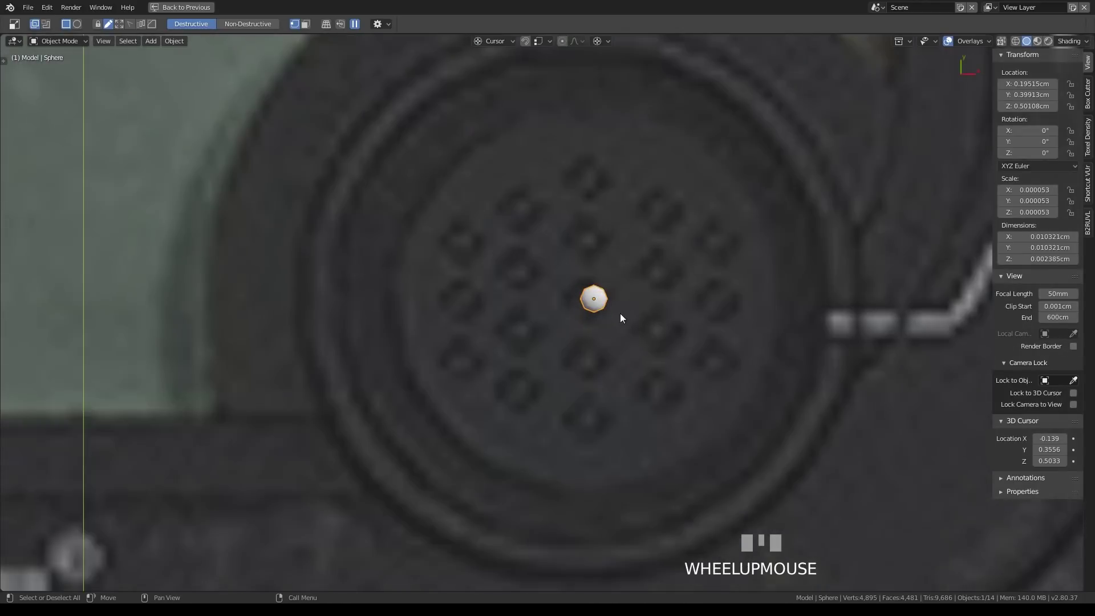
Step: Scale the small sphere up slightly
key("s")
key("s")
right_click(610, 320)
left_click(634, 335)
Step: Move the sphere up along Y to sit above the grille centre, level with the top hole row
key("g")
left_click(623, 336)
scroll("down", 3)
middle_click(616, 346)
key("g")
left_click(601, 360)
middle_click(606, 362)
scroll("up", 3)
key("g")
left_click(600, 217)
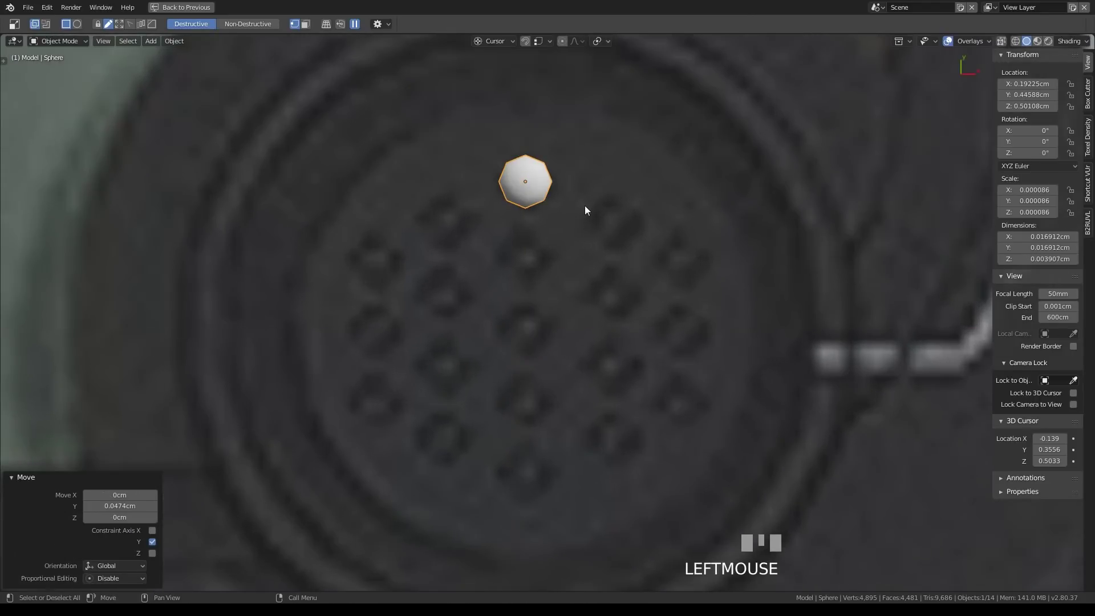
Step: Add a HardOps Array modifier to the sphere from the Q menu
key("q")
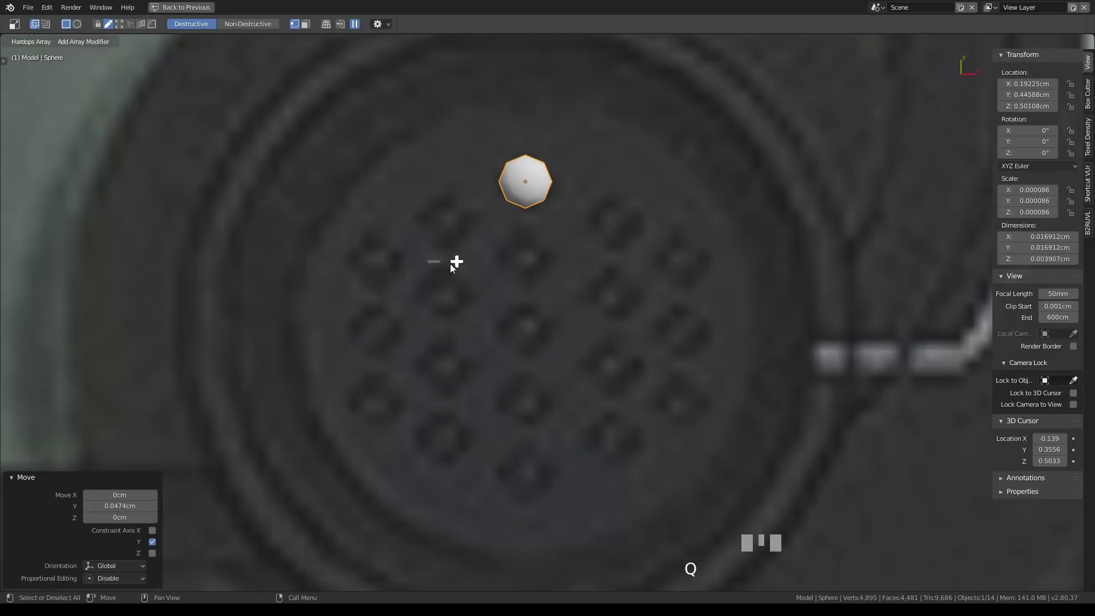
left_click(466, 269)
left_click(532, 145)
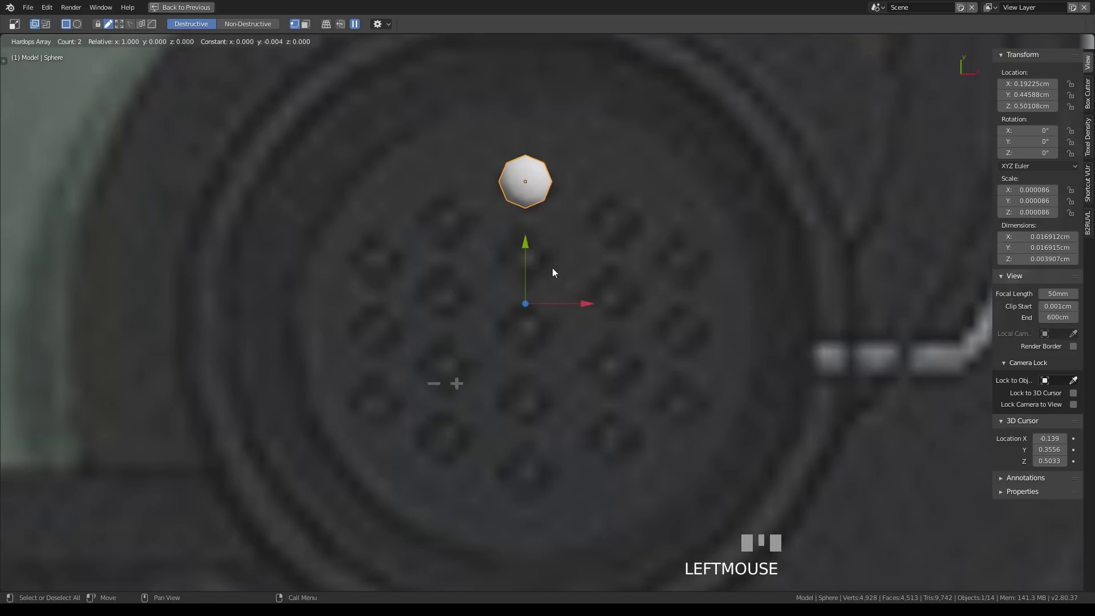
left_click(461, 384)
left_click(435, 389)
left_click(465, 269)
Step: Adjust the array so a second copy sits below the sphere and list it in the HOps Helper
scroll("down", 3)
scroll("up", 3)
left_click_drag(580, 313, 553, 316)
scroll("up", 3)
scroll("down", 3)
left_click_drag(587, 308, 537, 232)
scroll("up", 3)
left_click_drag(594, 112, 620, 127)
scroll("up", 3)
middle_click(649, 148)
scroll("down", 3)
left_click(599, 338)
left_click(599, 339)
left_click_drag(799, 223, 694, 203)
Step: Spread the sphere array into a vertical column of five copies and confirm it
right_click(695, 203)
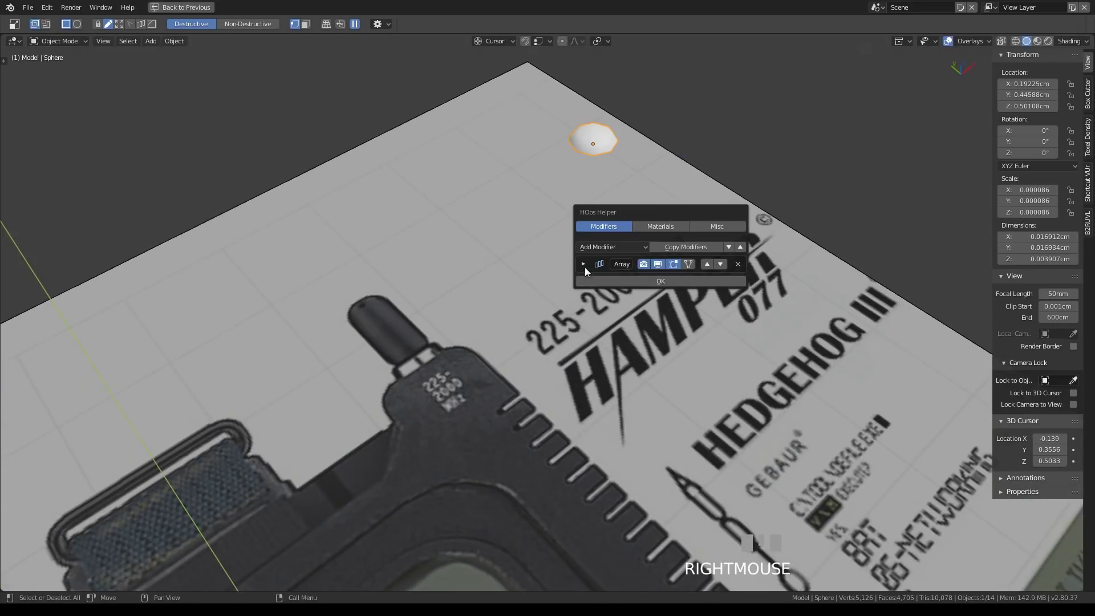
key("ctrl+`")
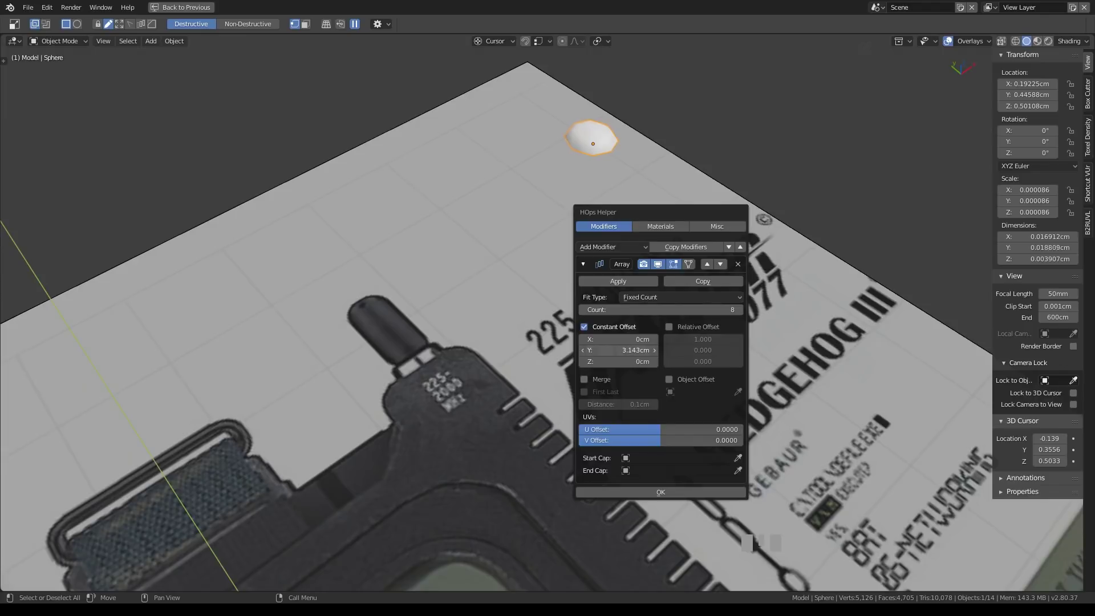
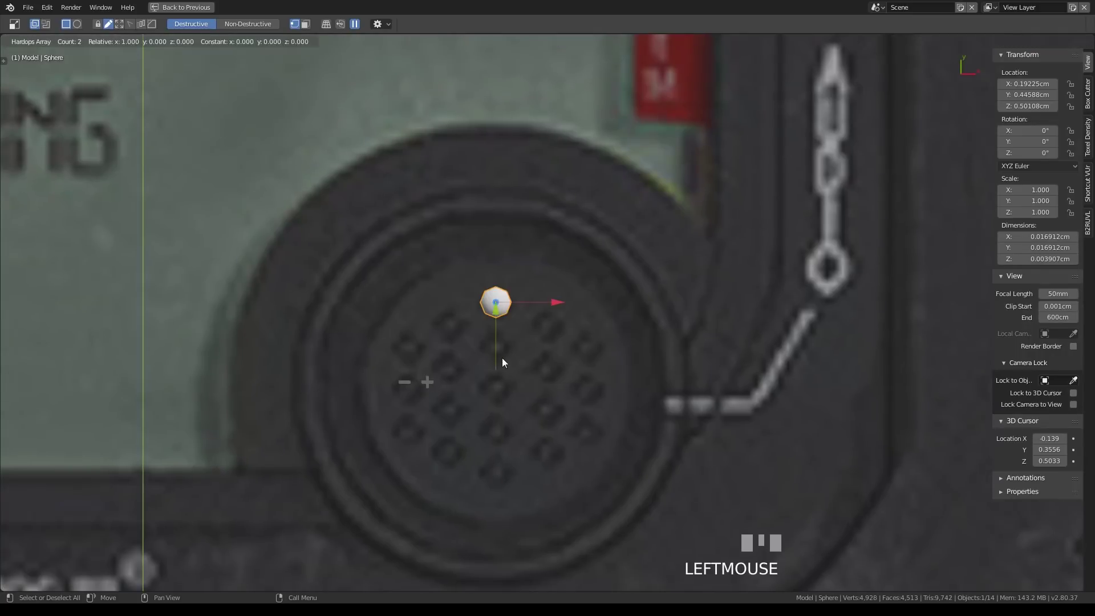
left_click_drag(504, 364, 516, 336)
left_click(436, 425)
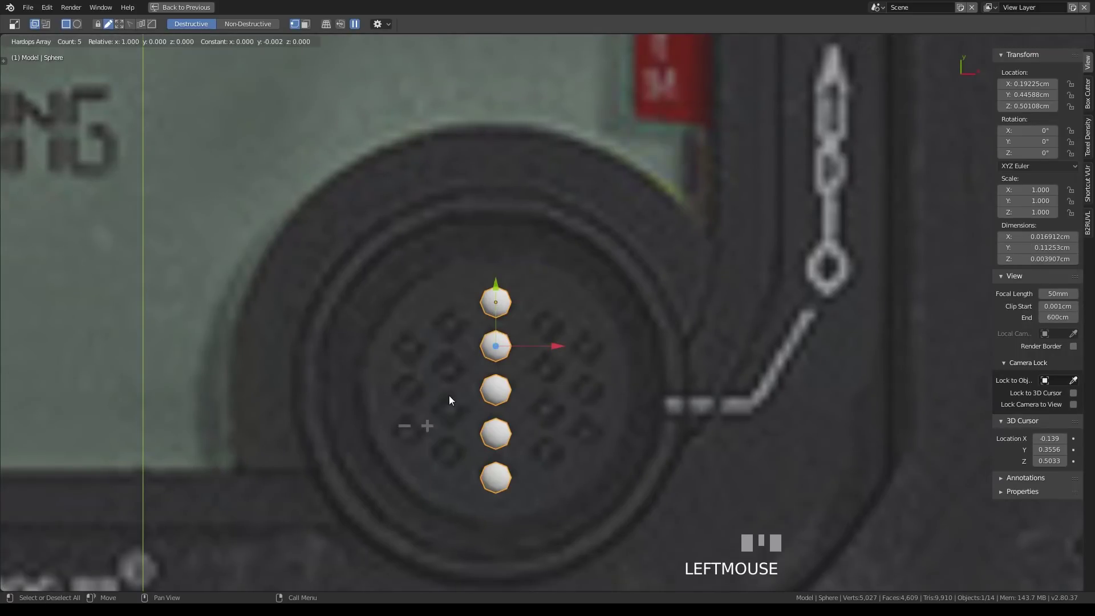
Step: Frame the column over the grille and duplicate it for the staggered neighbouring columns of four
left_click_drag(559, 349, 557, 358)
left_click_drag(556, 349, 576, 382)
scroll("down", 3)
scroll("up", 3)
left_click_drag(549, 344, 463, 207)
left_click(463, 208)
key("Escape")
key("shift+d")
left_click(575, 262)
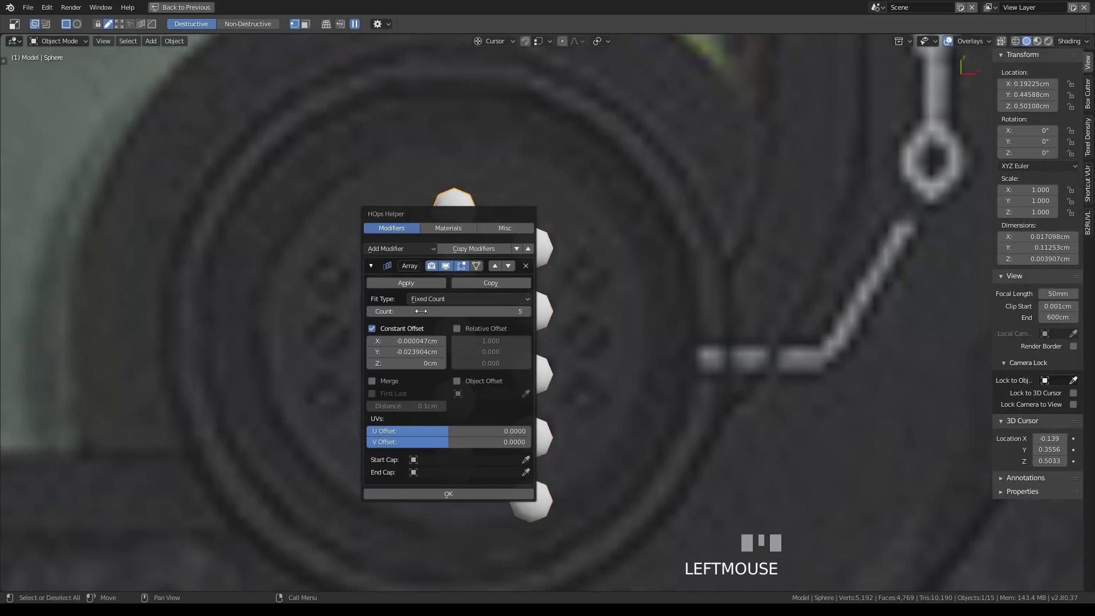
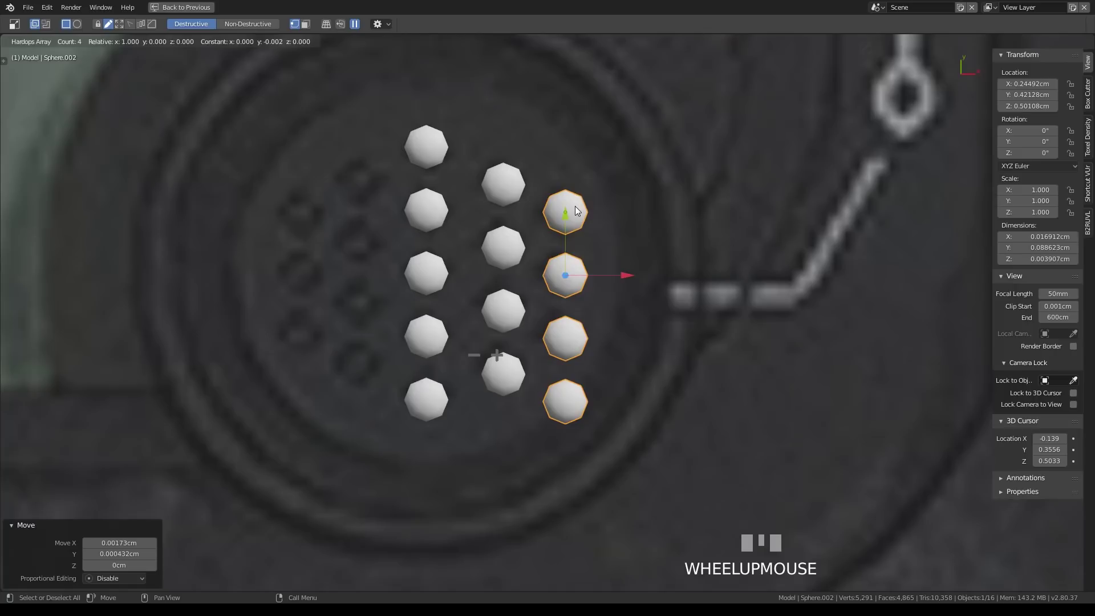
Step: Lower the right column's array count so it keeps three spheres
scroll("up", 3)
left_click(475, 360)
scroll("down", 3)
left_click(626, 246)
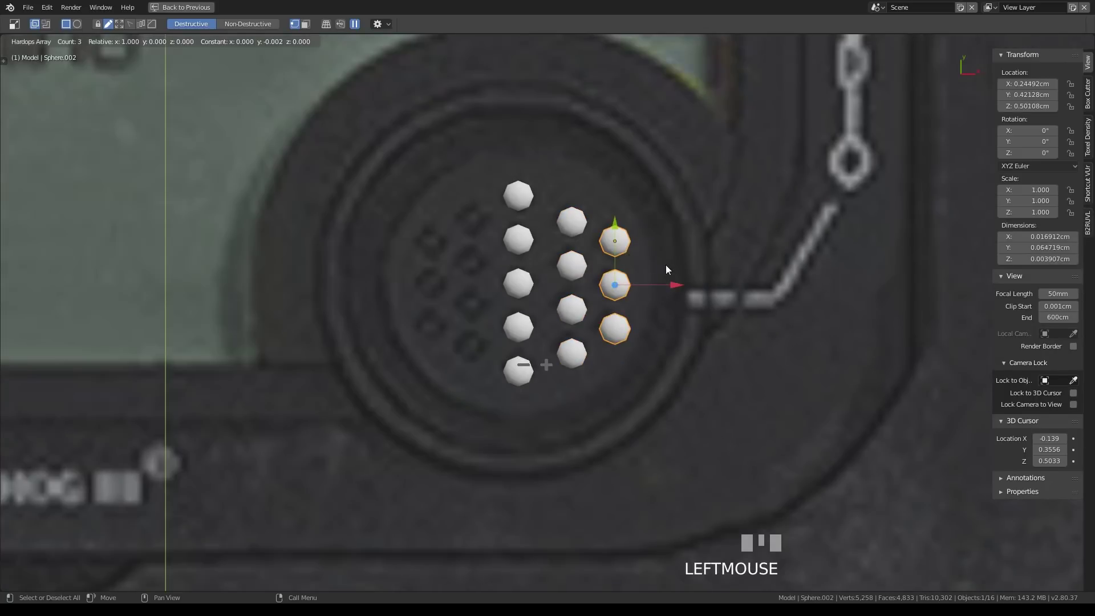
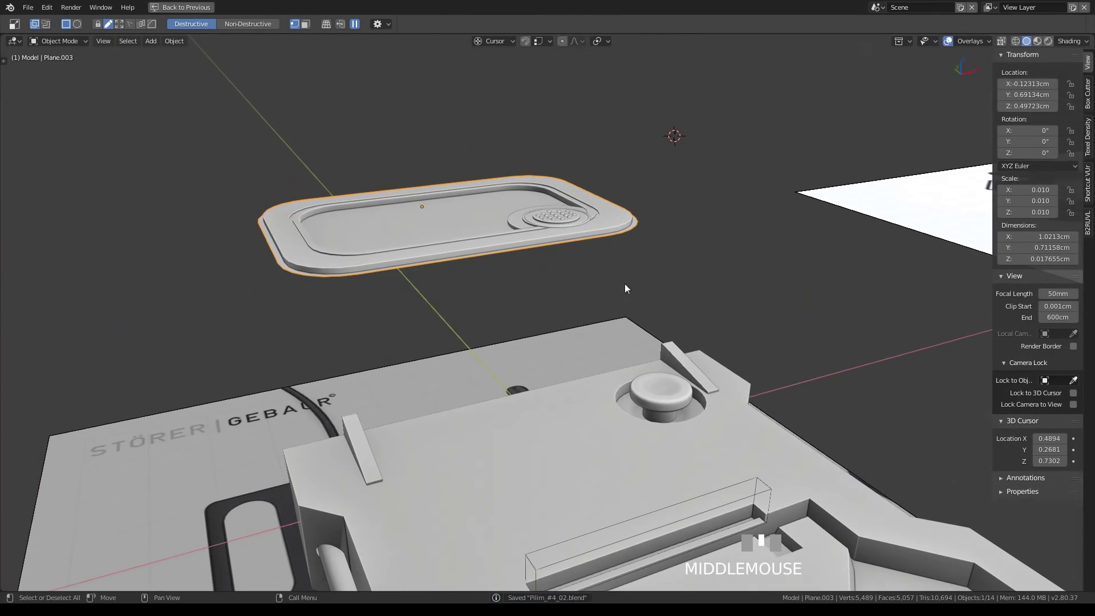
Step: Unhide all objects (Alt+H) so the top panel and radio body show together
key("alt+h")
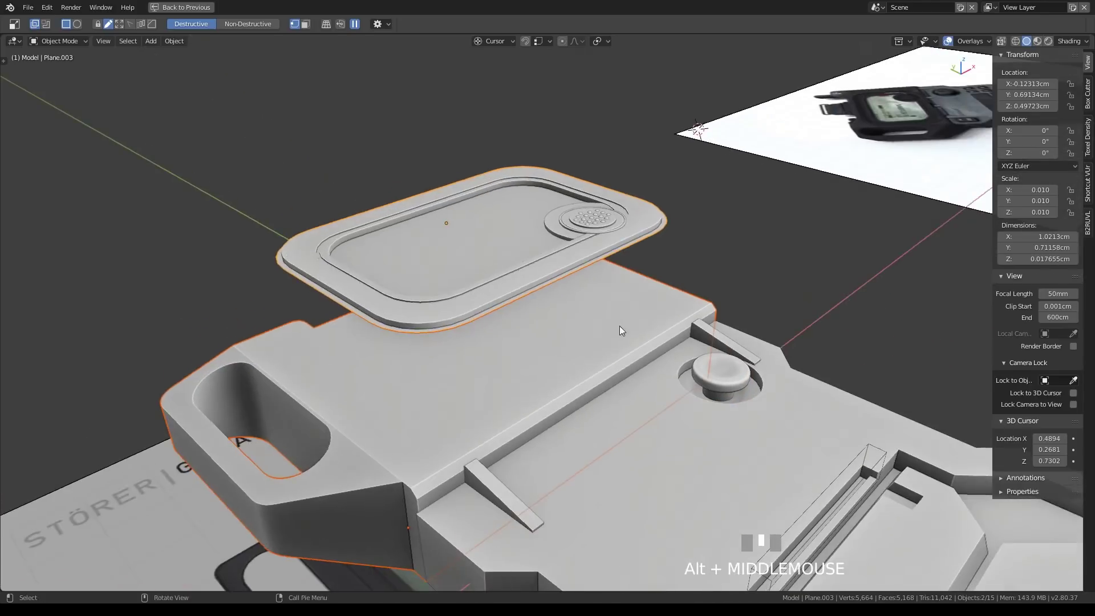
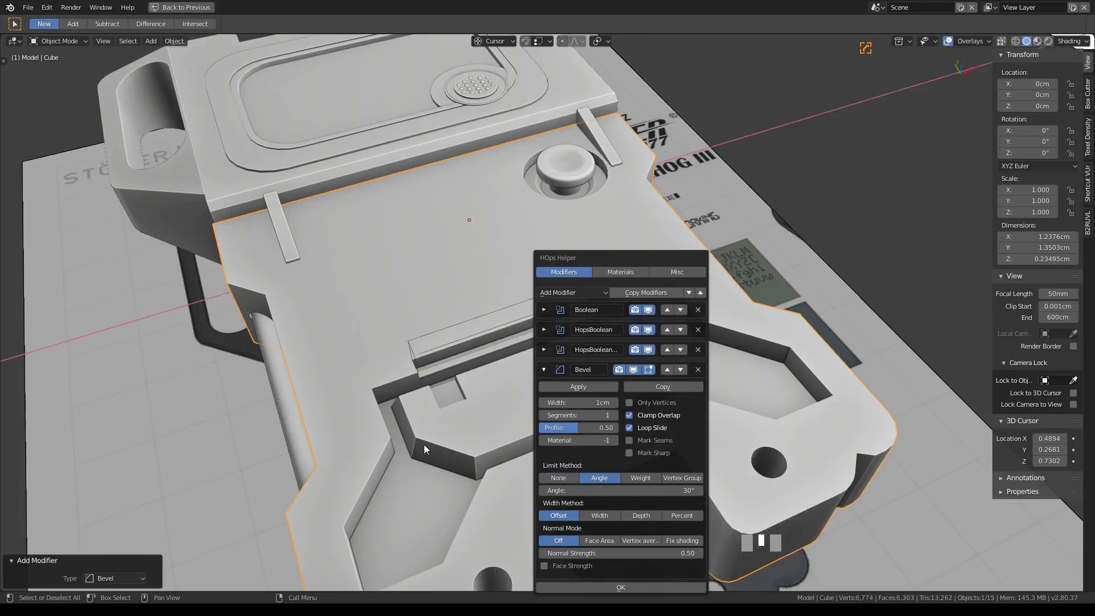
Step: Tune the body's Bevel width and segments in the modal while orbiting to check the rounded corners
middle_click(463, 433)
scroll("up", 3)
middle_click(576, 407)
key("ctrl+`")
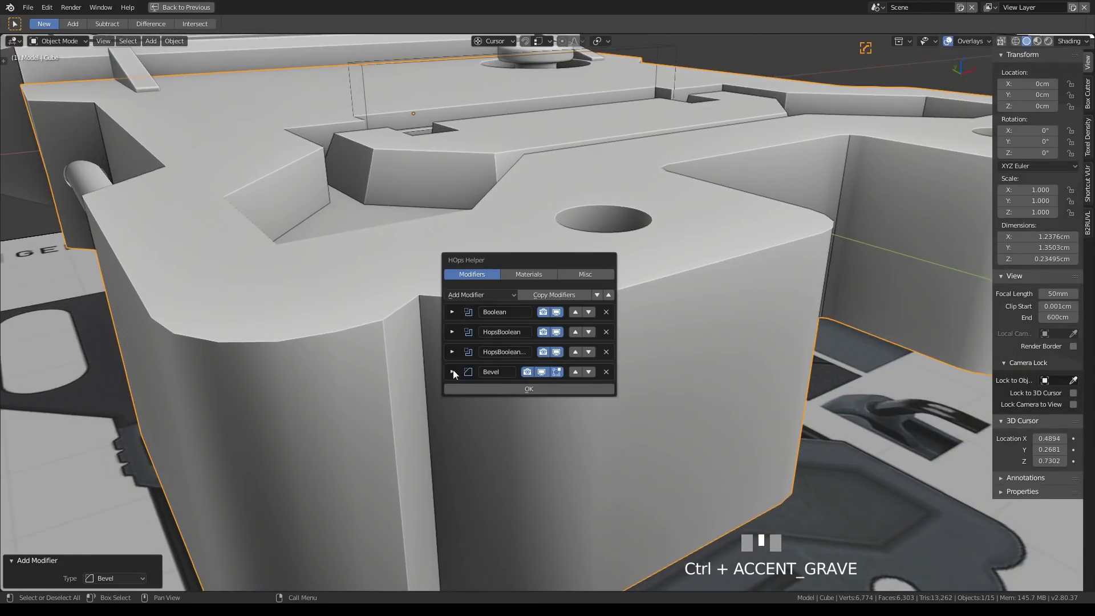
left_click_drag(543, 377, 380, 374)
scroll("down", 3)
key("alt+q")
scroll("up", 3)
key("F3")
scroll("up", 3)
left_click_drag(581, 332, 411, 300)
key("F3")
scroll("down", 3)
scroll("down", 3)
key("ctrl+`")
scroll("up", 3)
scroll("down", 3)
key("alt+q")
scroll("down", 3)
scroll("up", 3)
Step: Review the outer and inset edges once more and confirm the smooth bevel on the radio body
left_click(410, 300)
key("Tab")
scroll("up", 3)
left_click_drag(468, 361, 421, 341)
key("Tab")
scroll("down", 3)
scroll("down", 3)
key("alt+q")
scroll("up", 3)
scroll("down", 3)
key("shift+d")
key("Escape")
key("alt+q")
key("ctrl+z")
left_click(421, 341)
key("g")
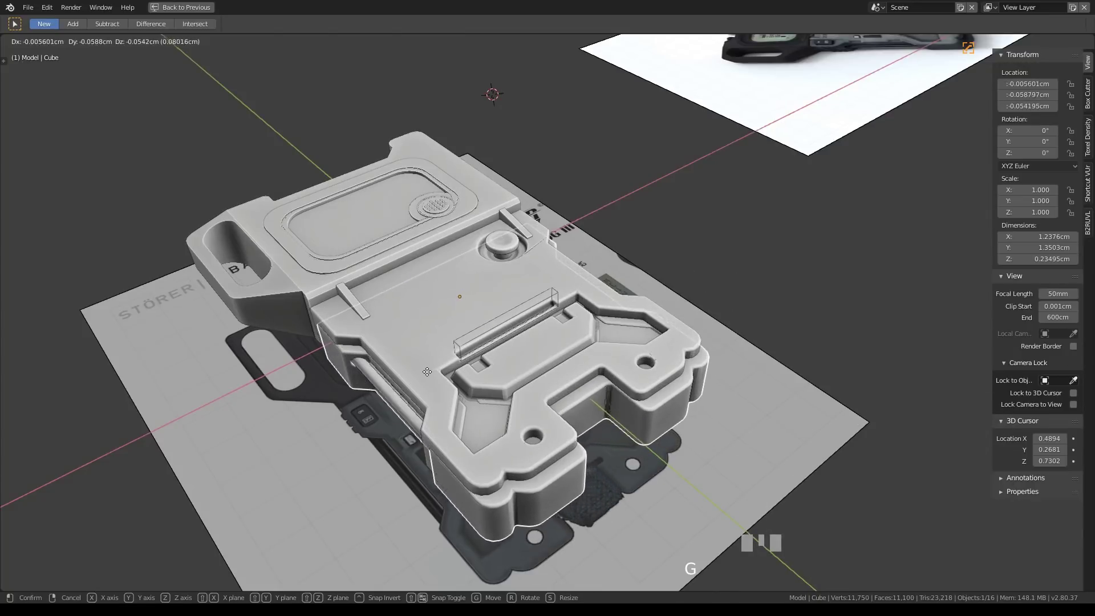
Step: Orbit to the body's side and cancel a couple of tentative moves
left_click(438, 385)
scroll("up", 3)
left_click_drag(453, 383, 383, 335)
scroll("up", 3)
key("g")
key("ctrl+z")
key("g")
key("Escape")
scroll("down", 3)
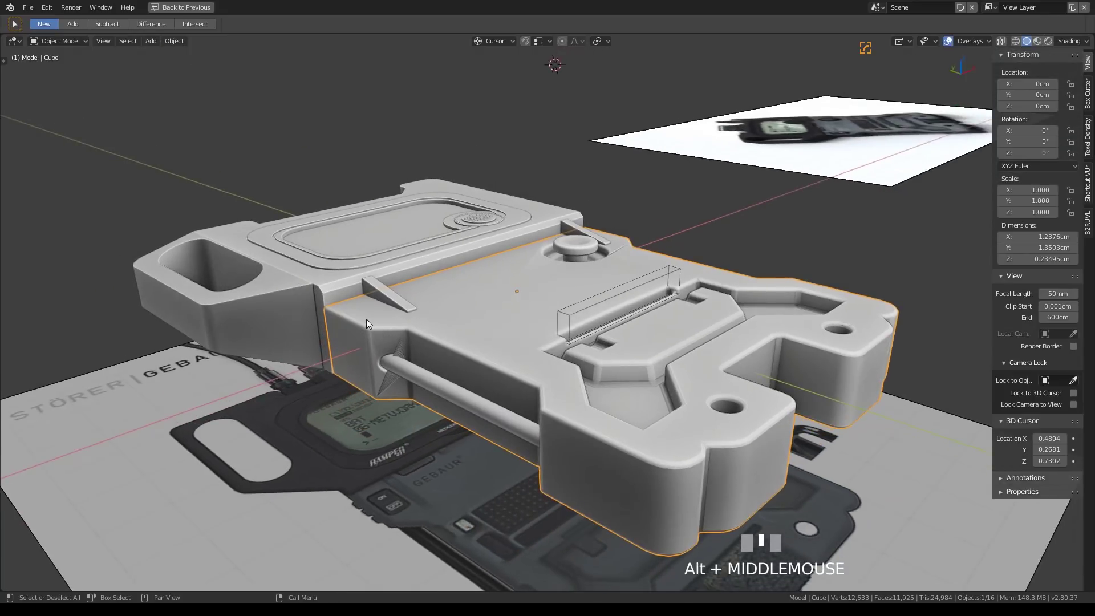
Step: Pick Cube.003 from the overlapping-objects list at that spot
left_click(369, 322)
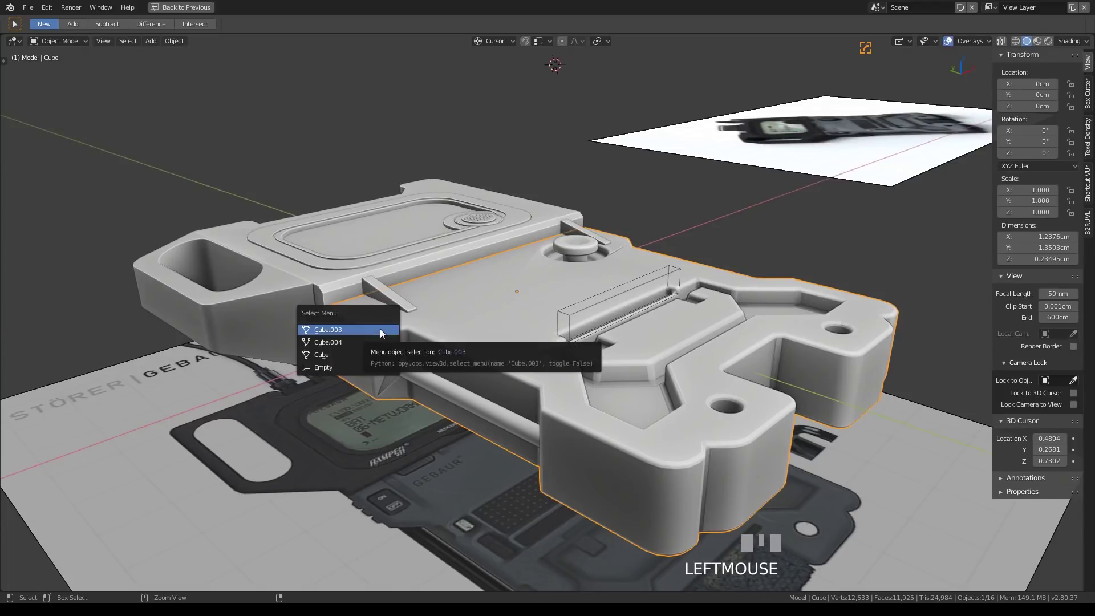
left_click(364, 335)
key("g")
scroll("up", 3)
left_click_drag(449, 335, 391, 314)
key("m")
left_click(391, 314)
Step: Reposition Cube.003 against the body and bring up the body's modifier helper
key("g")
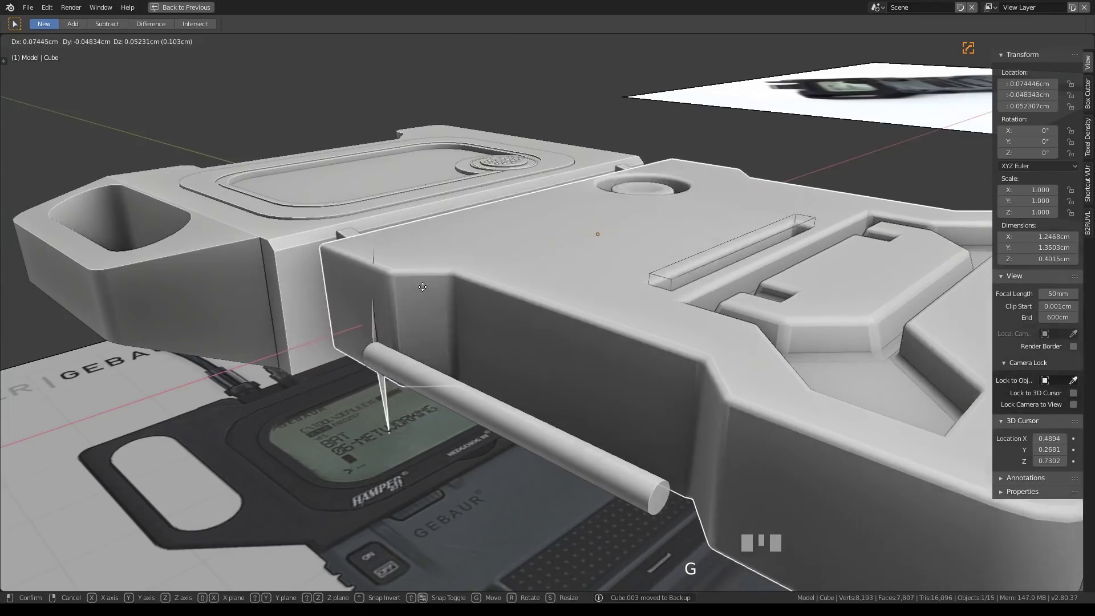
scroll("up", 3)
left_click_drag(509, 373, 564, 301)
scroll("down", 3)
key("Tab")
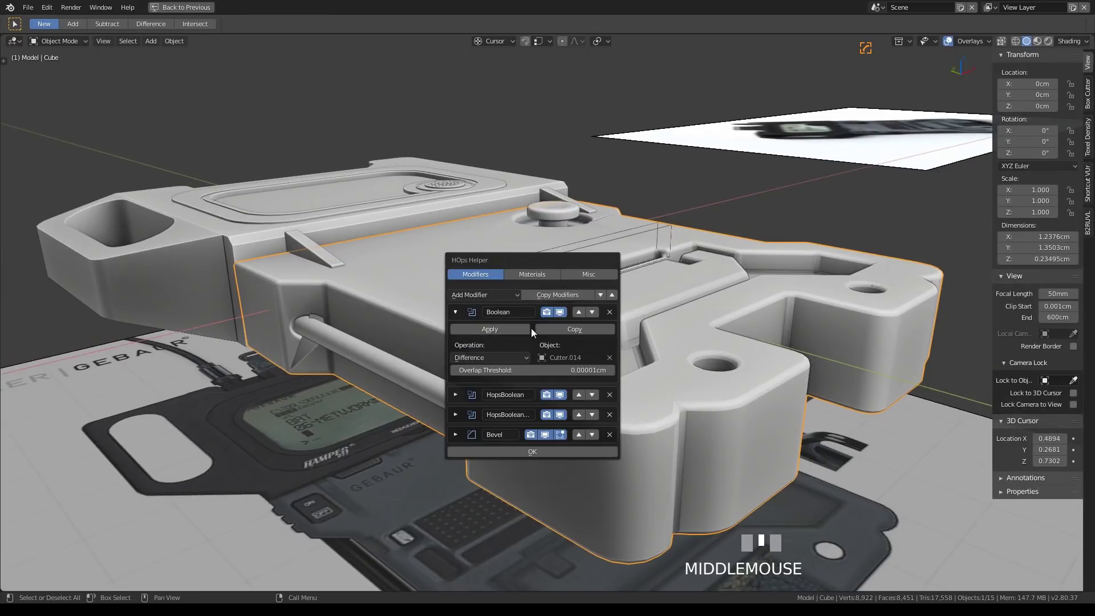
Step: Close the HOps Helper and enter Edit Mode on the body to review its cutter geometry
key("ctrl+`")
left_click_drag(497, 331, 387, 357)
key("Tab")
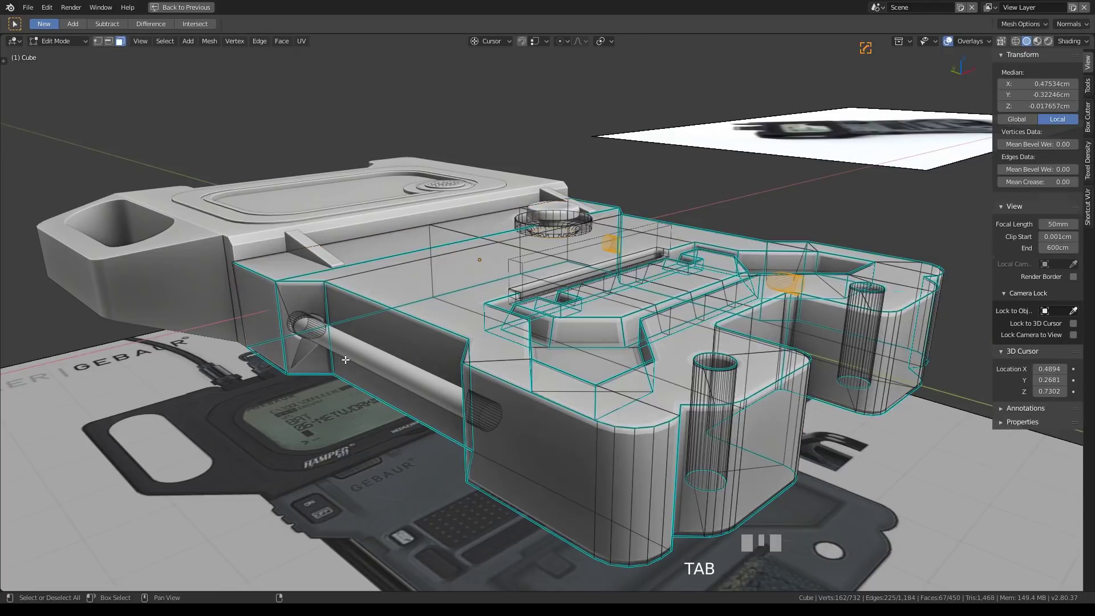
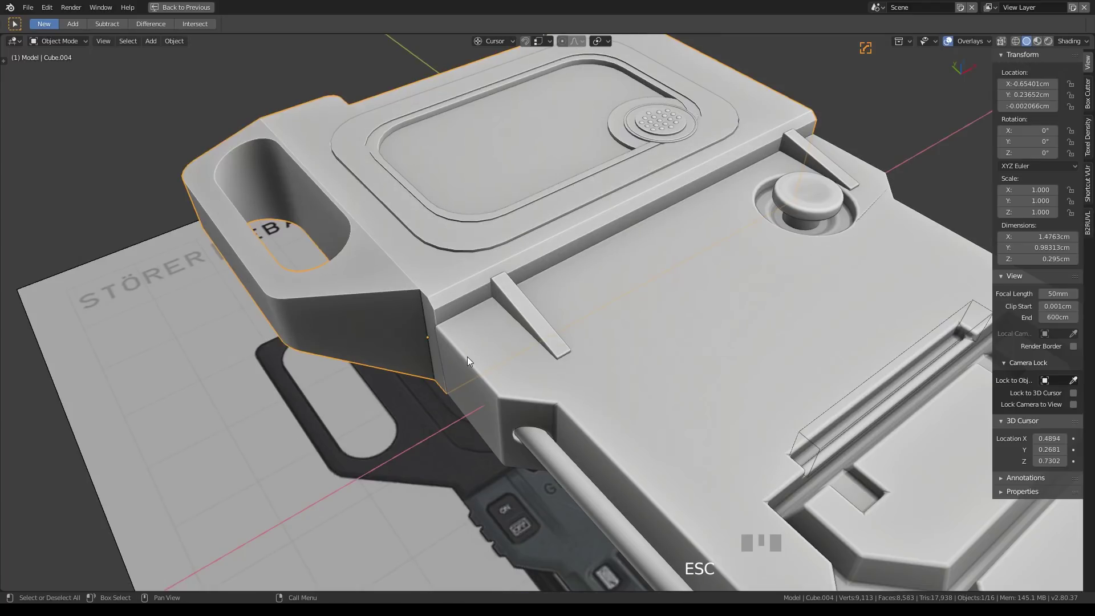
Step: Select the upper handle block Cube.004 and run HardOps Csharpen to weight its edges for bevel
left_click(381, 321)
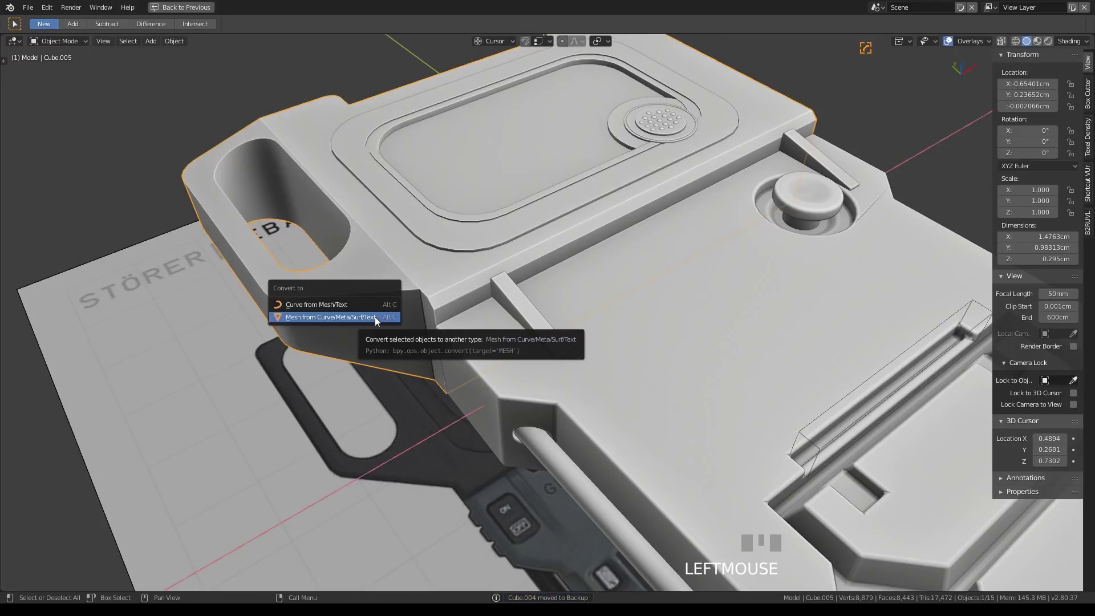
key("q")
scroll("down", 3)
scroll("up", 3)
key("q")
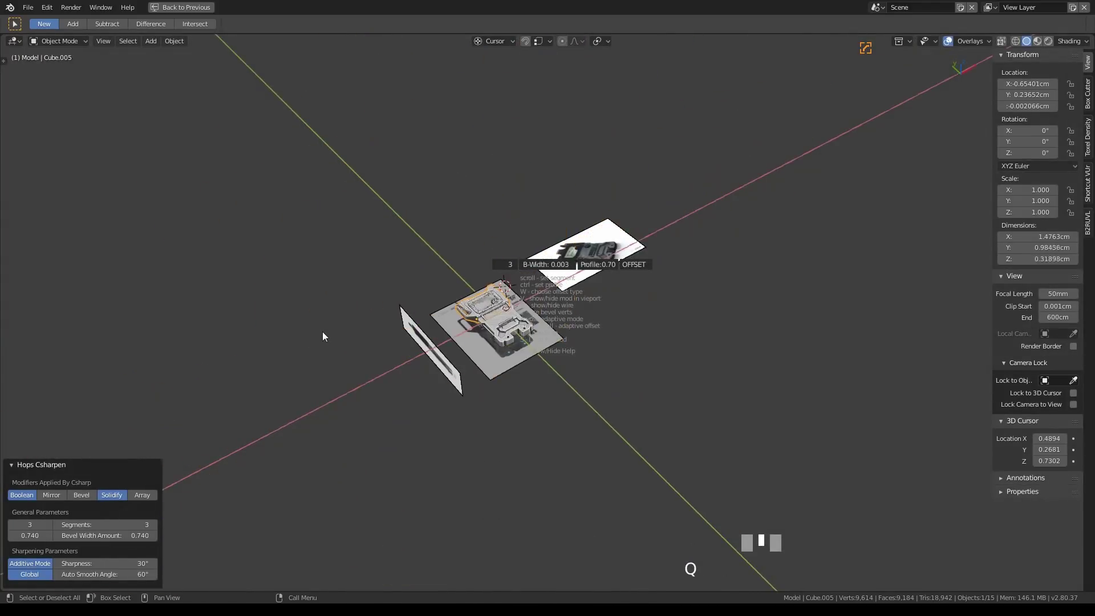